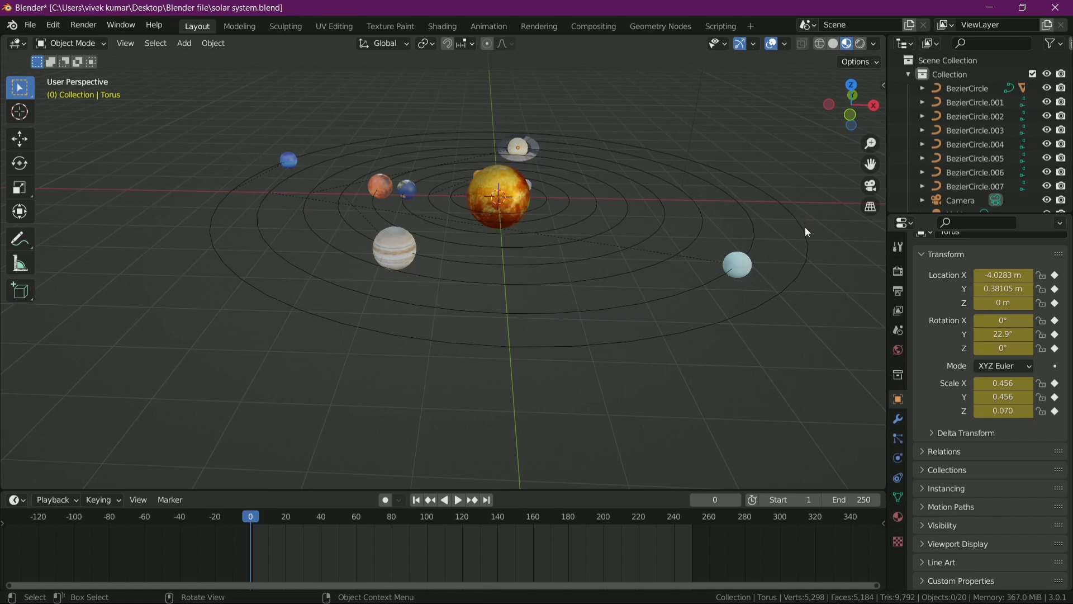
# Go to the Shading workspace and show the World shader node tree
pyautogui.click(809, 251)
pyautogui.moveTo(803, 258); pyautogui.dragTo(439, 30)
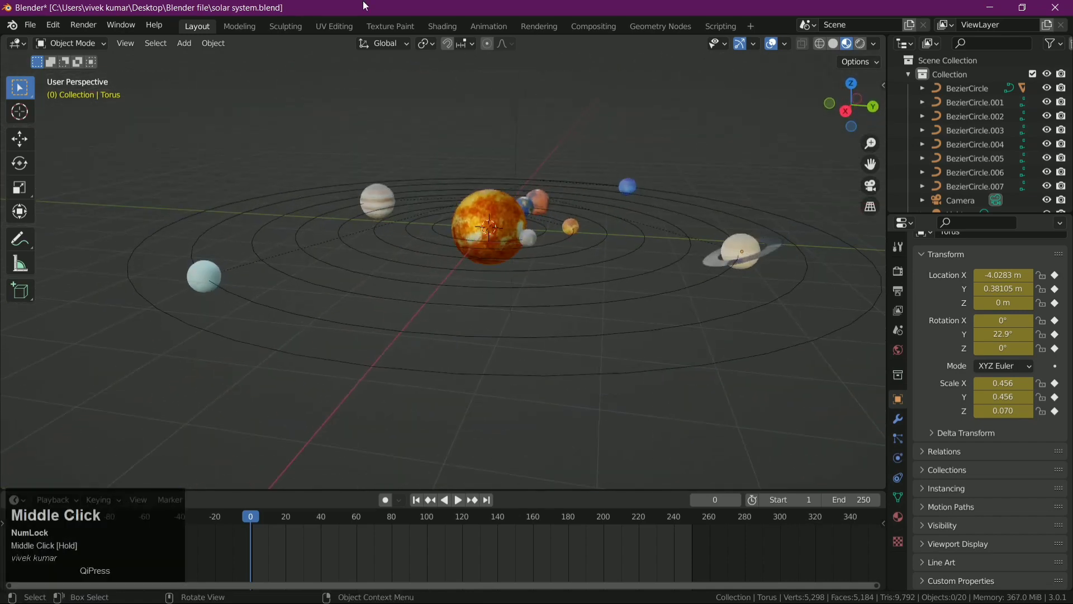
pyautogui.click(439, 30)
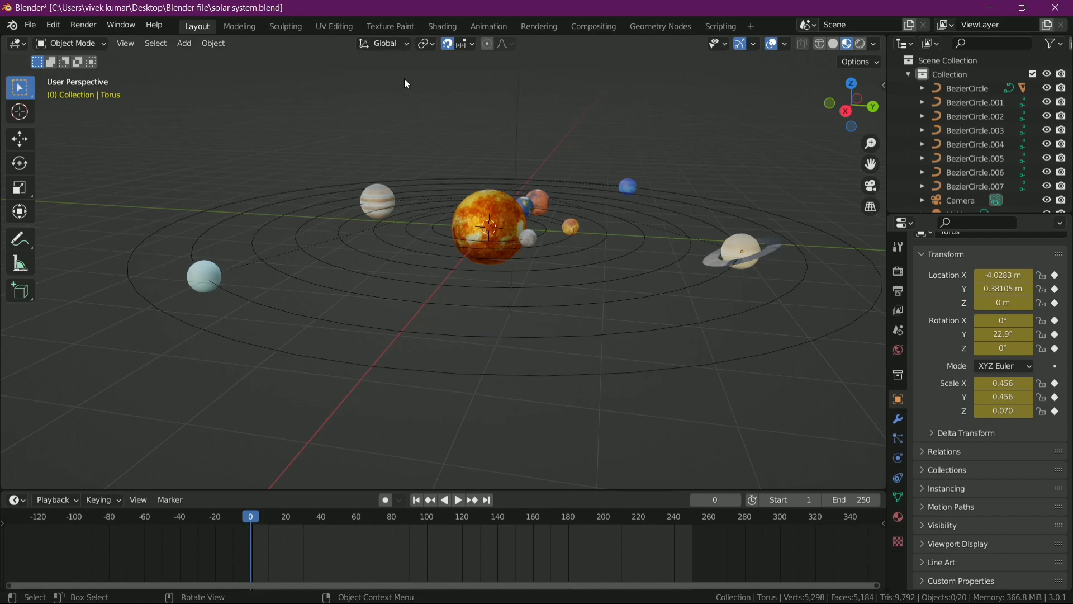
pyautogui.click(451, 30)
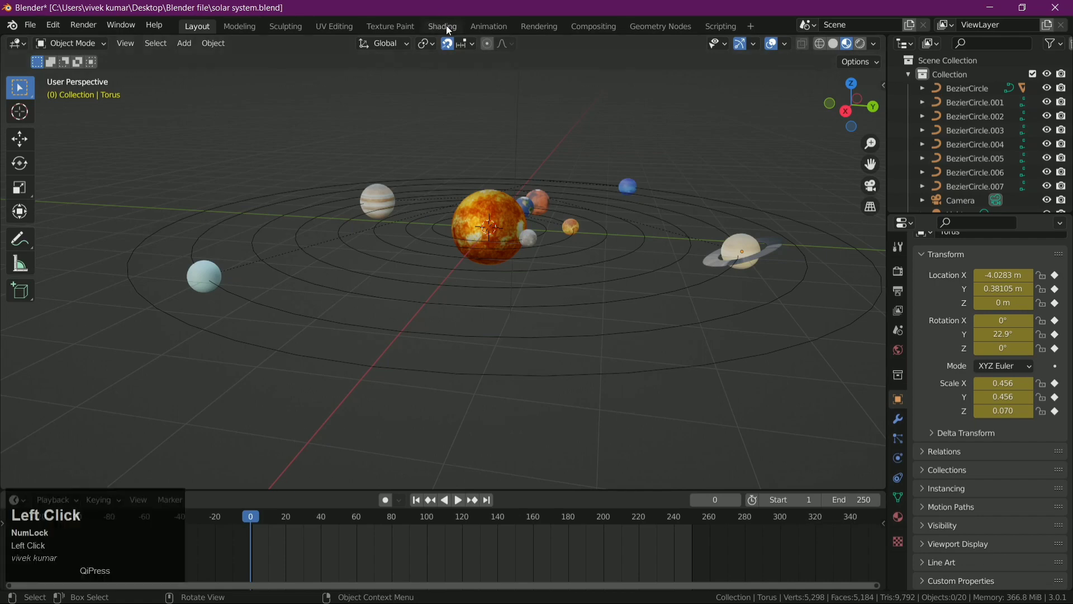
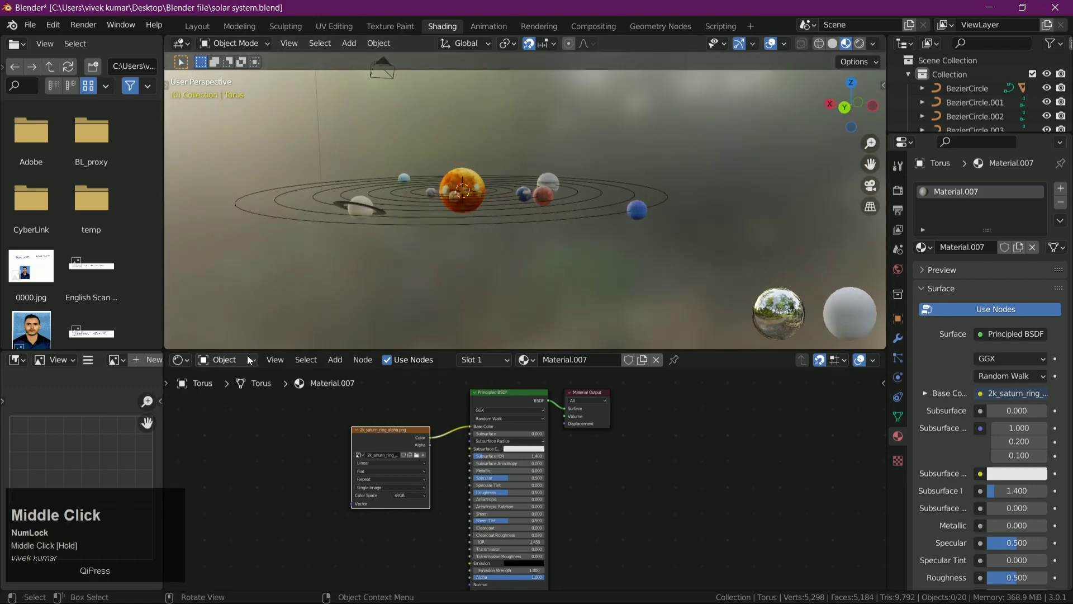
pyautogui.click(251, 359)
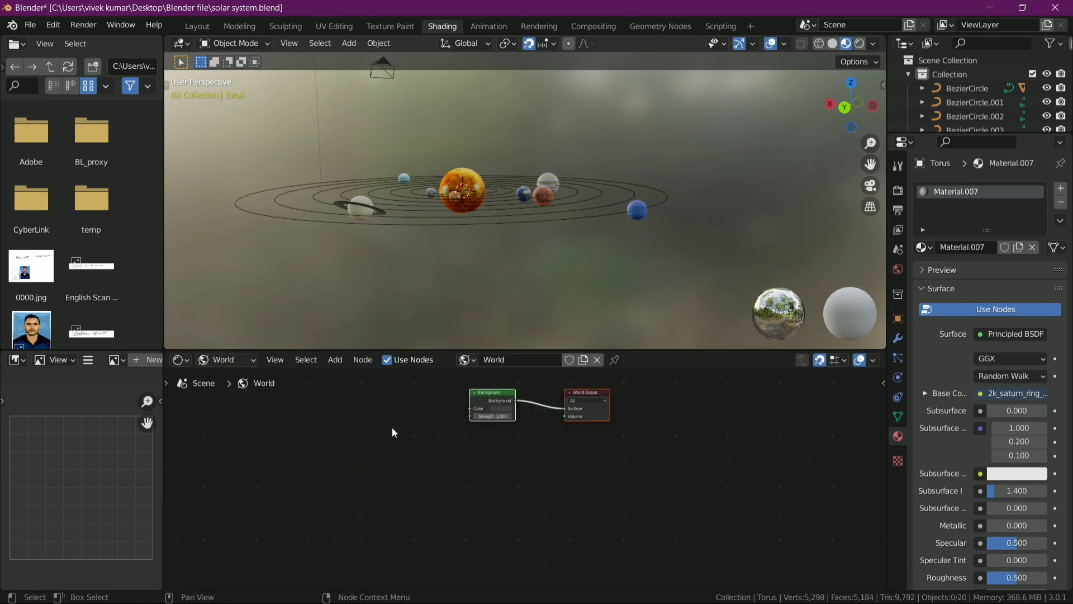
# Add an Environment Texture node beside the Background node in the world tree
pyautogui.click(340, 364)
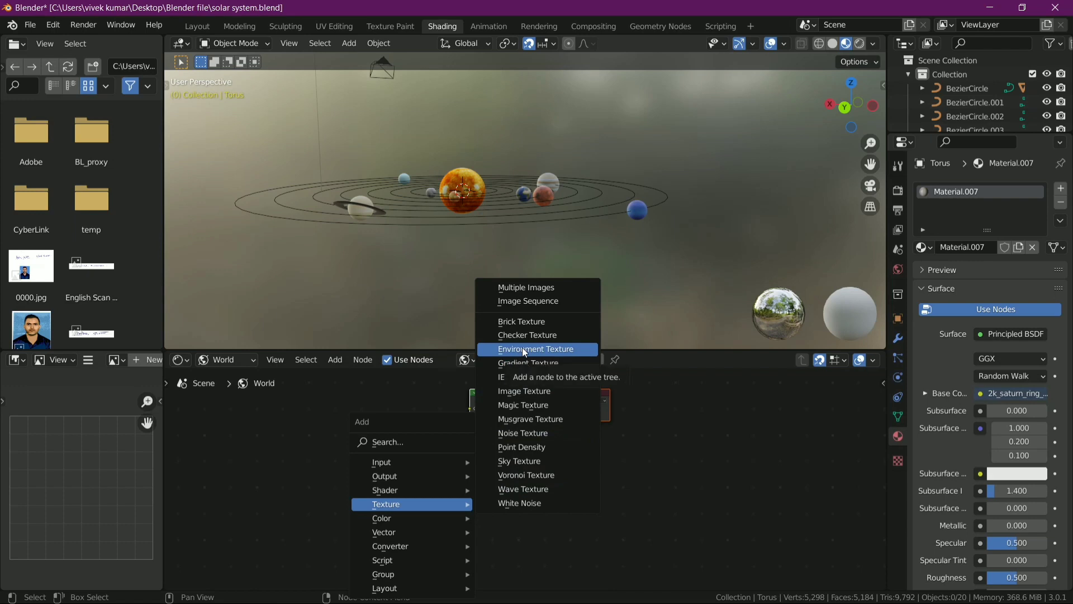
pyautogui.press('shift+a')
pyautogui.click(525, 352)
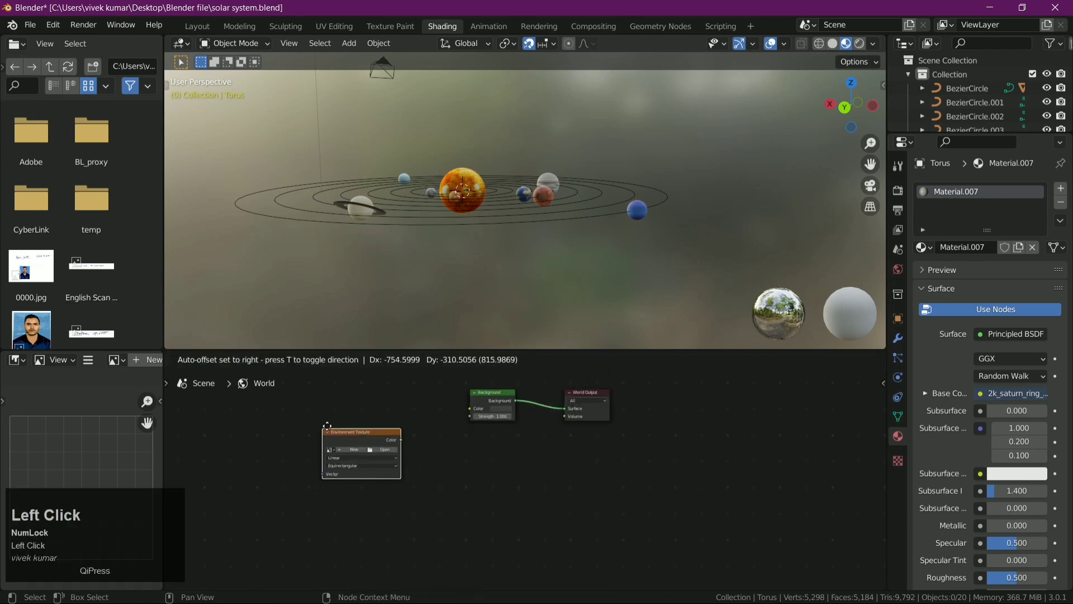
pyautogui.scroll(3)
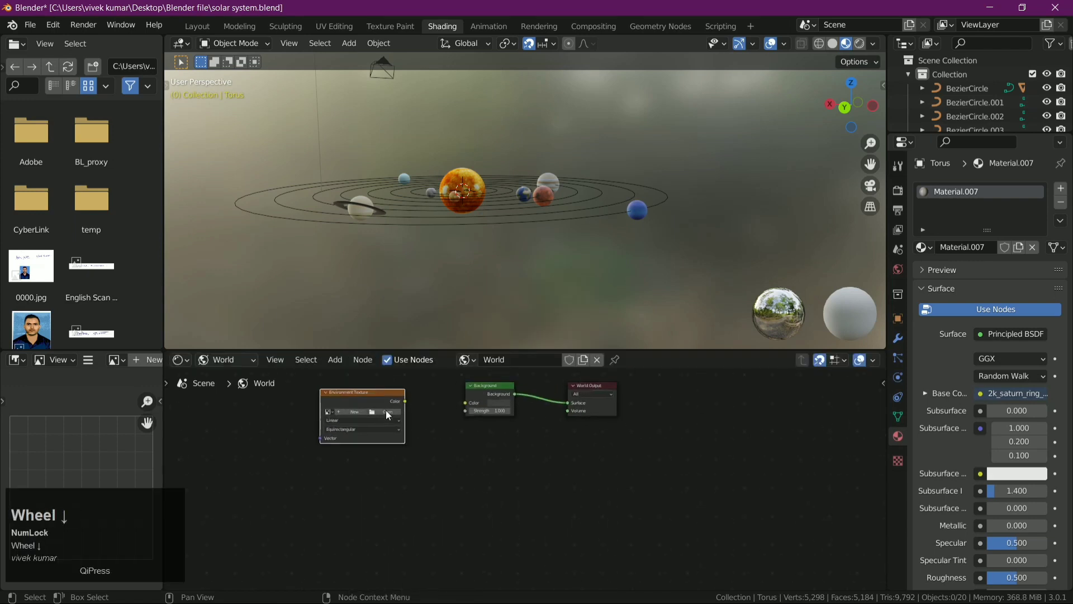
# Load the space background image into the Environment Texture and feed its colour into the world Background
pyautogui.click(389, 414)
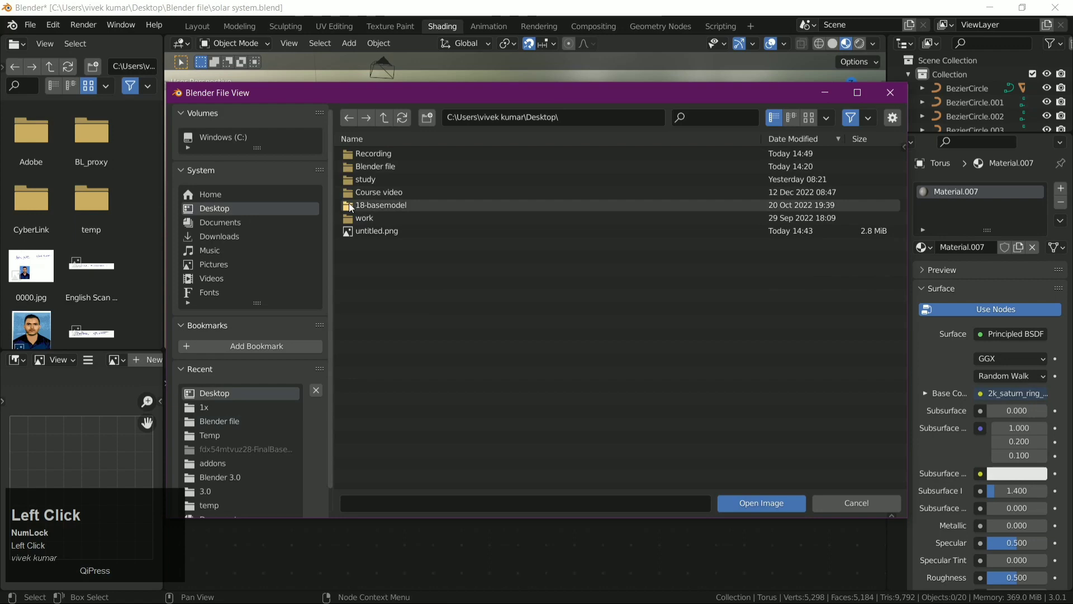
pyautogui.click(400, 220)
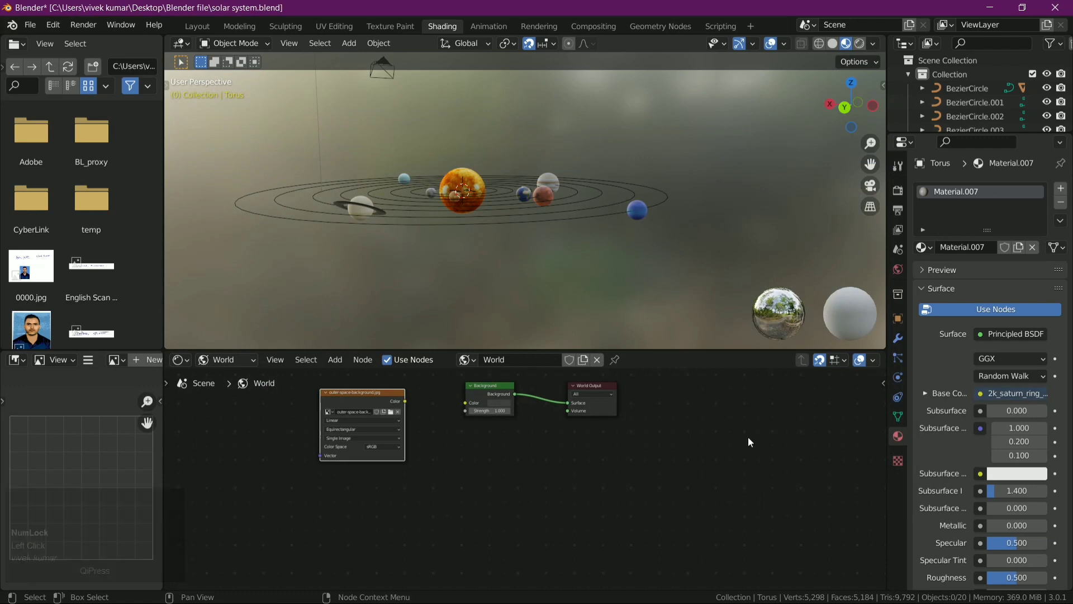
pyautogui.scroll(-3)
pyautogui.moveTo(409, 405); pyautogui.dragTo(627, 224)
pyautogui.scroll(3)
pyautogui.moveTo(708, 201); pyautogui.dragTo(865, 45)
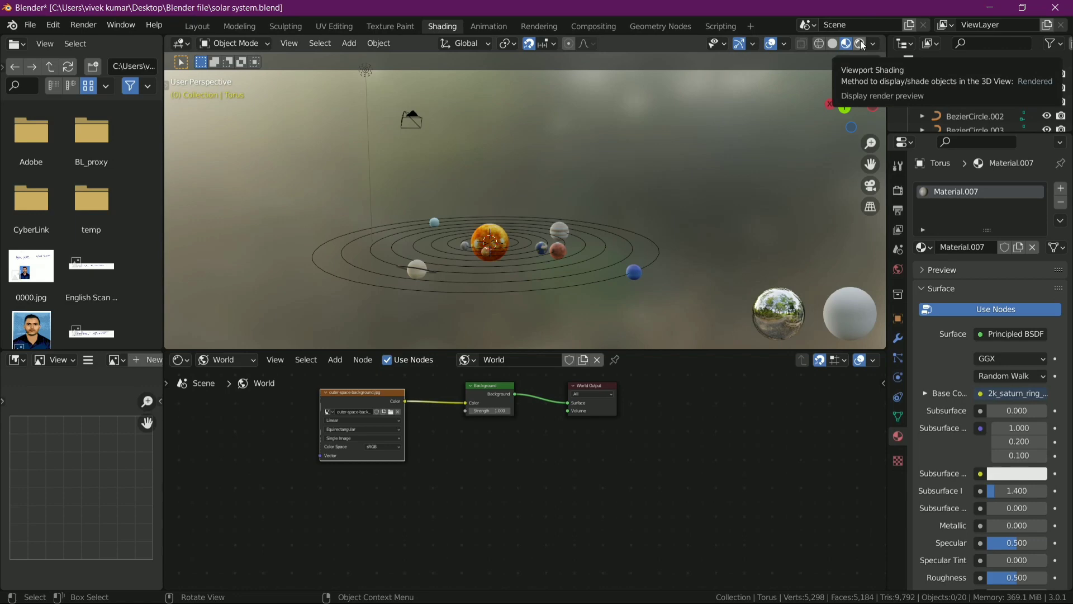
# Switch the viewport to Rendered shading in the Layout workspace to see the starry background
pyautogui.click(865, 45)
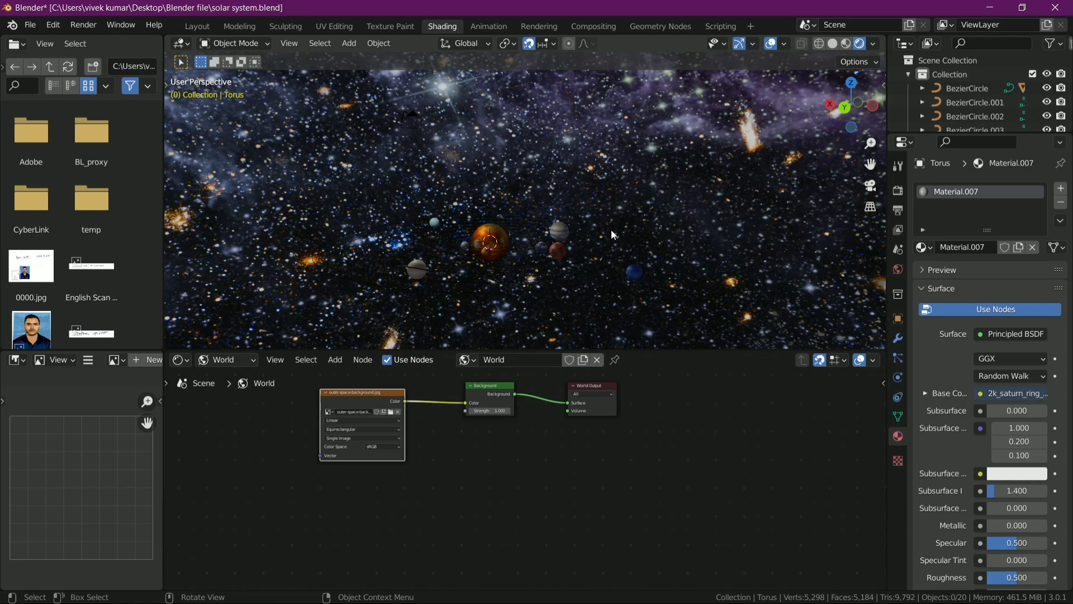
pyautogui.press('Num_Lock')
pyautogui.scroll(3)
pyautogui.doubleClick(212, 25)
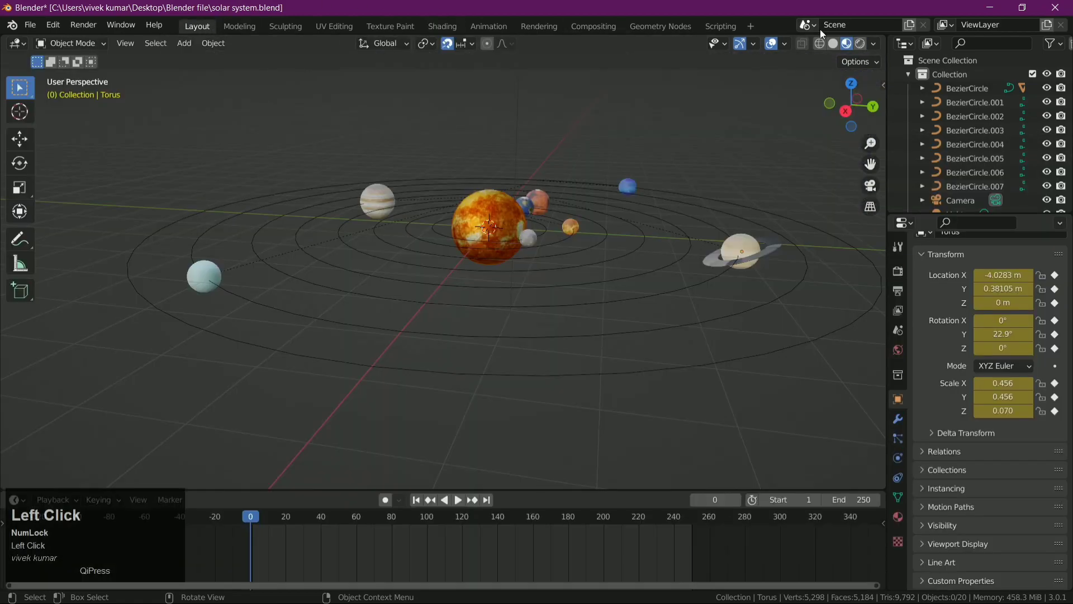
pyautogui.click(861, 51)
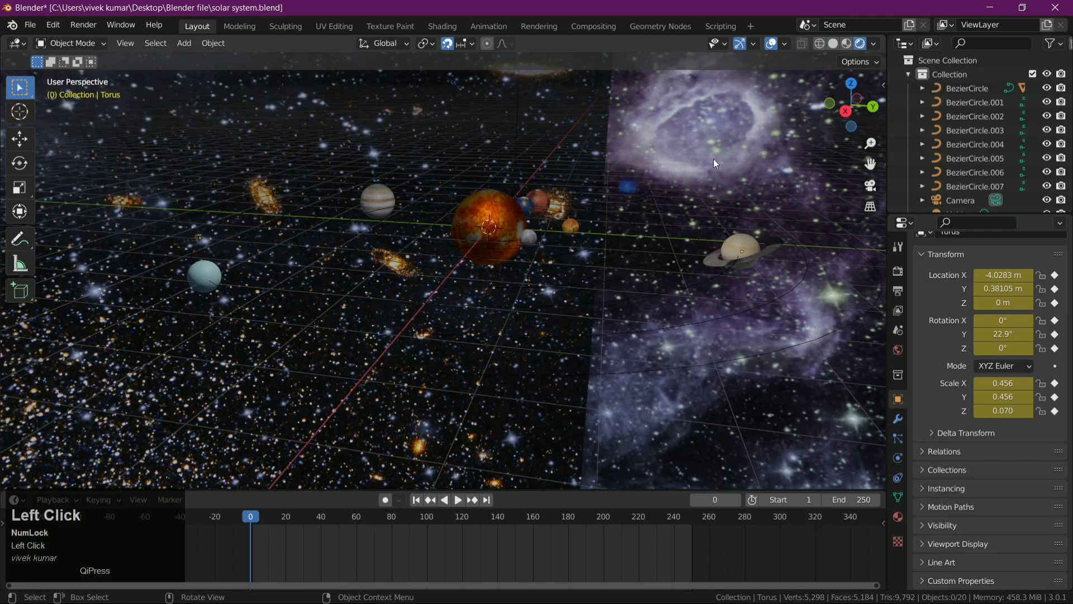
# Play the solar system animation and orbit around the planets while it runs
pyautogui.moveTo(691, 200); pyautogui.dragTo(605, 186)
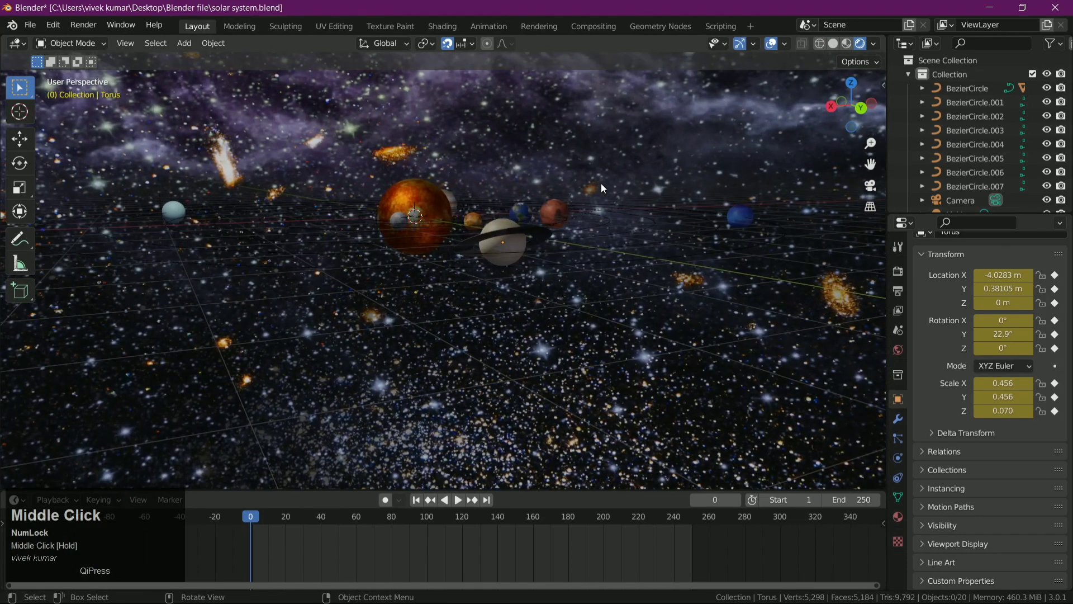
pyautogui.press('space')
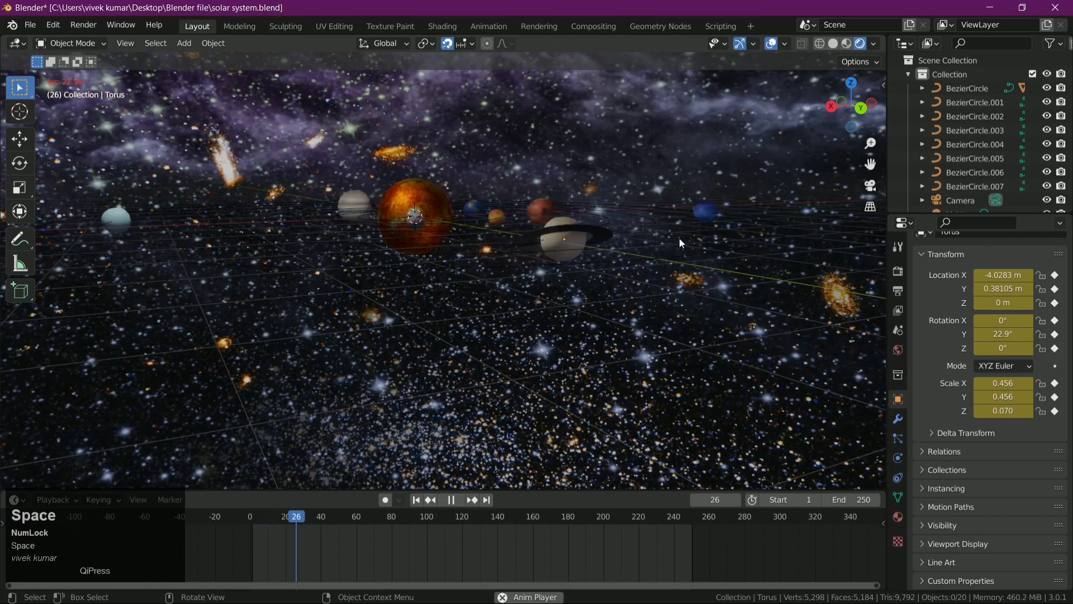
pyautogui.moveTo(680, 249); pyautogui.dragTo(672, 253)
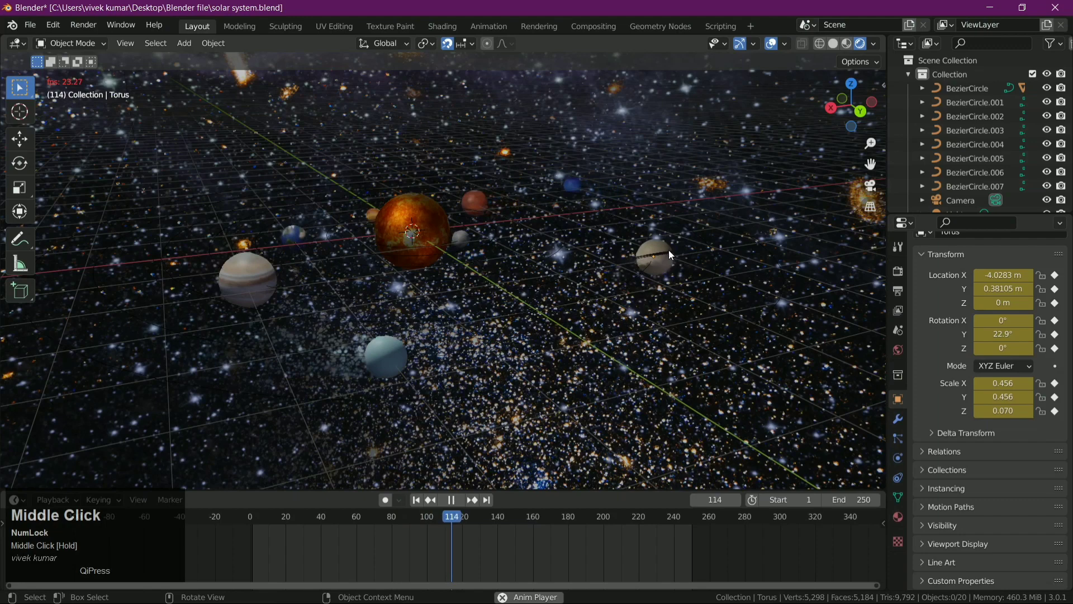
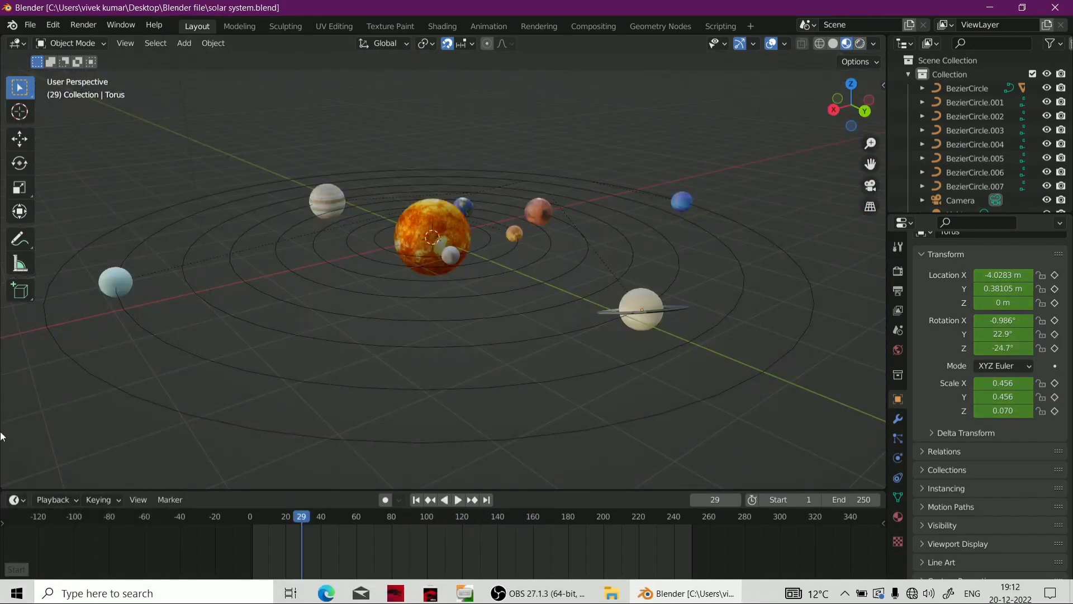
# Stop playback and zoom the viewport in toward the sun sphere
pyautogui.press('Num_Lock')
pyautogui.scroll(3)
pyautogui.moveTo(319, 314); pyautogui.dragTo(541, 334)
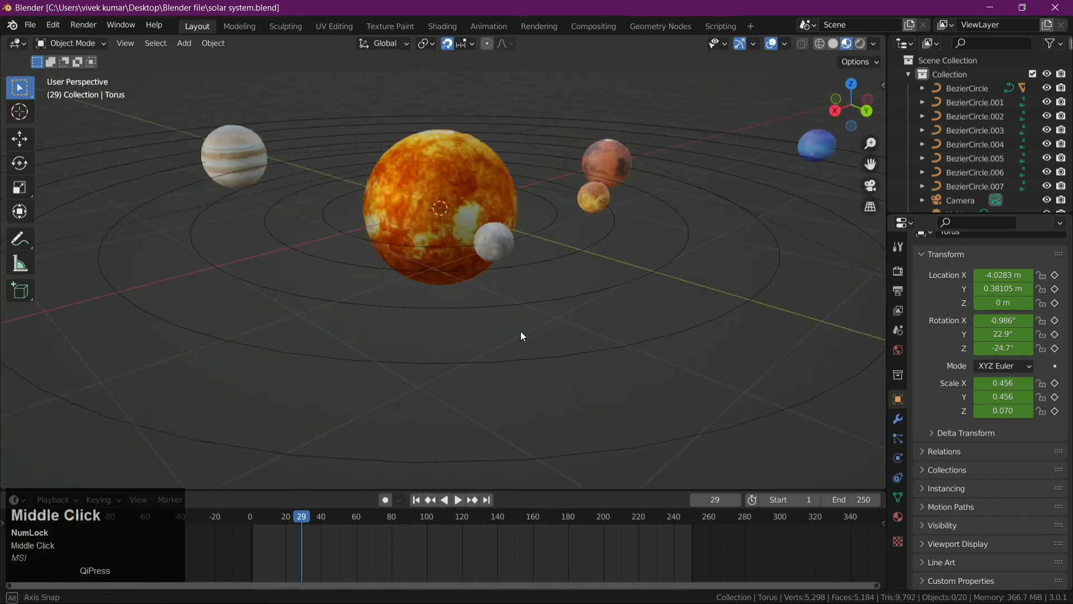
pyautogui.scroll(3)
pyautogui.middleClick(540, 334)
pyautogui.press('Caps_Lock')
pyautogui.scroll(-3)
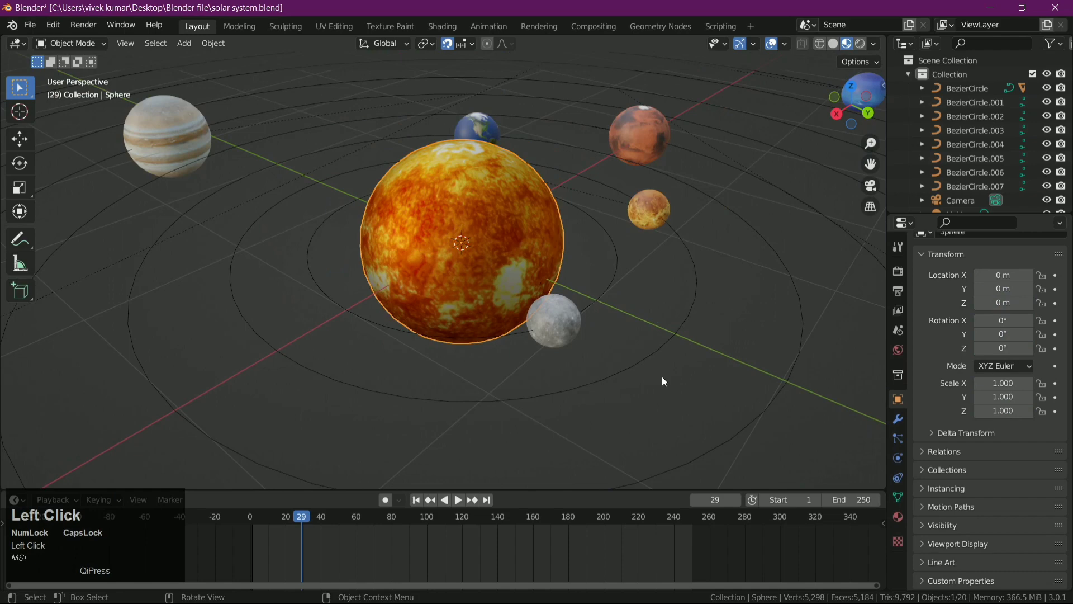
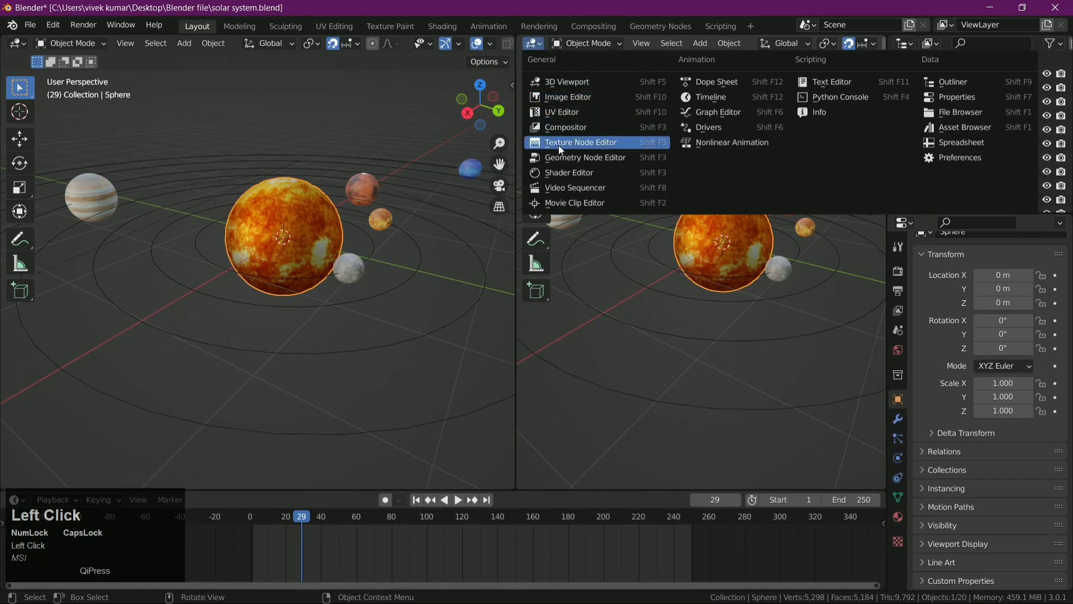
# Turn the right-hand area into a Shader Editor and enlarge it for the sun's material
pyautogui.click(563, 175)
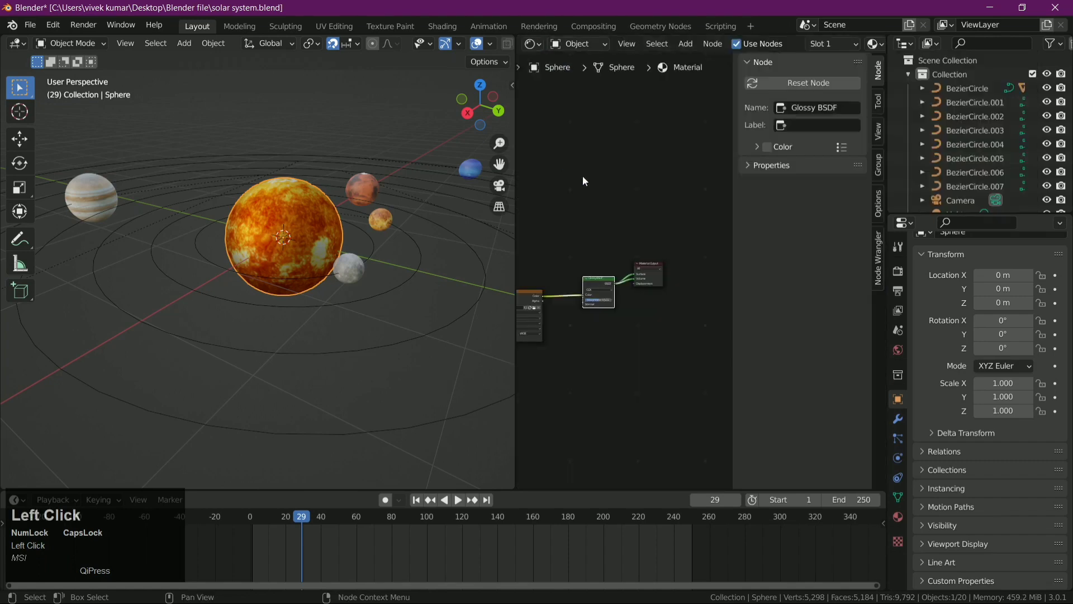
pyautogui.scroll(3)
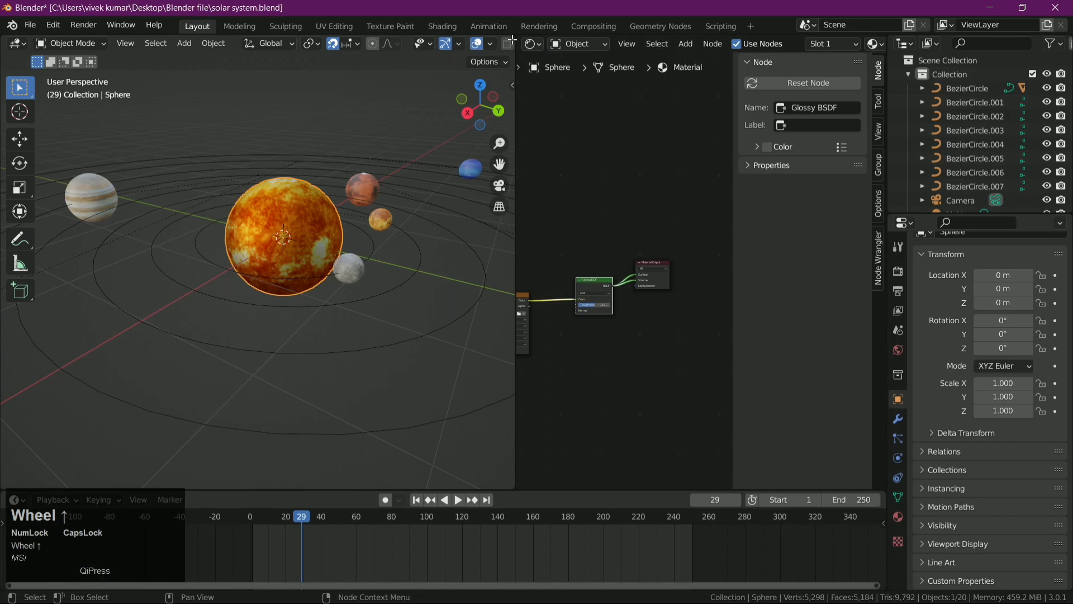
pyautogui.moveTo(506, 38); pyautogui.dragTo(702, 144)
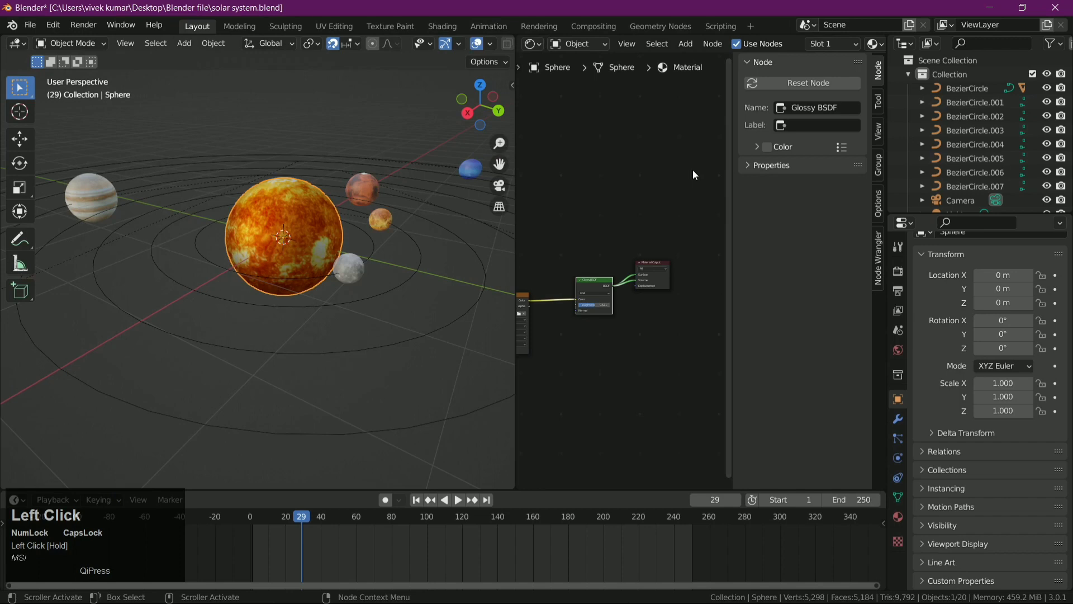
pyautogui.click(702, 145)
pyautogui.scroll(3)
# Pan to the sun's image texture and Glossy BSDF nodes and select the Glossy BSDF for removal
pyautogui.moveTo(711, 368); pyautogui.dragTo(796, 286)
pyautogui.scroll(3)
pyautogui.middleClick(799, 286)
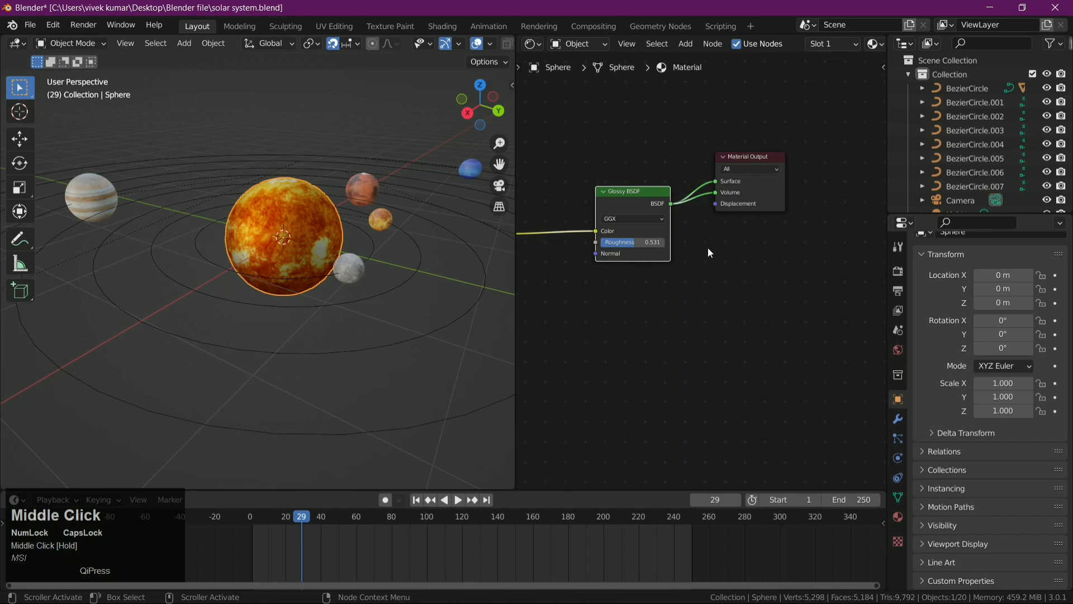
pyautogui.scroll(-3)
pyautogui.middleClick(661, 316)
pyautogui.moveTo(570, 231); pyautogui.dragTo(747, 268)
pyautogui.scroll(3)
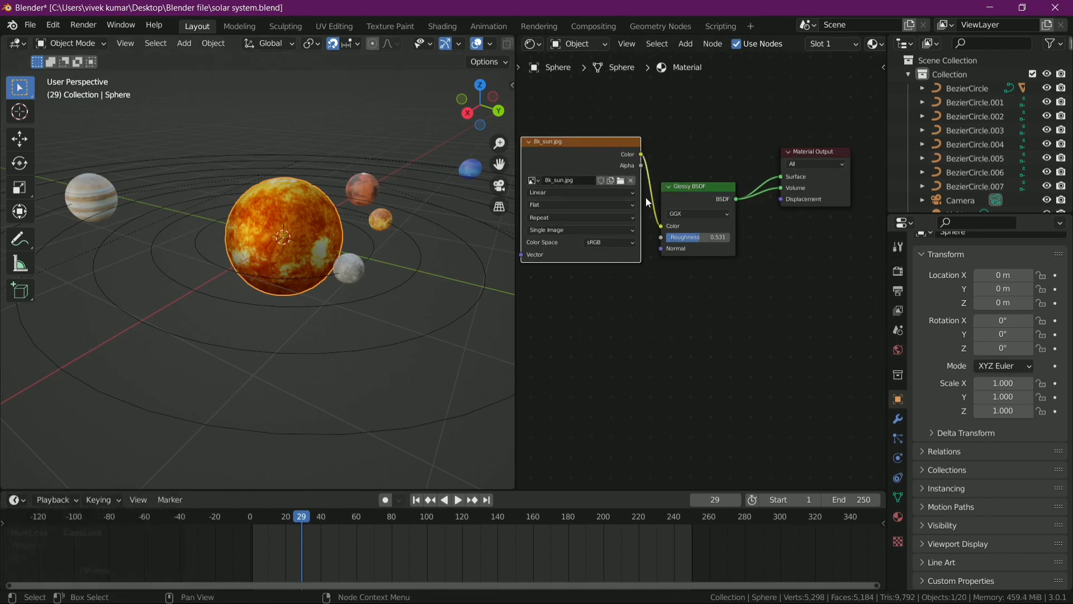
pyautogui.click(696, 189)
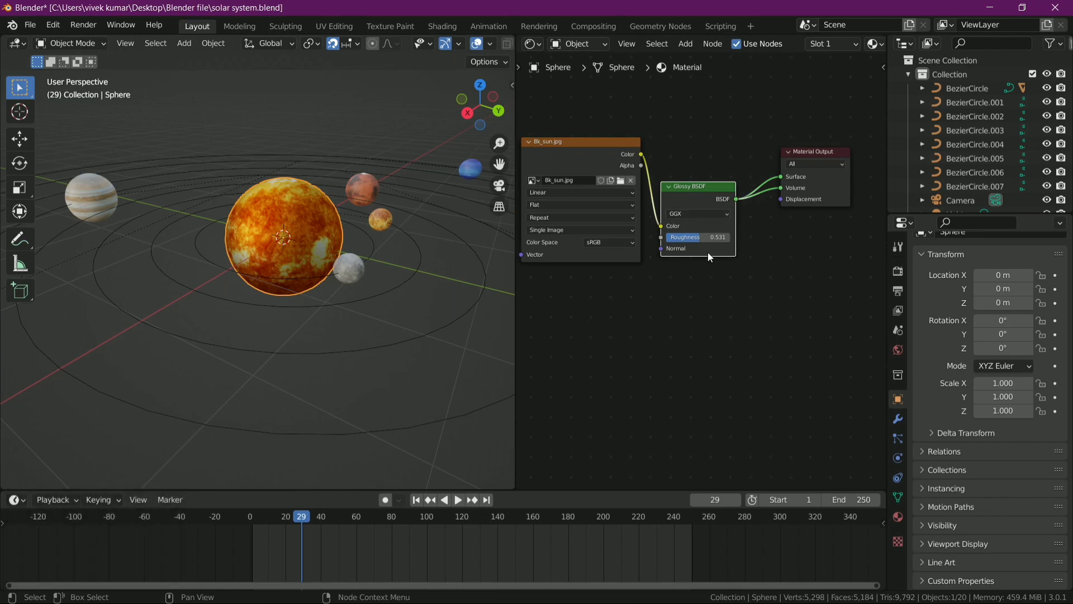
# Add a Principled BSDF fed by the sun texture's colour and wire it into the Material Output surface
pyautogui.click(717, 284)
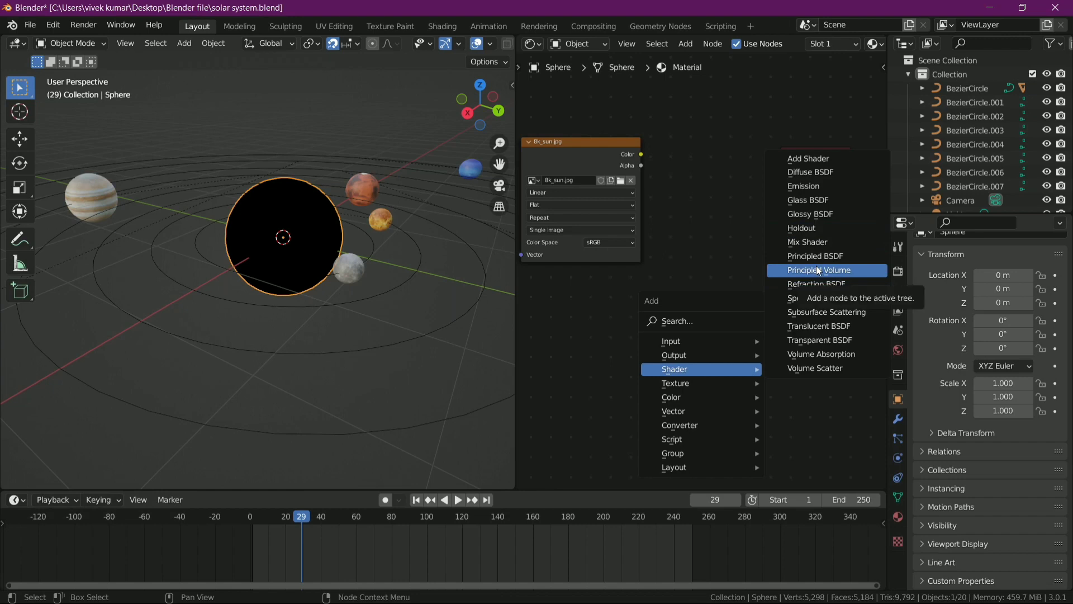
pyautogui.press('shift+a')
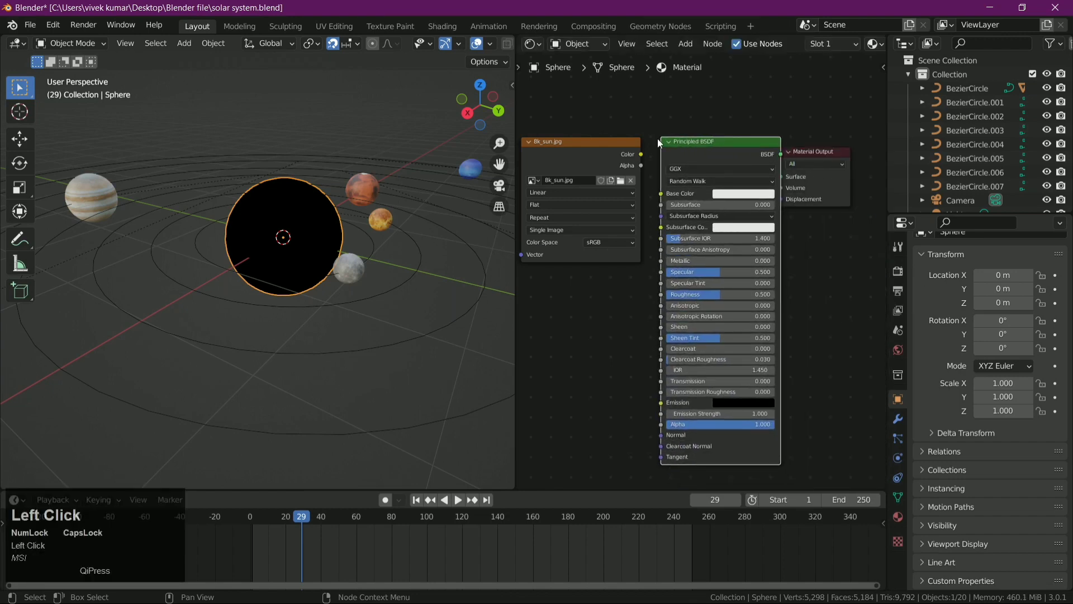
pyautogui.click(729, 153)
pyautogui.moveTo(733, 144); pyautogui.dragTo(643, 157)
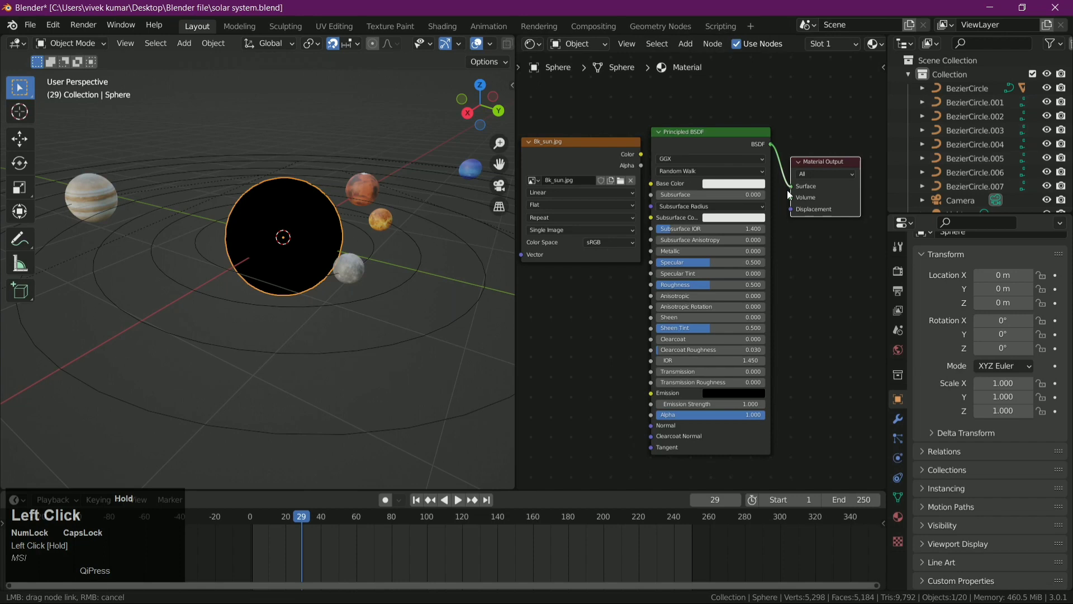
pyautogui.moveTo(643, 157); pyautogui.dragTo(638, 234)
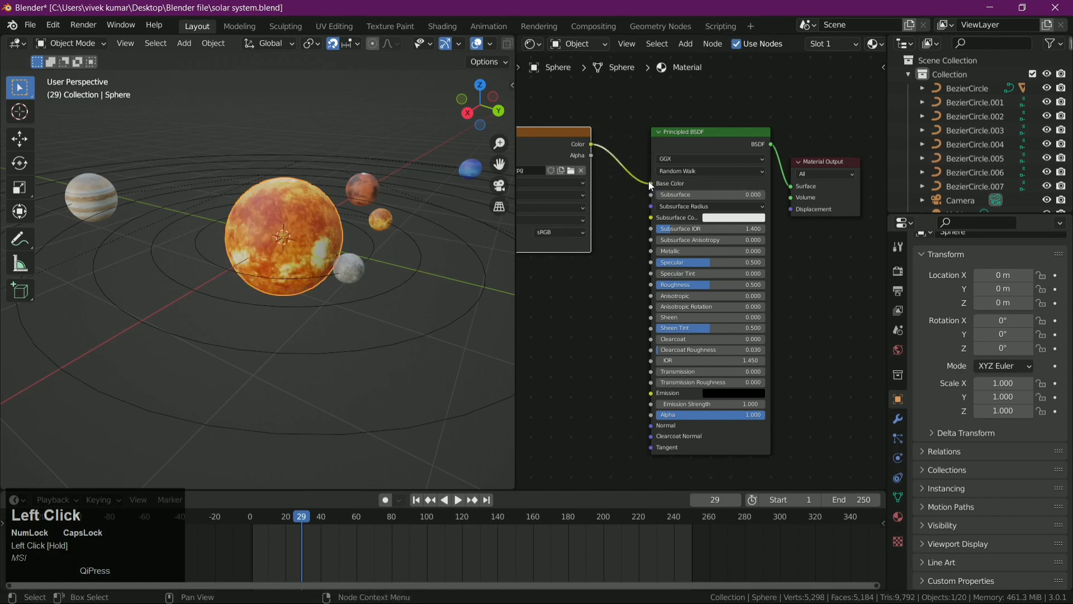
pyautogui.scroll(-3)
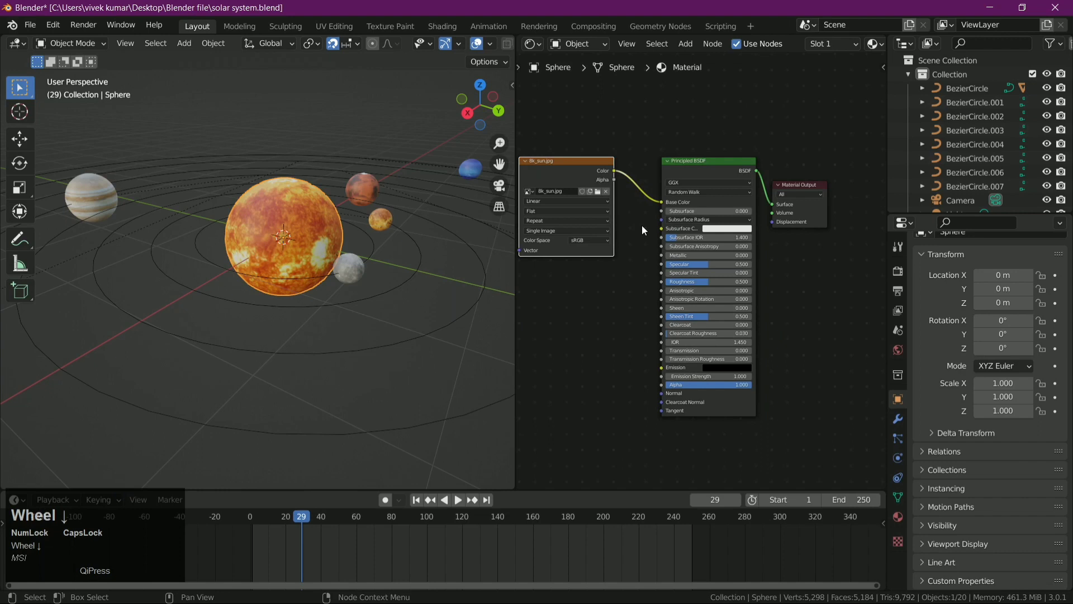
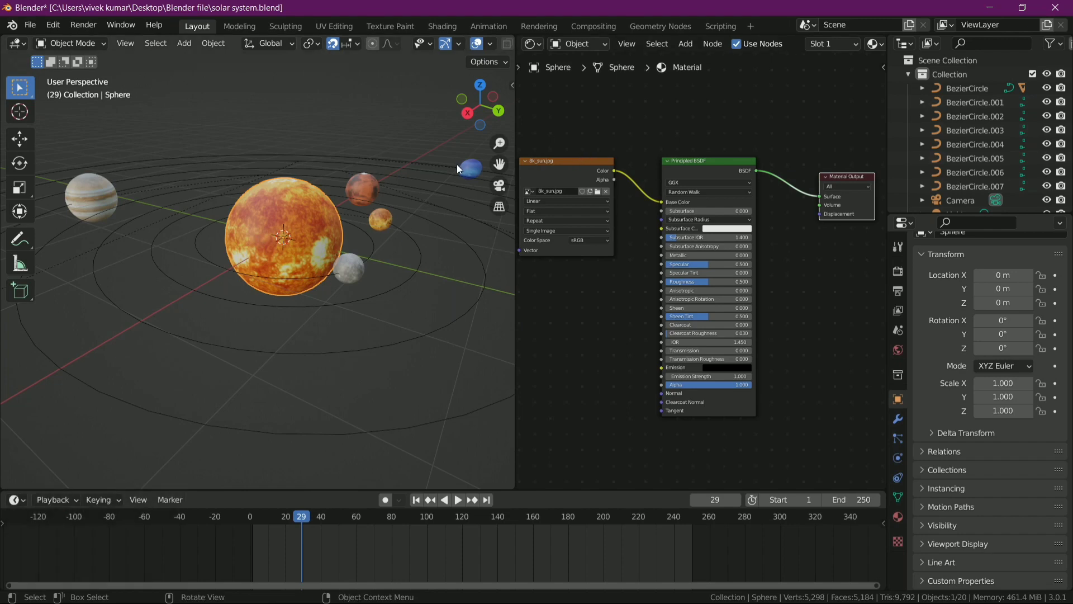
pyautogui.click(223, 226)
pyautogui.scroll(3)
# Switch the viewport to material preview and orbit around the textured sun against the stars
pyautogui.middleClick(316, 237)
pyautogui.scroll(-3)
pyautogui.click(497, 47)
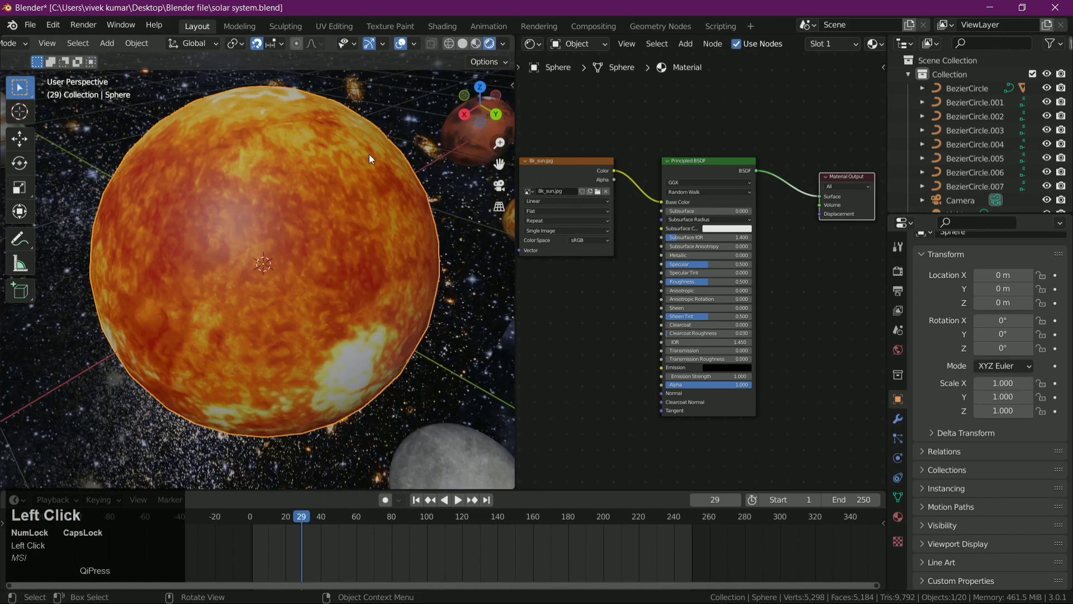
pyautogui.scroll(3)
pyautogui.moveTo(362, 169); pyautogui.dragTo(400, 197)
pyautogui.scroll(3)
pyautogui.middleClick(386, 195)
pyautogui.scroll(-3)
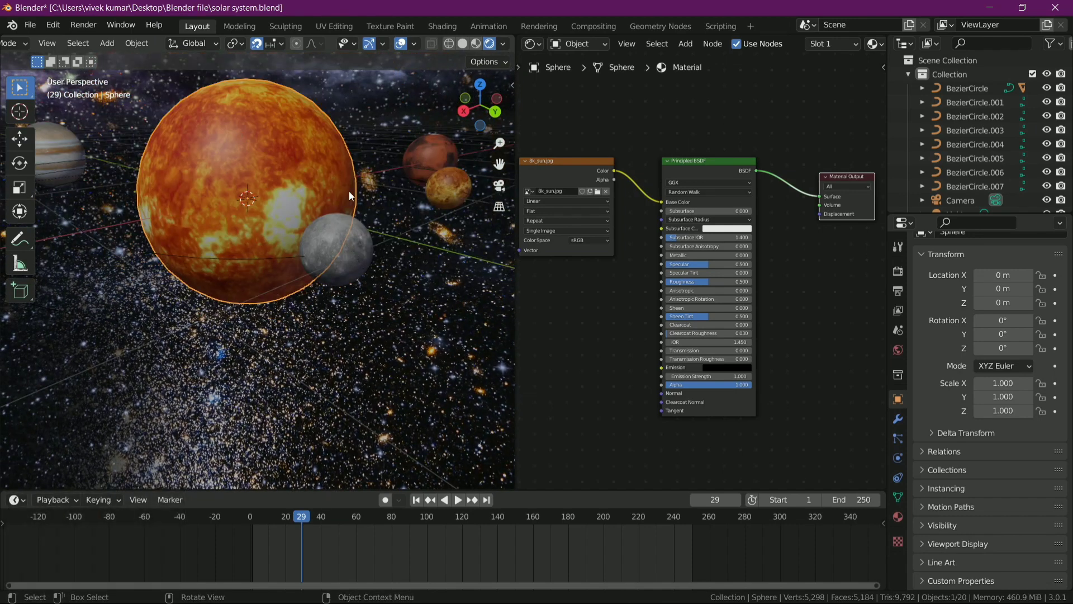
pyautogui.scroll(-3)
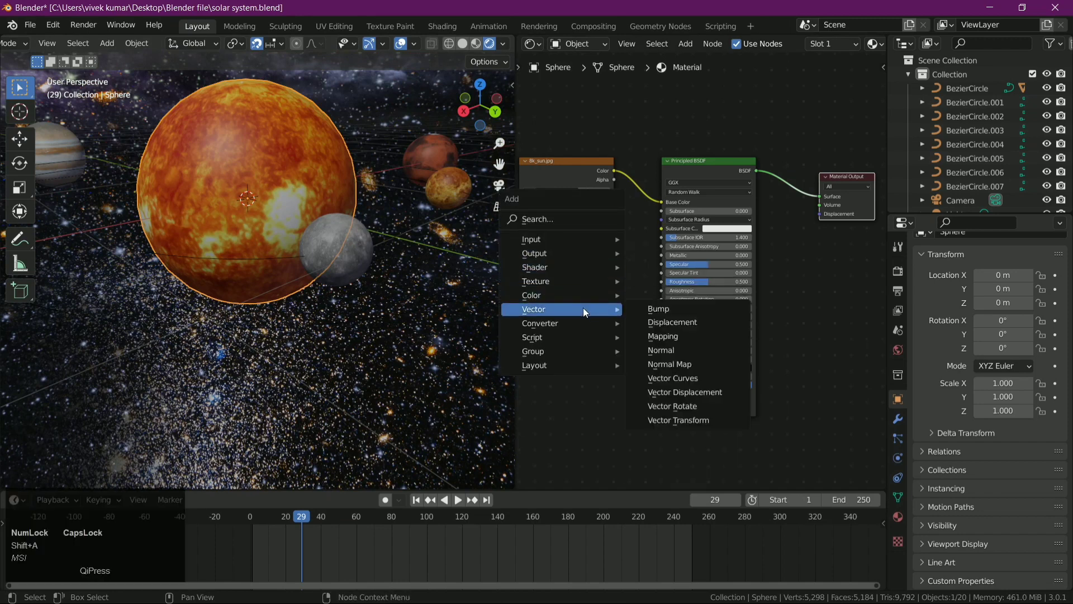
# Add a Bump node taking the sun texture as Height, feeding the BSDF normal, with the texture still on Base Color
pyautogui.press('shift+a')
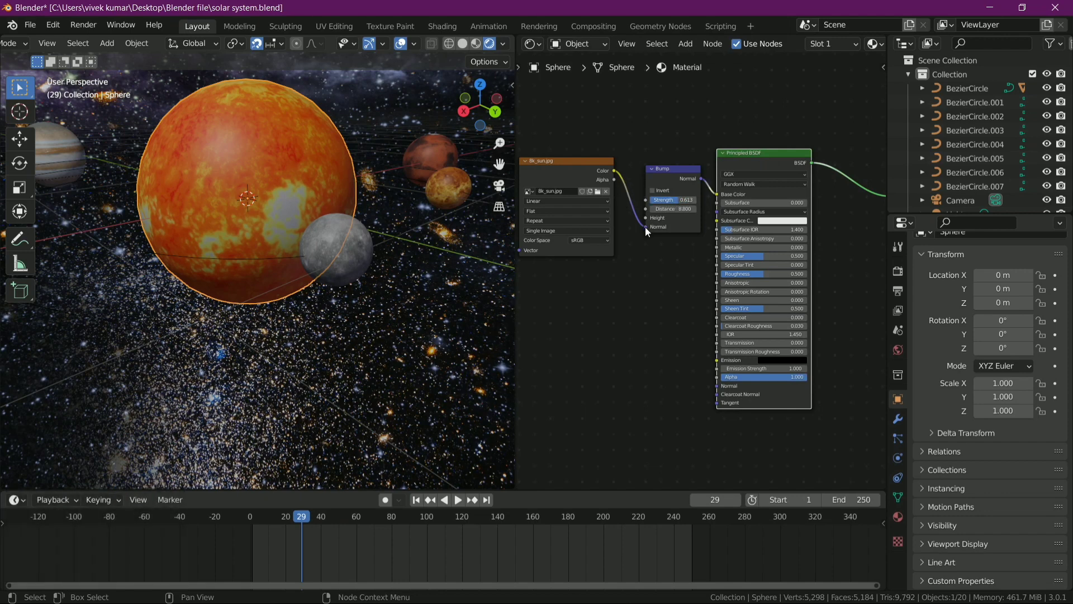
pyautogui.click(649, 229)
pyautogui.moveTo(650, 230); pyautogui.dragTo(670, 236)
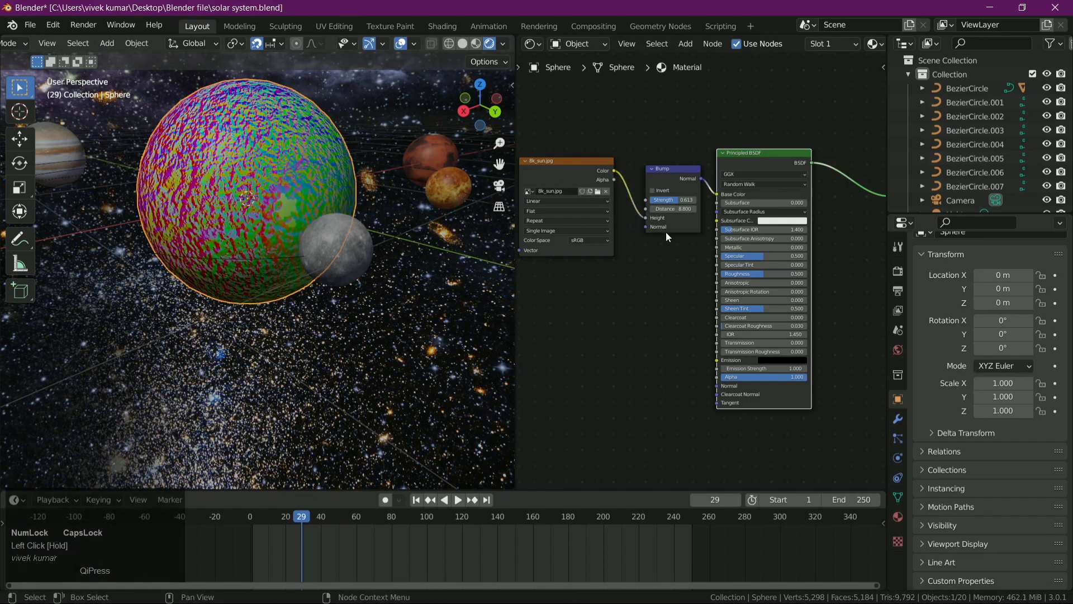
pyautogui.click(329, 202)
pyautogui.moveTo(348, 231); pyautogui.dragTo(722, 198)
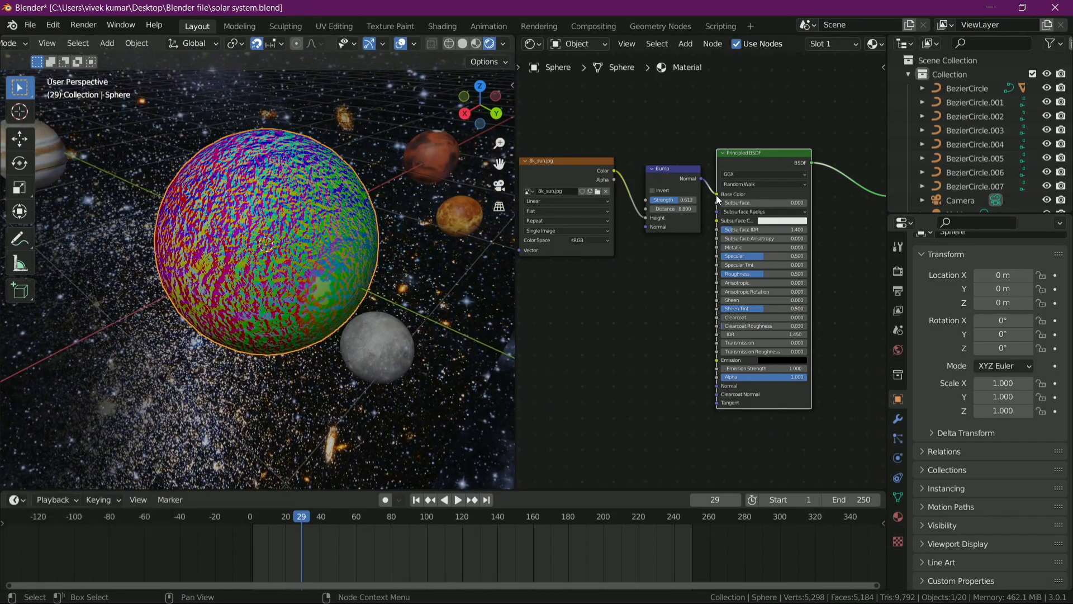
pyautogui.moveTo(721, 197); pyautogui.dragTo(629, 186)
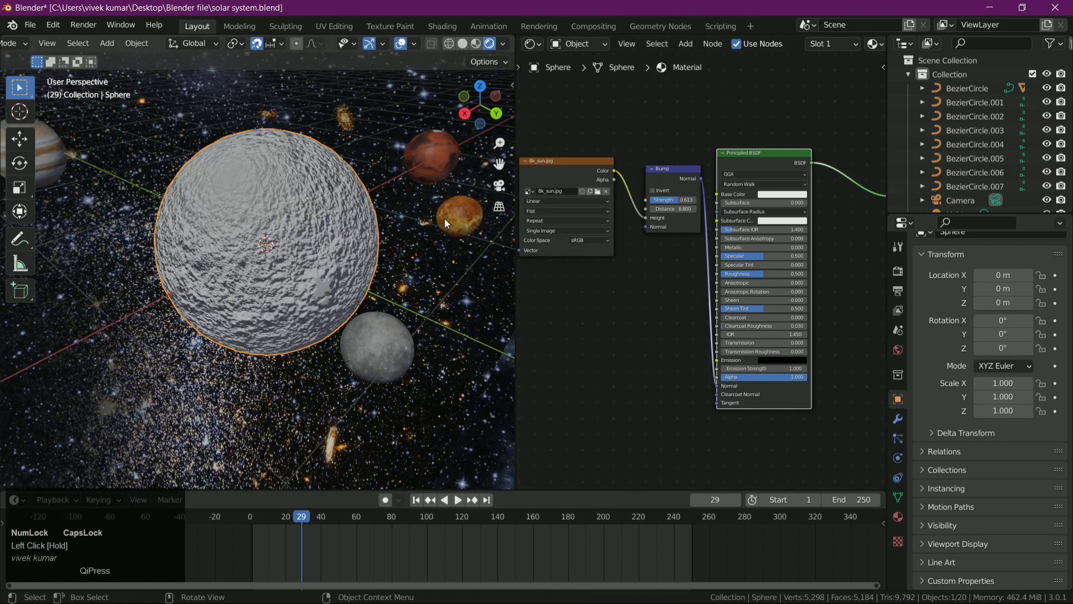
pyautogui.moveTo(618, 175); pyautogui.dragTo(670, 179)
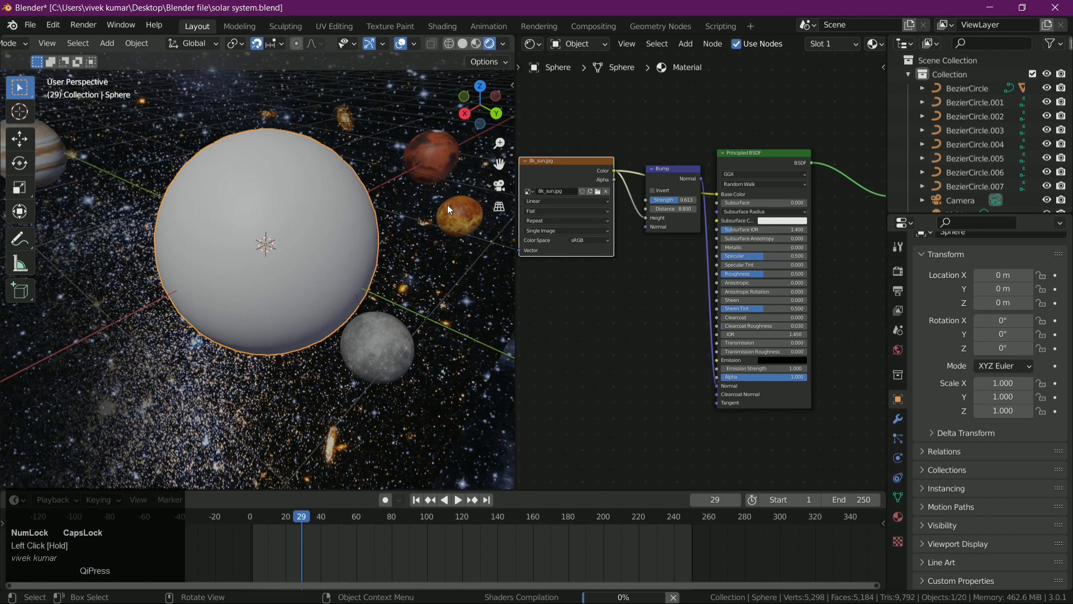
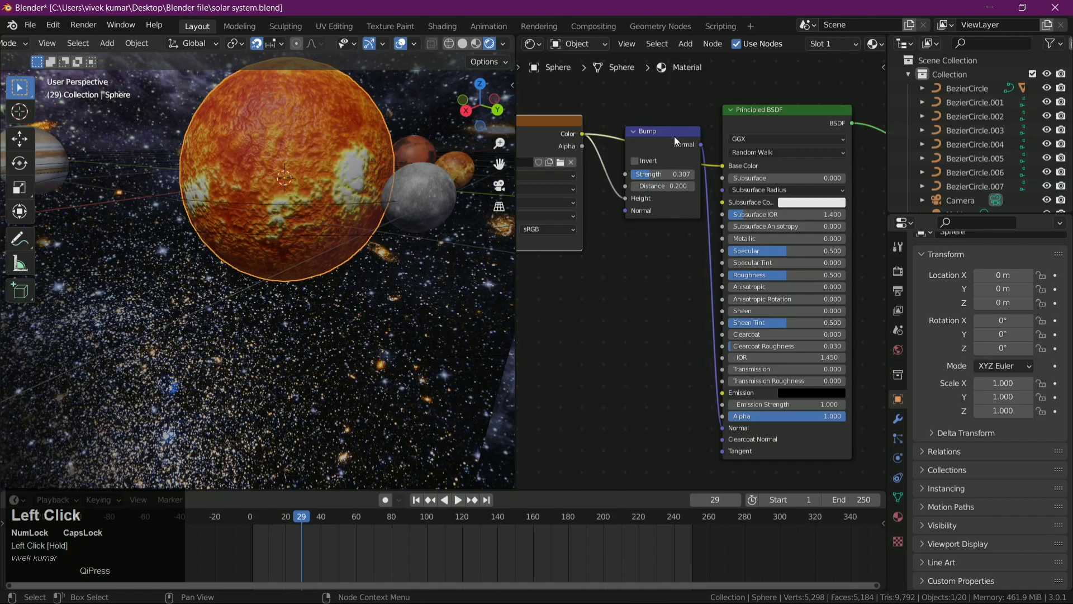
# Orbit around the bumpy sun to inspect it and recentre the node tree
pyautogui.scroll(-3)
pyautogui.scroll(-3)
pyautogui.moveTo(355, 175); pyautogui.dragTo(380, 154)
pyautogui.scroll(-3)
pyautogui.middleClick(375, 179)
pyautogui.scroll(3)
pyautogui.moveTo(382, 189); pyautogui.dragTo(730, 299)
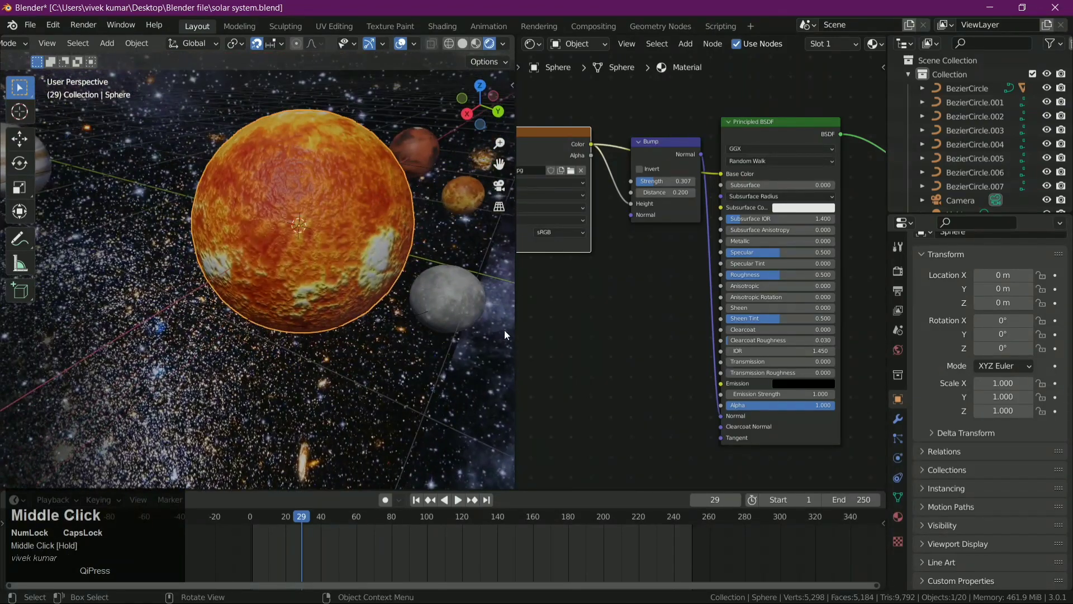
pyautogui.scroll(-3)
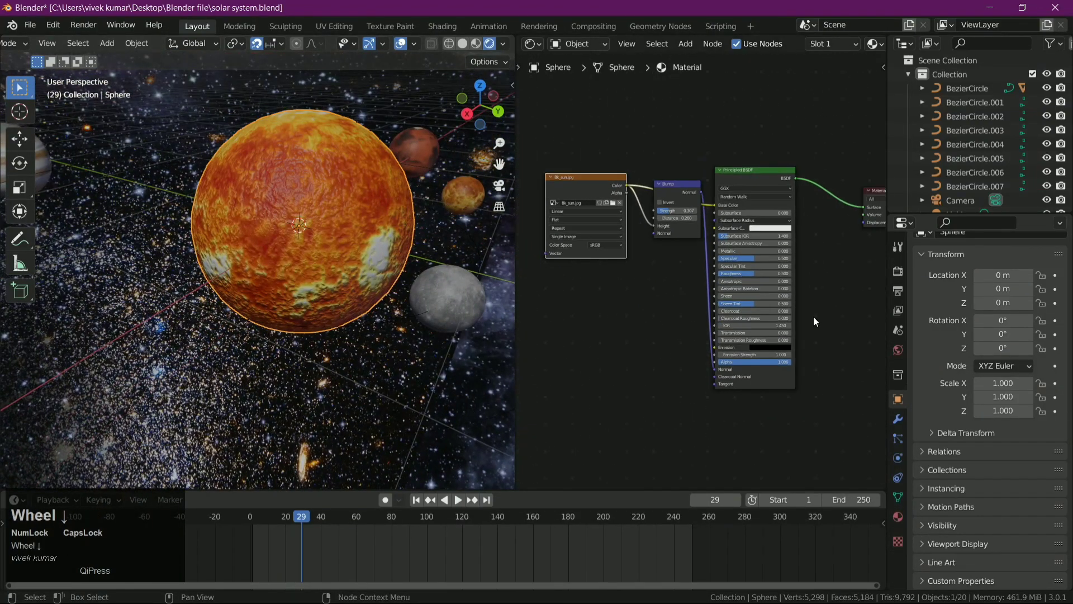
pyautogui.moveTo(842, 323); pyautogui.dragTo(799, 401)
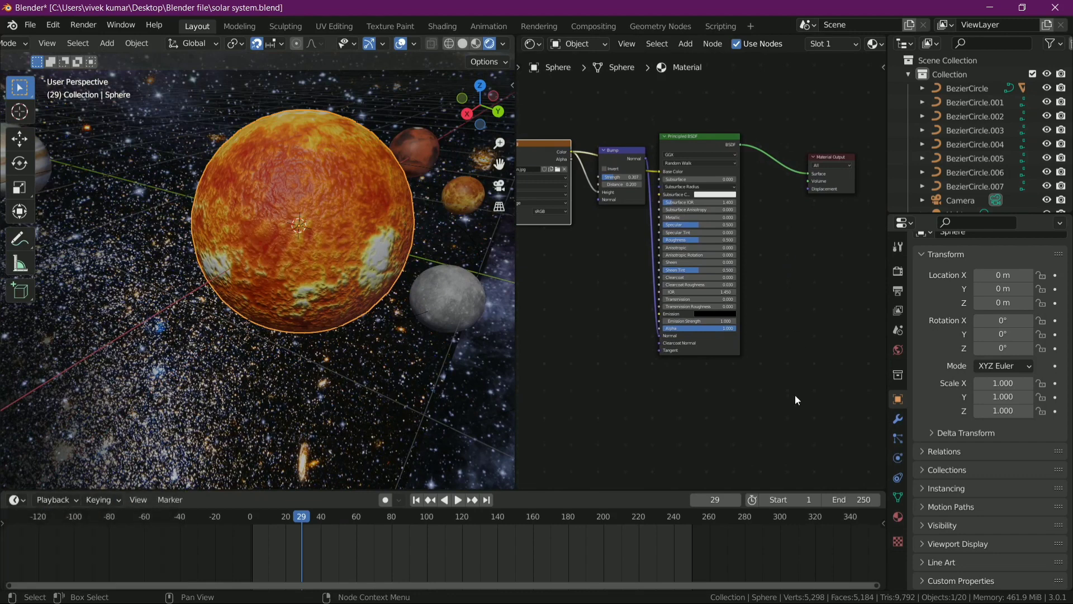
# Add an Emission node, test it on the Material Output, then relink the Principled BSDF instead
pyautogui.press('shift+a')
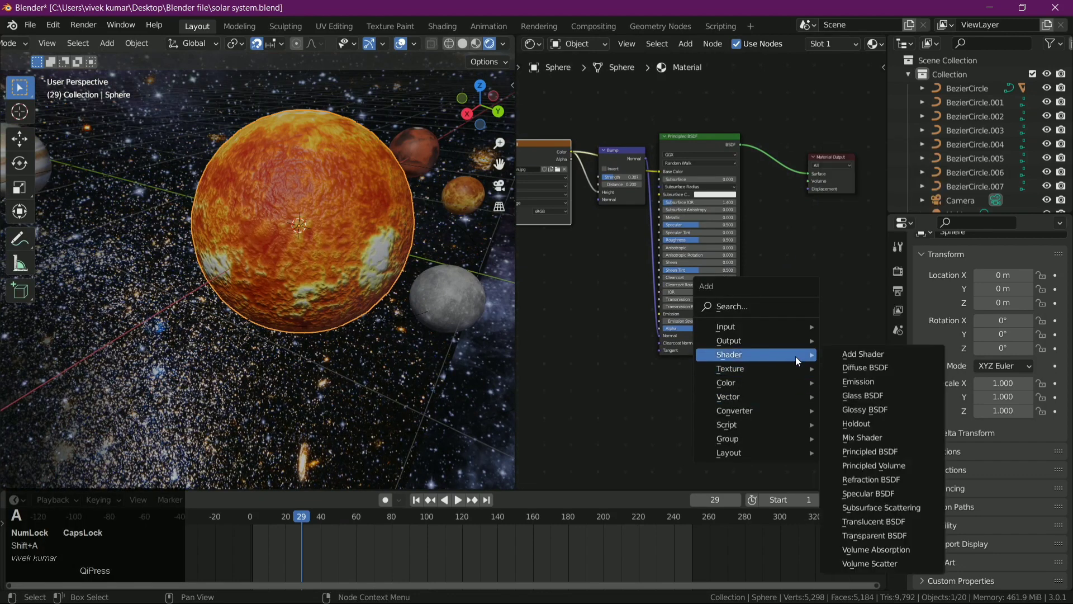
pyautogui.moveTo(863, 387); pyautogui.dragTo(742, 147)
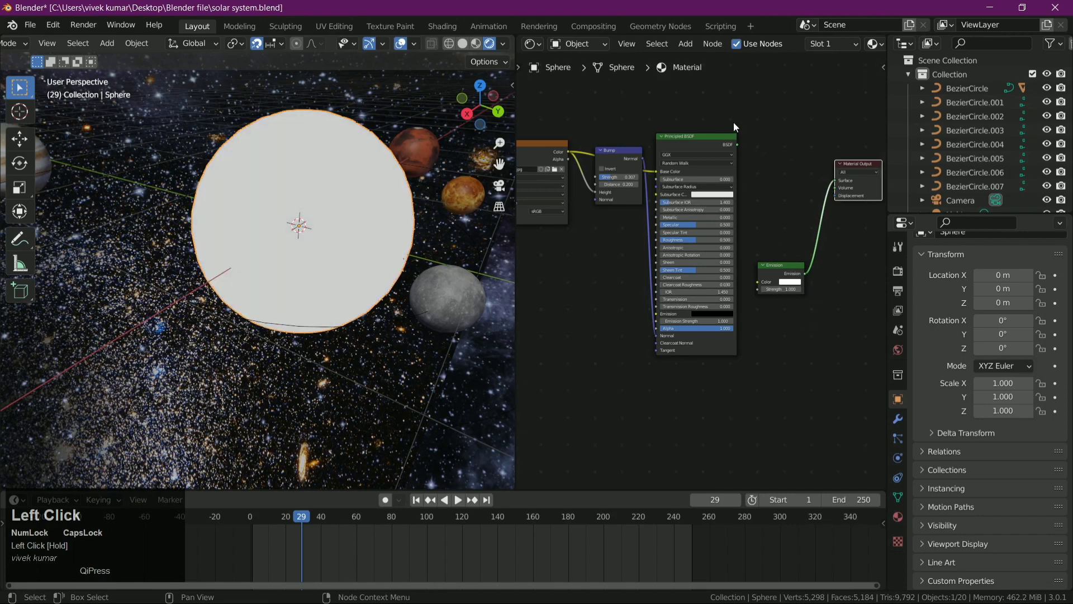
pyautogui.moveTo(742, 145); pyautogui.dragTo(837, 241)
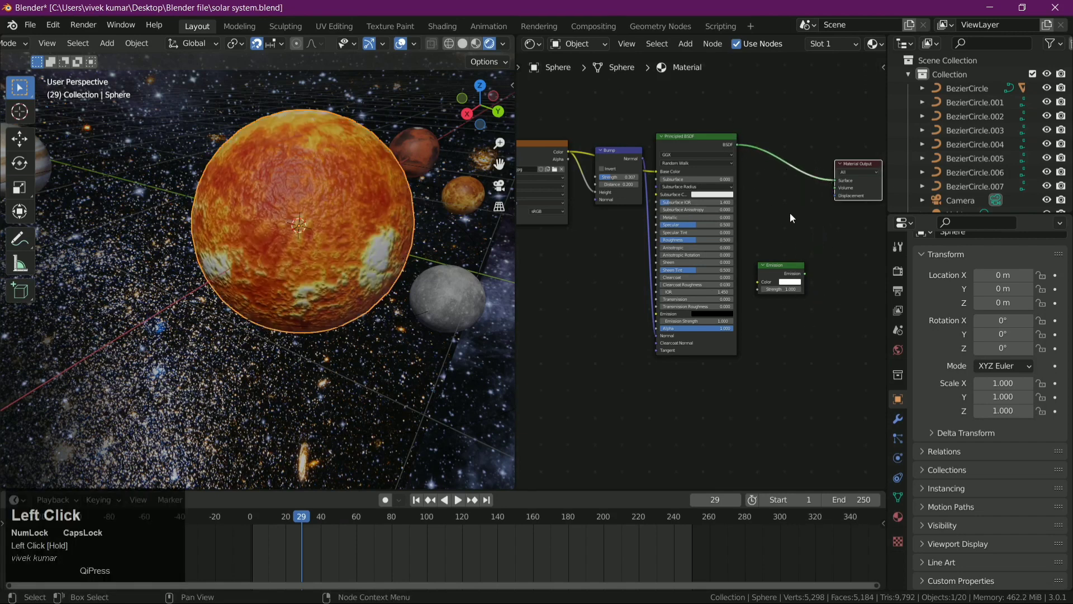
# Insert an Add Shader combining the Principled BSDF and Emission before the Material Output
pyautogui.press('shift+a')
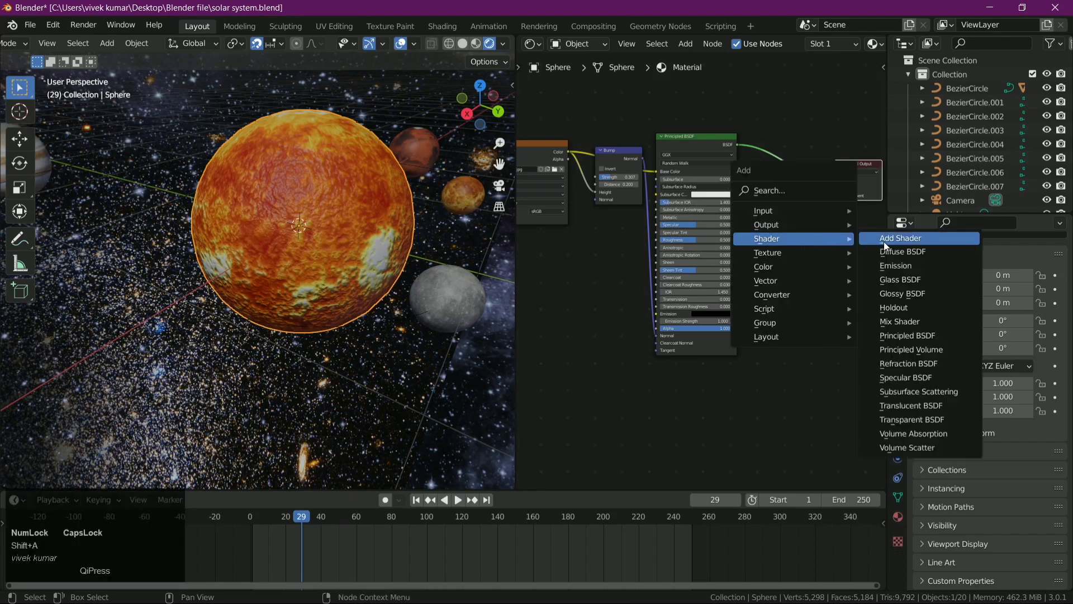
pyautogui.moveTo(889, 244); pyautogui.dragTo(232, 195)
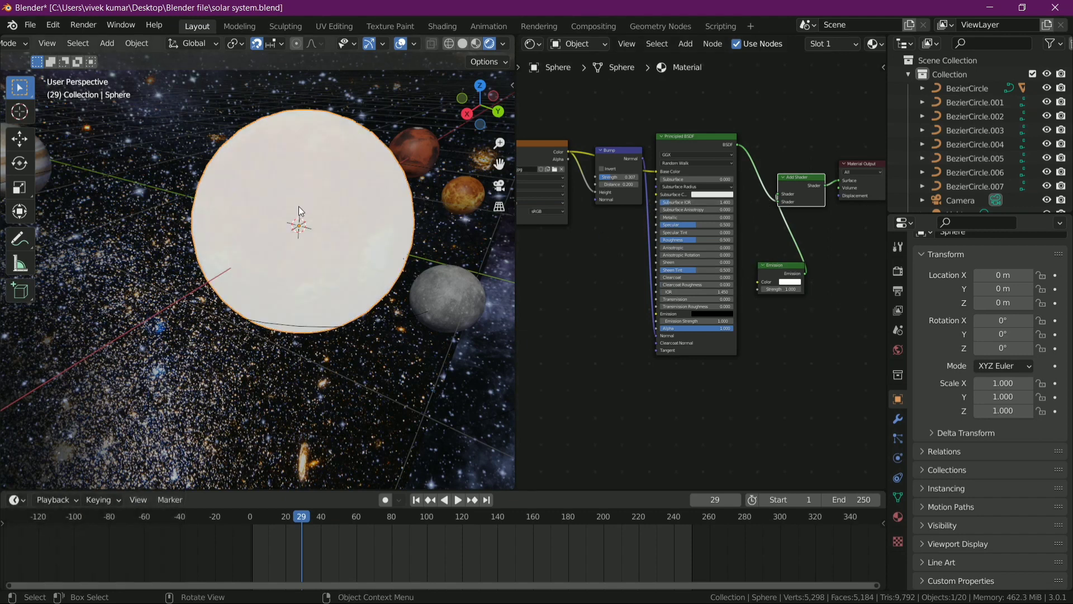
pyautogui.click(234, 197)
pyautogui.scroll(-3)
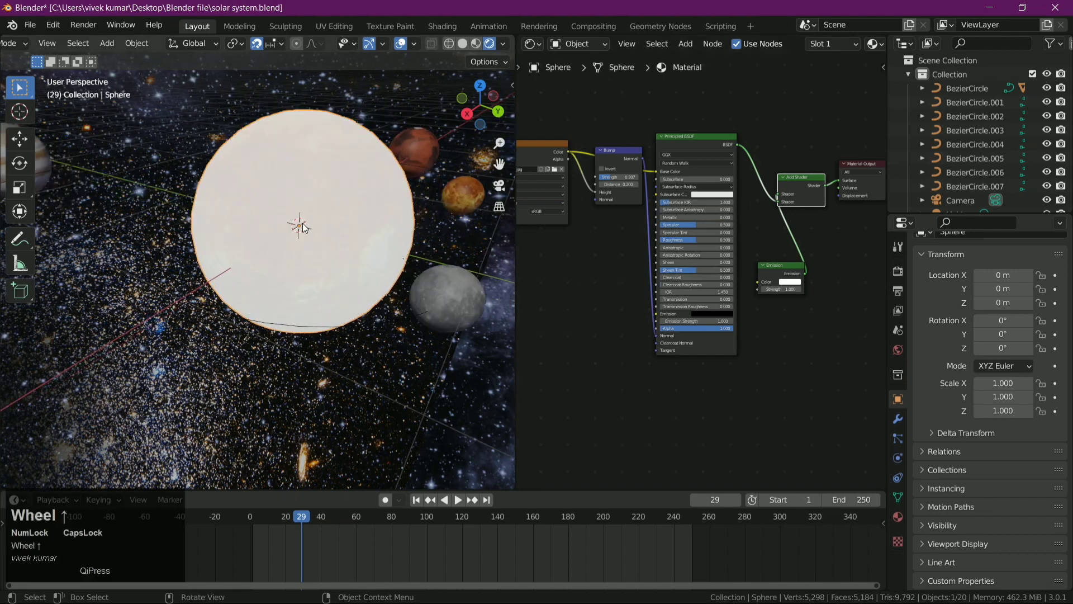
pyautogui.moveTo(780, 265); pyautogui.dragTo(695, 375)
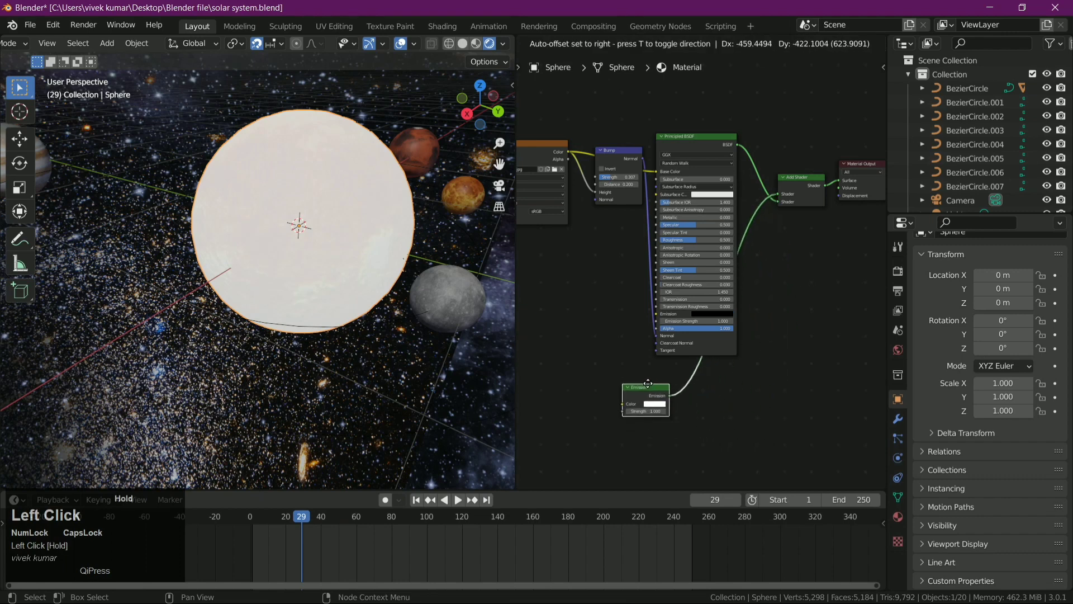
pyautogui.scroll(3)
pyautogui.middleClick(701, 431)
# Give the Emission a reddish-orange colour so the sun glows in the star field
pyautogui.moveTo(668, 340); pyautogui.dragTo(309, 225)
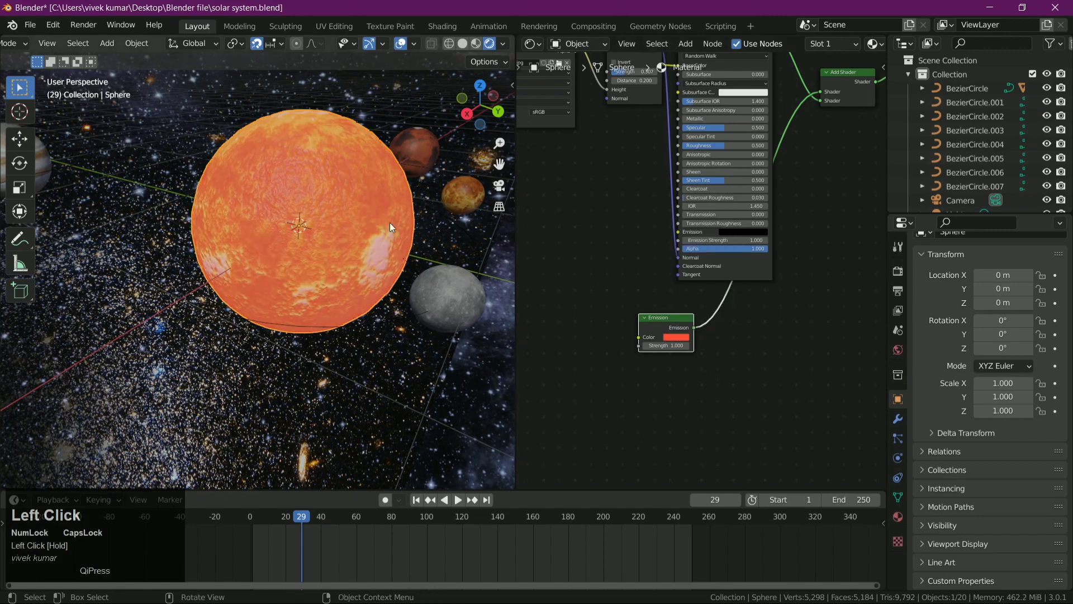
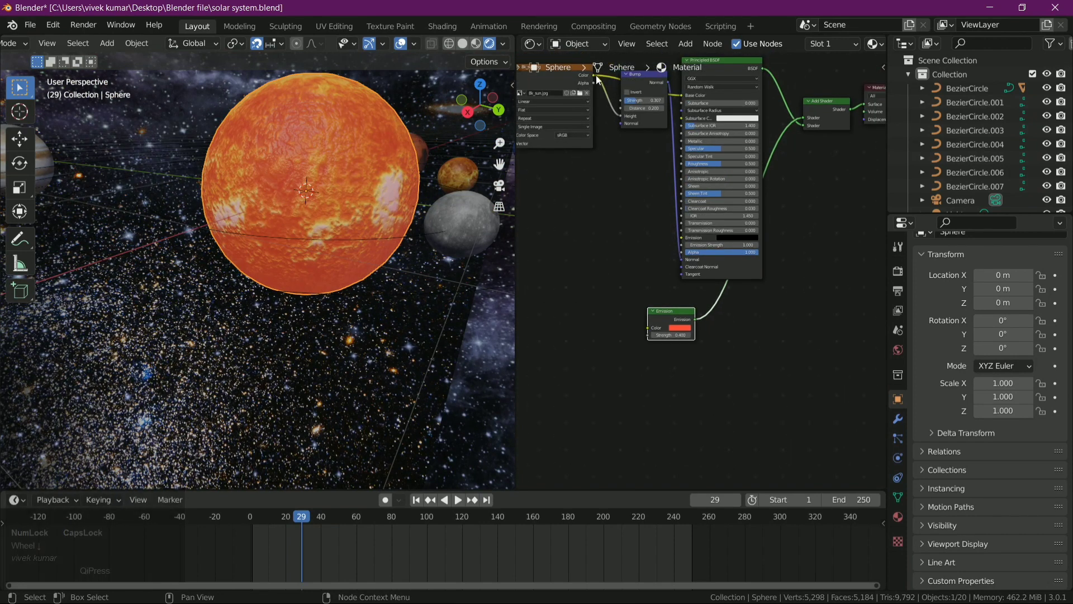
pyautogui.scroll(-3)
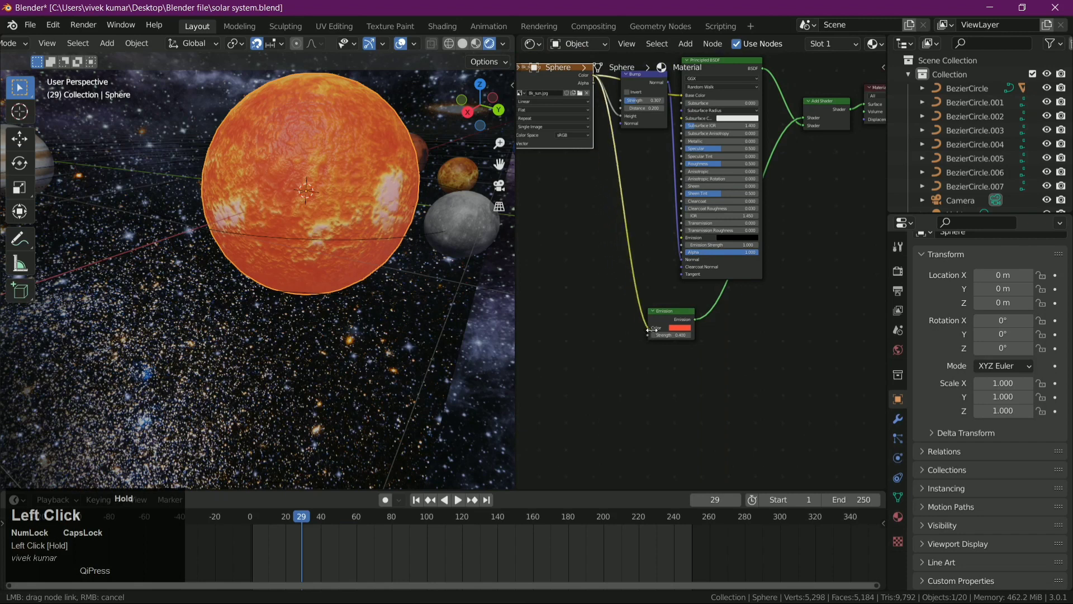
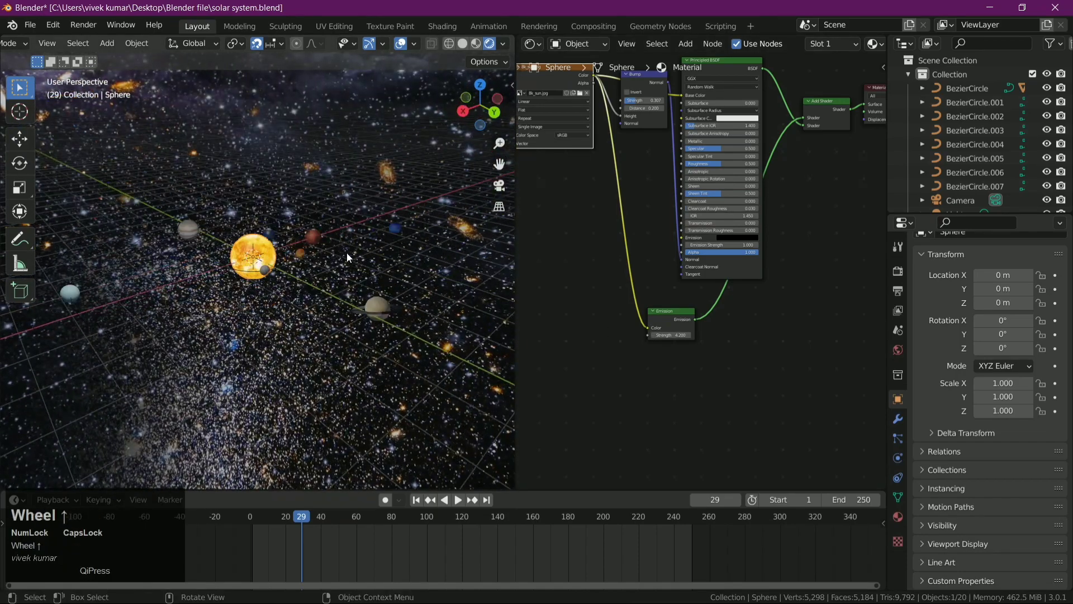
# Raise the sun's Emission Strength to 4.2 so it glows a brighter yellow
pyautogui.middleClick(351, 265)
pyautogui.scroll(3)
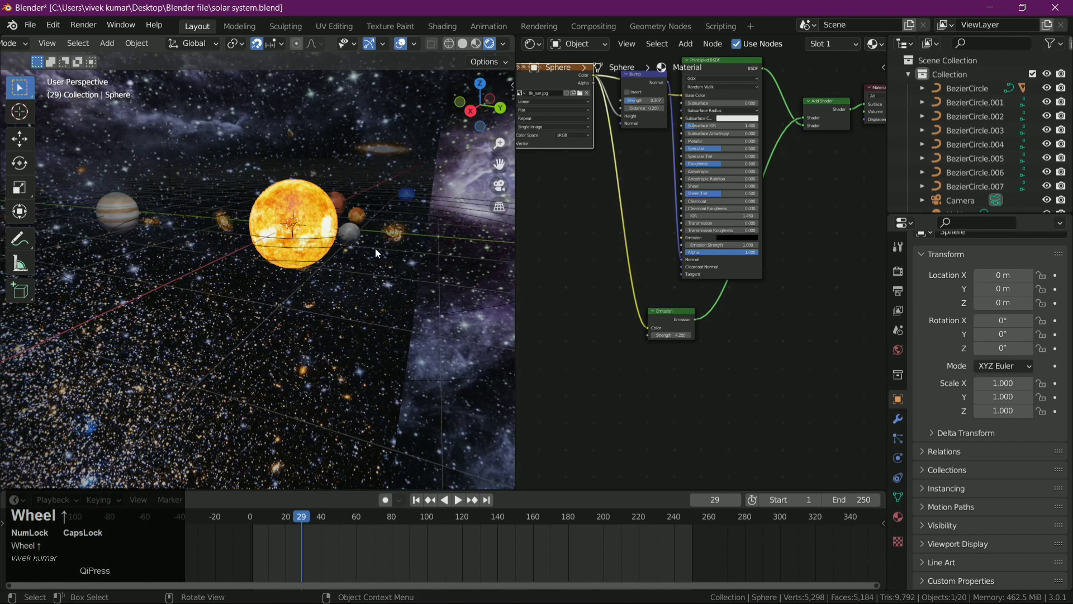
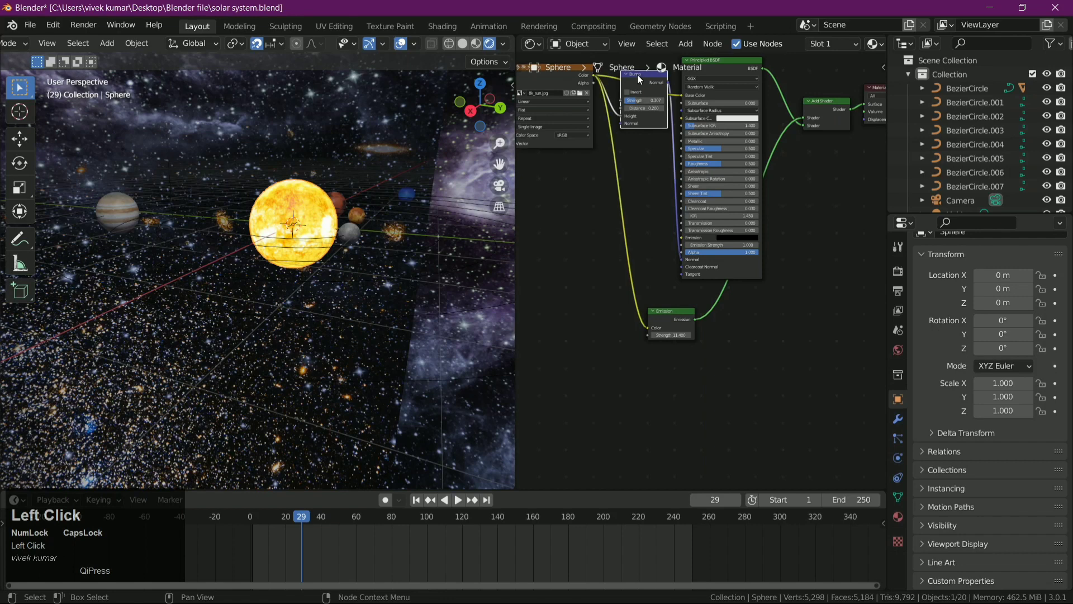
# Duplicate the Bump node, place it below the original and link it into the sun material
pyautogui.rightClick(642, 79)
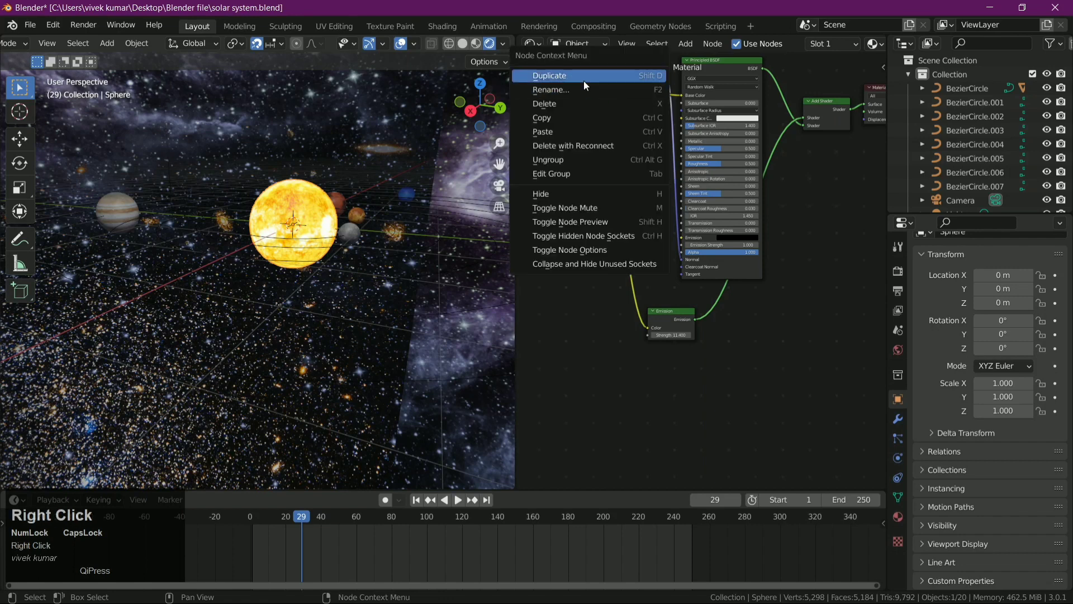
pyautogui.moveTo(587, 81); pyautogui.dragTo(620, 300)
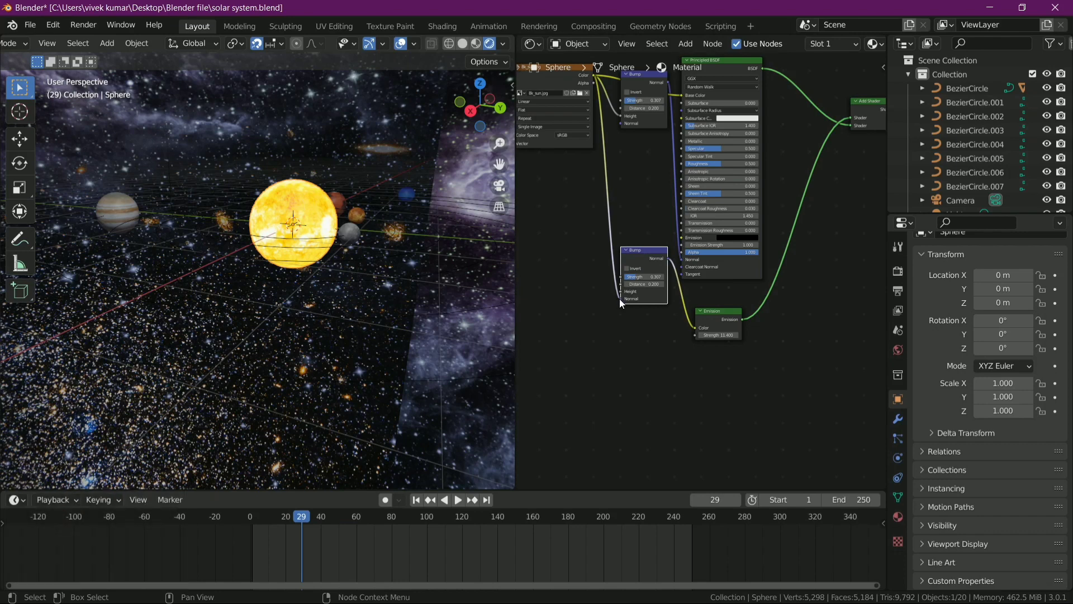
pyautogui.moveTo(622, 302); pyautogui.dragTo(419, 285)
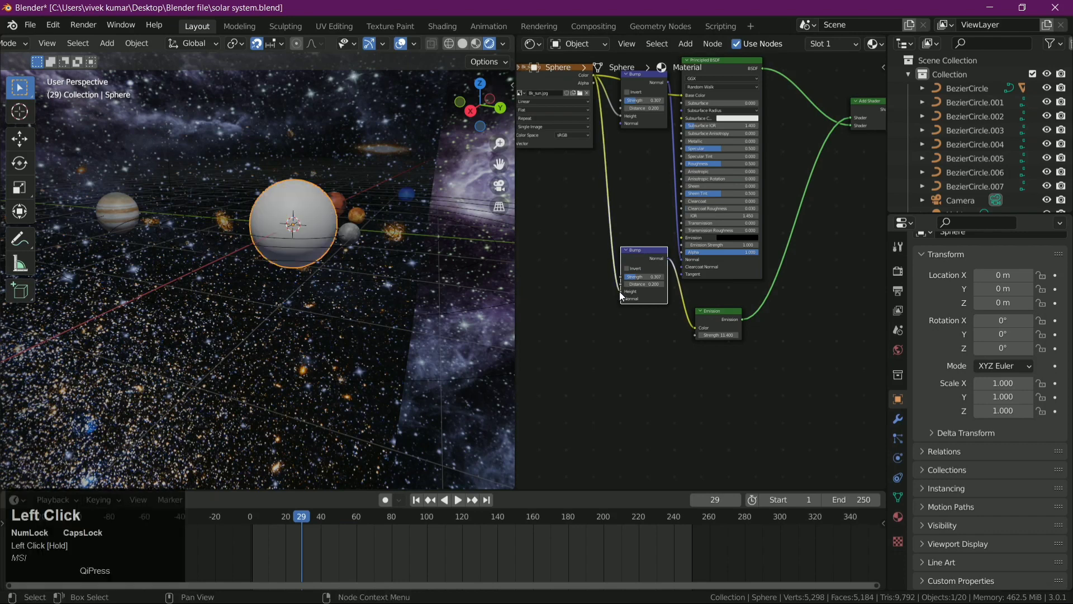
pyautogui.scroll(3)
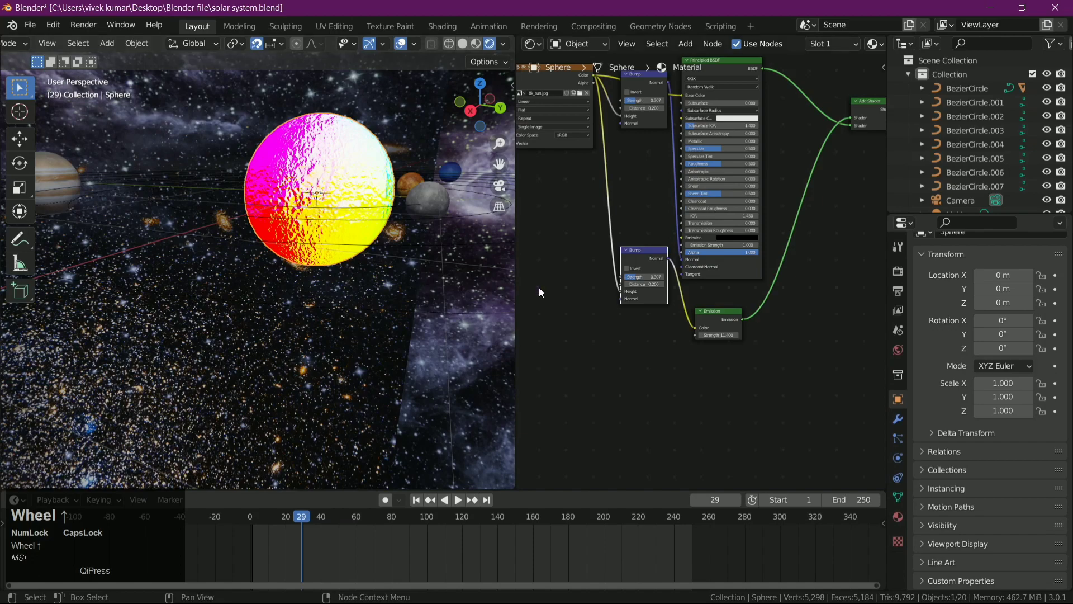
# Rewire the sun texture through the new Bump node with strength 1 and distance 28
pyautogui.moveTo(378, 261); pyautogui.dragTo(627, 294)
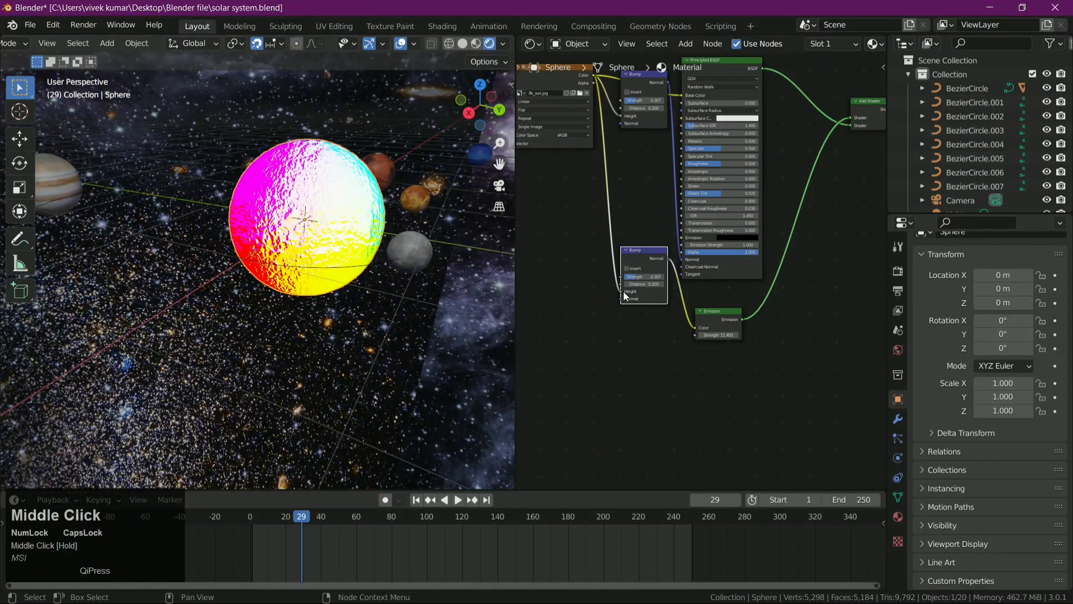
pyautogui.moveTo(620, 303); pyautogui.dragTo(383, 263)
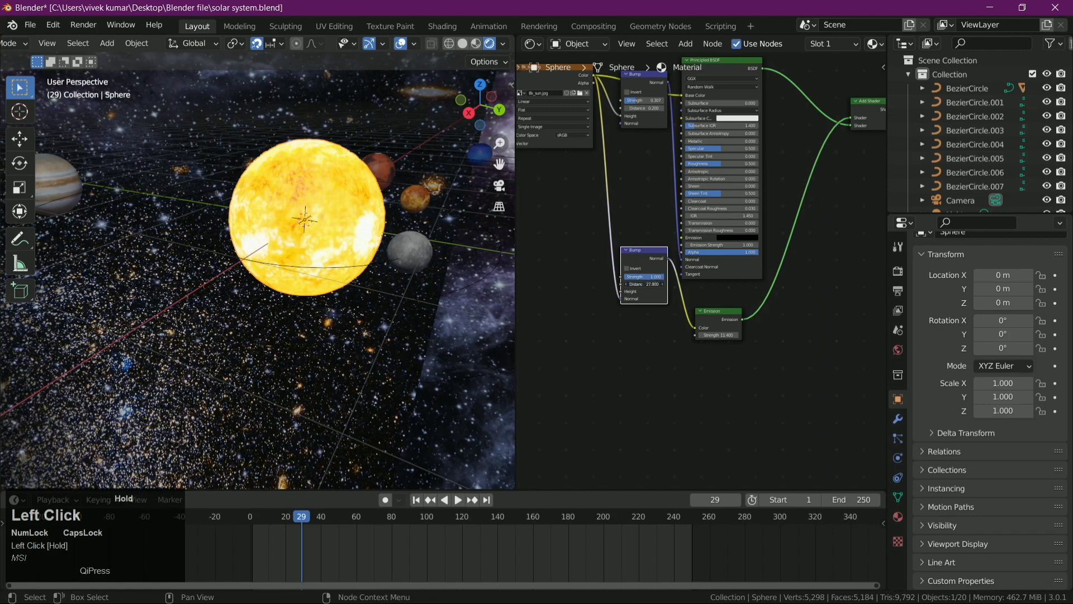
pyautogui.scroll(-3)
pyautogui.moveTo(375, 264); pyautogui.dragTo(318, 267)
pyautogui.scroll(3)
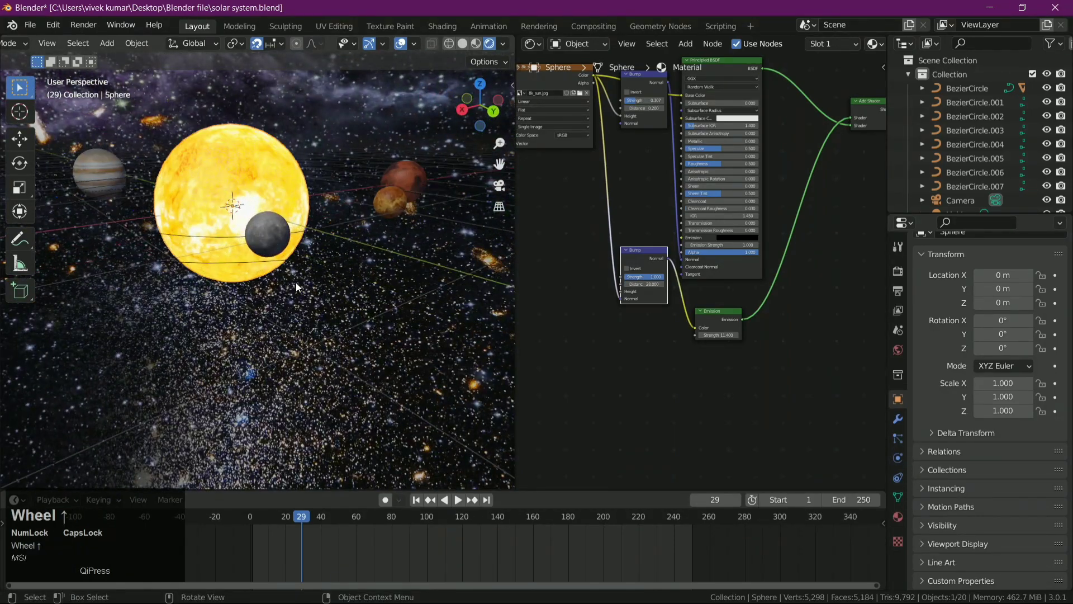
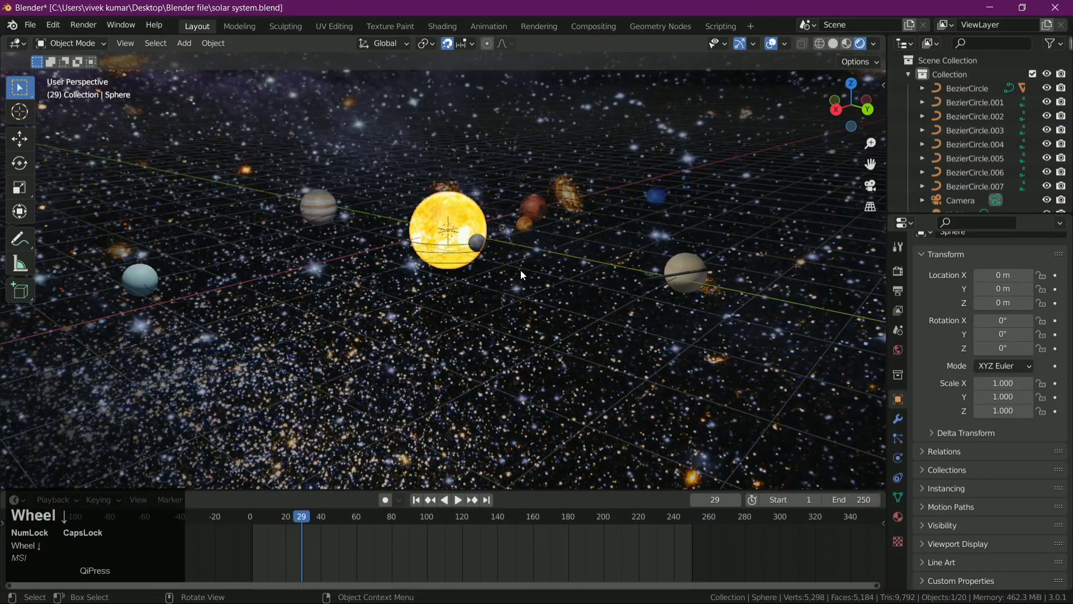
# Close the shader editor and play the orbit animation, pausing at frame 67
pyautogui.scroll(-3)
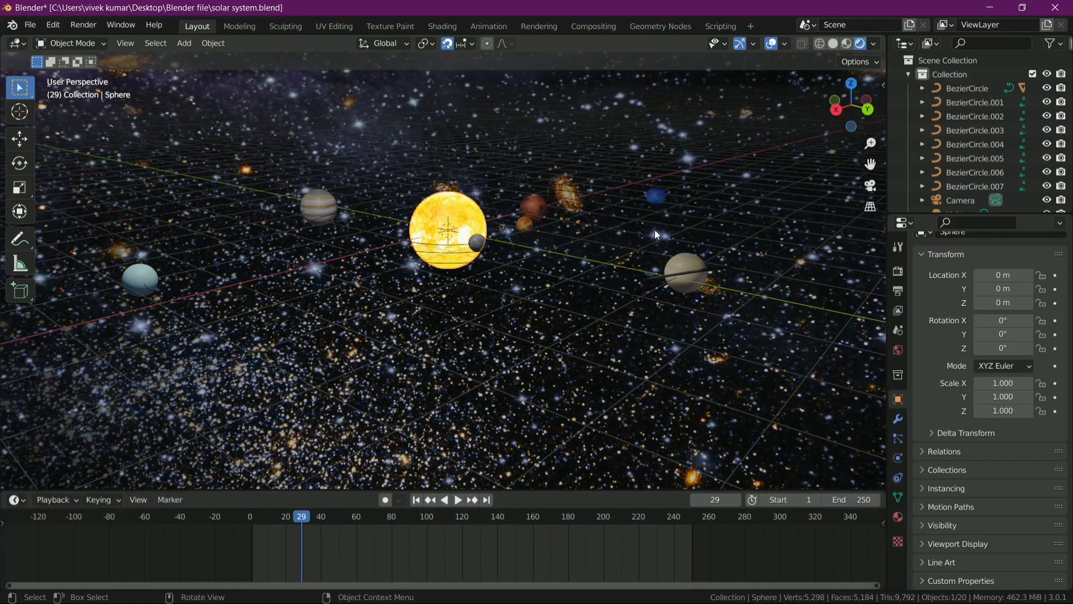
pyautogui.scroll(-3)
pyautogui.press('space')
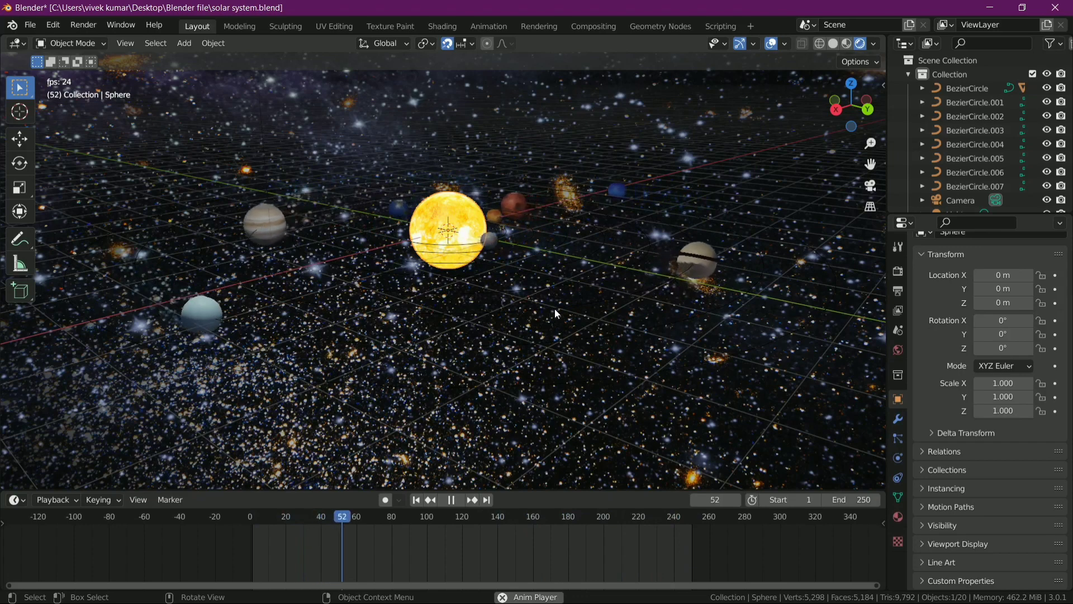
pyautogui.press('space')
pyautogui.press('space')
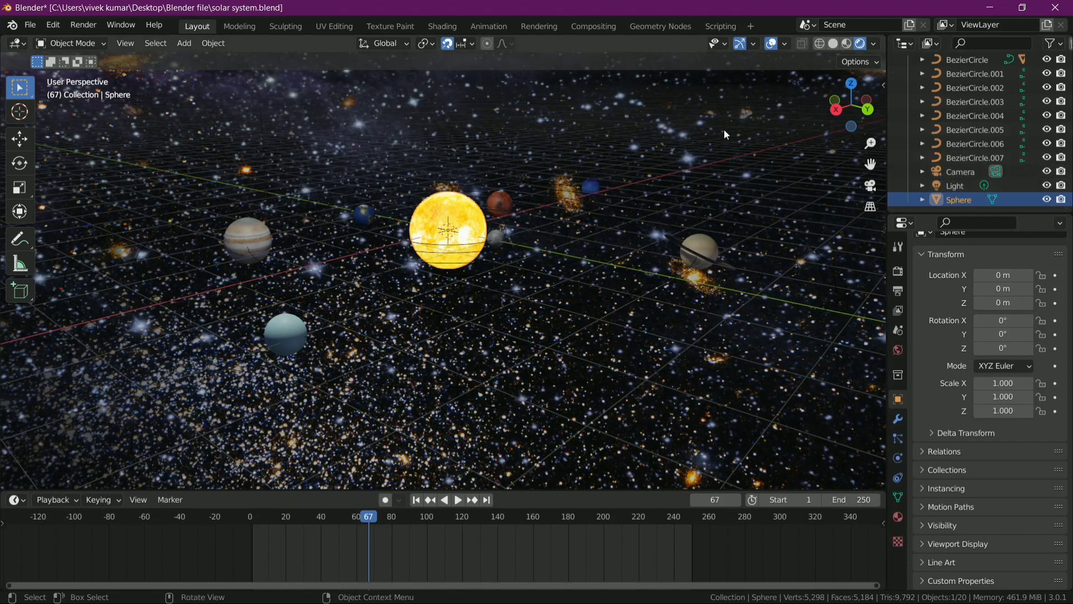
# From top view, add a NURBS Path curve at the sun's centre
pyautogui.click(854, 86)
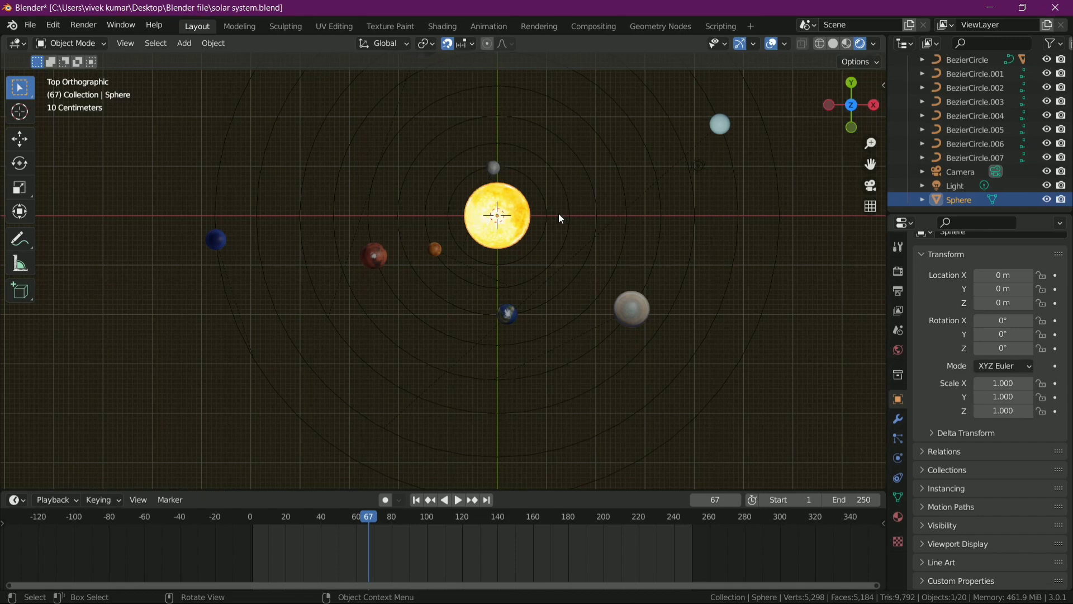
pyautogui.click(565, 253)
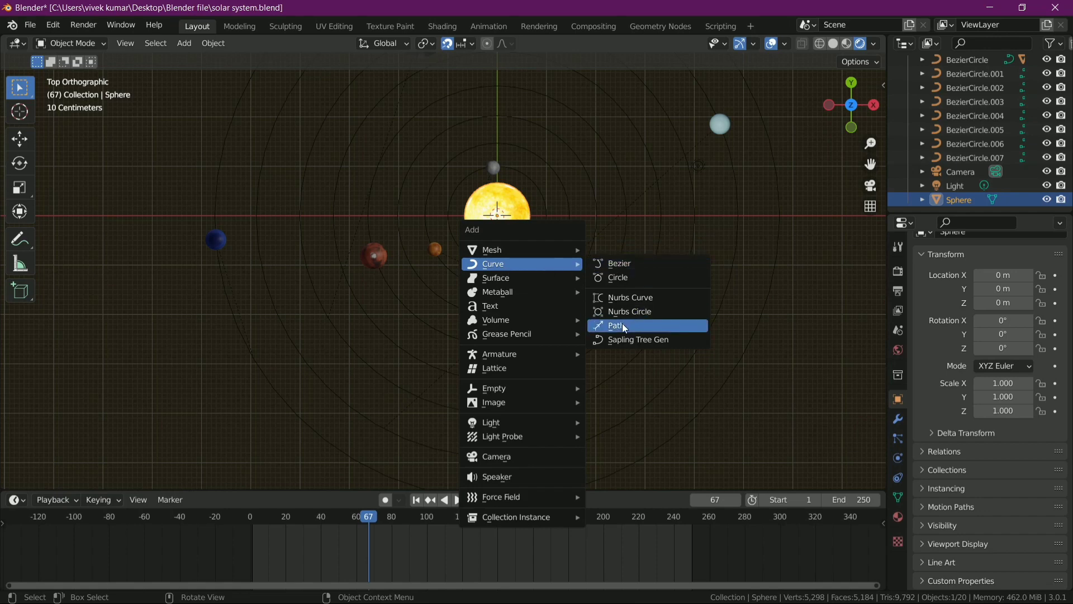
pyautogui.press('shift+a')
pyautogui.click(627, 328)
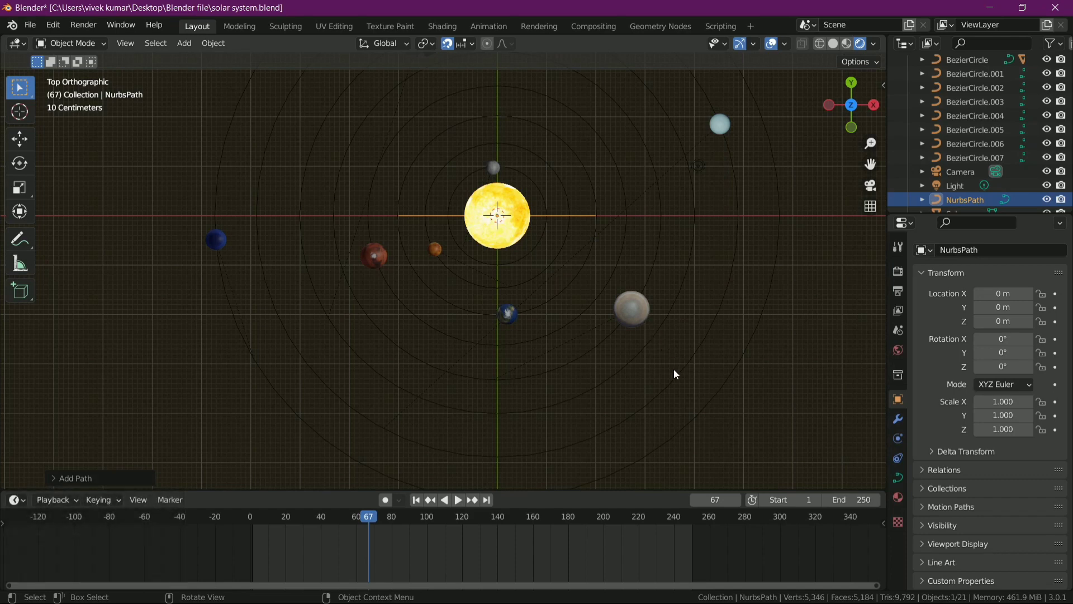
# Scale the new path up to about 2.5 to span the inner orbits
pyautogui.click(689, 490)
pyautogui.press('s')
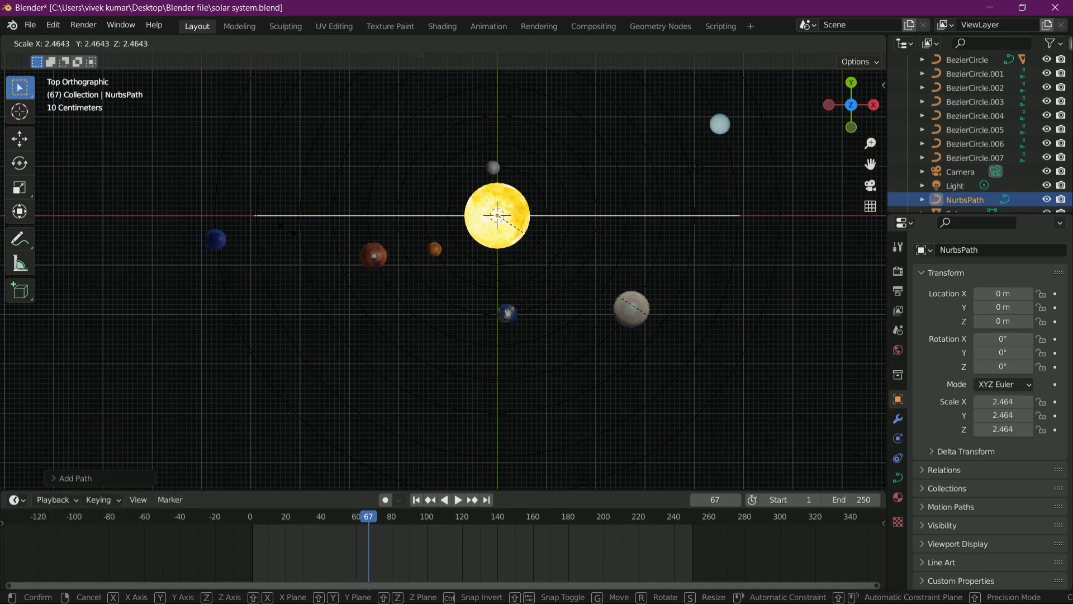
pyautogui.press('s')
pyautogui.click(300, 239)
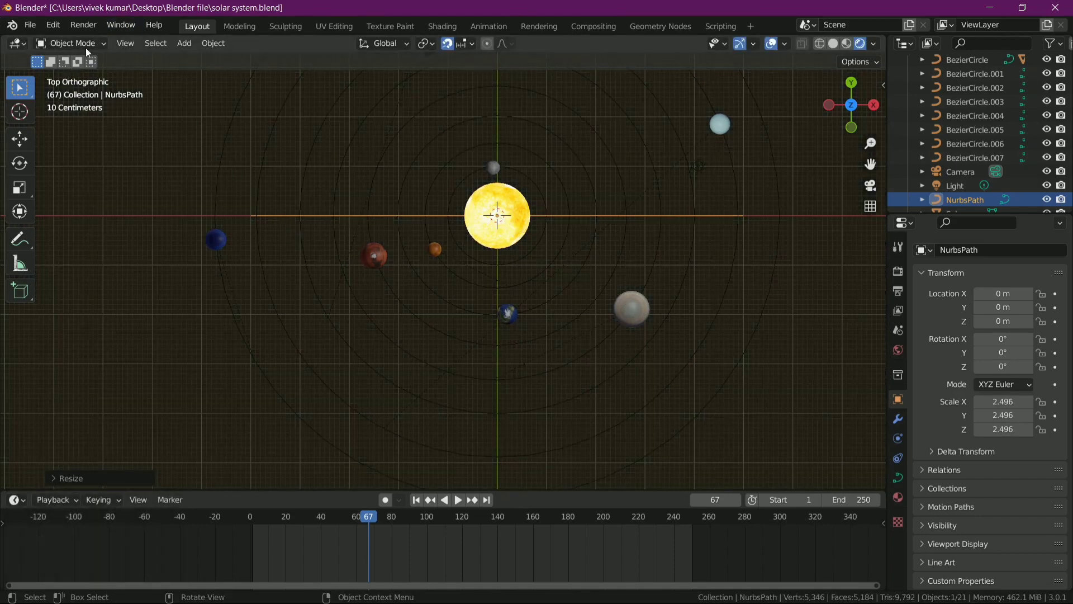
# In Edit Mode, spread the path's control points into a wide loop around the sun and planets
pyautogui.click(93, 44)
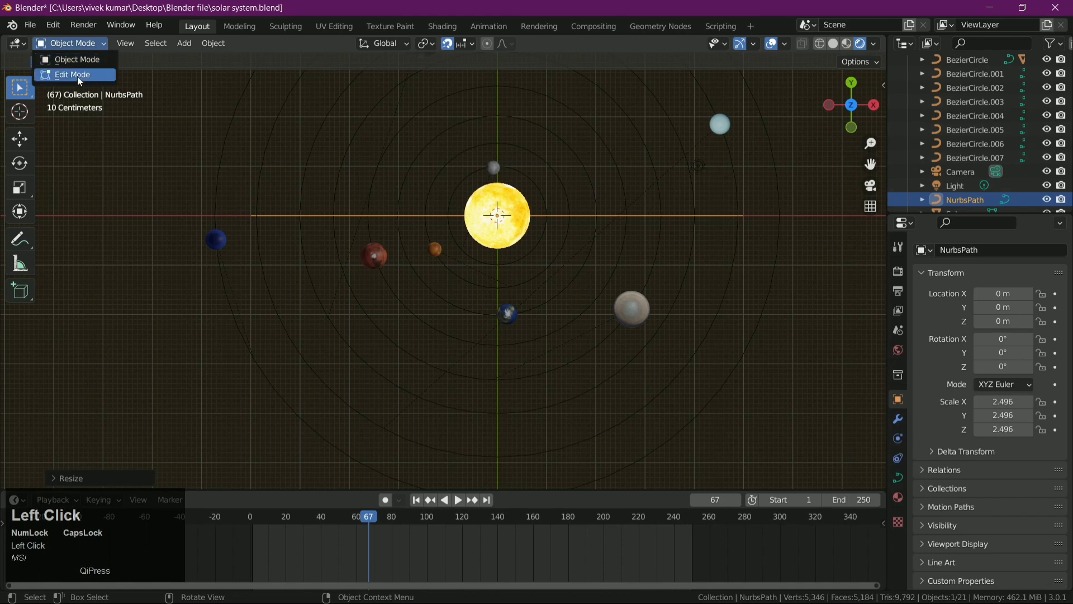
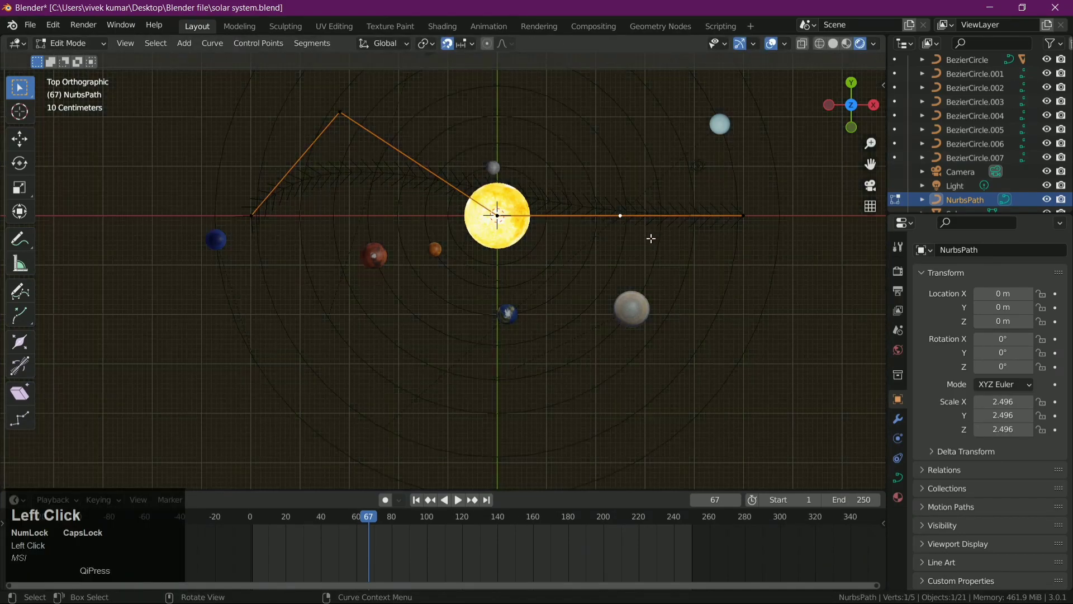
pyautogui.press('g')
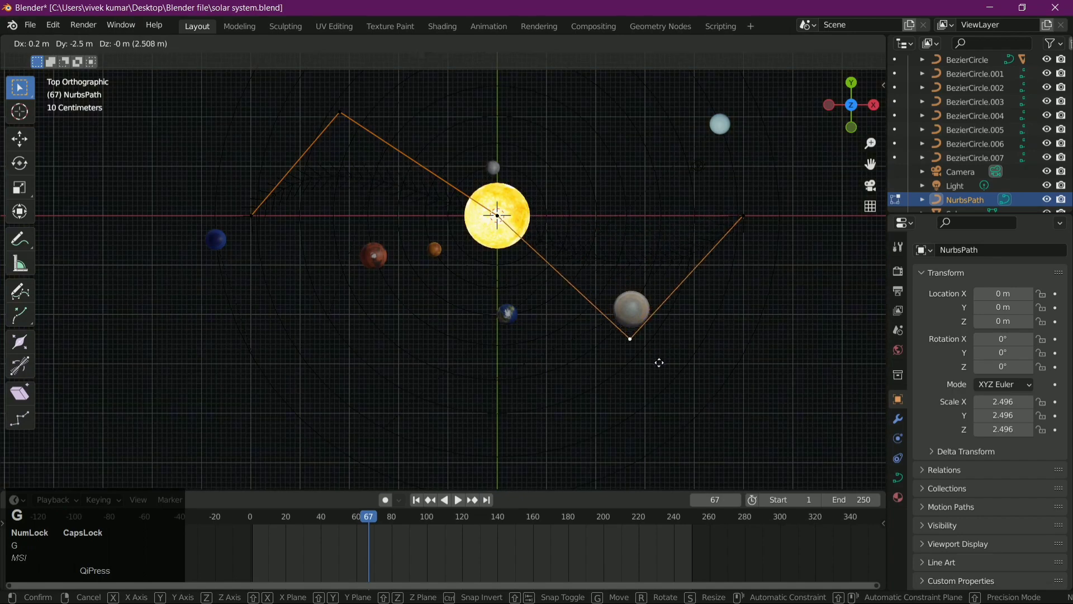
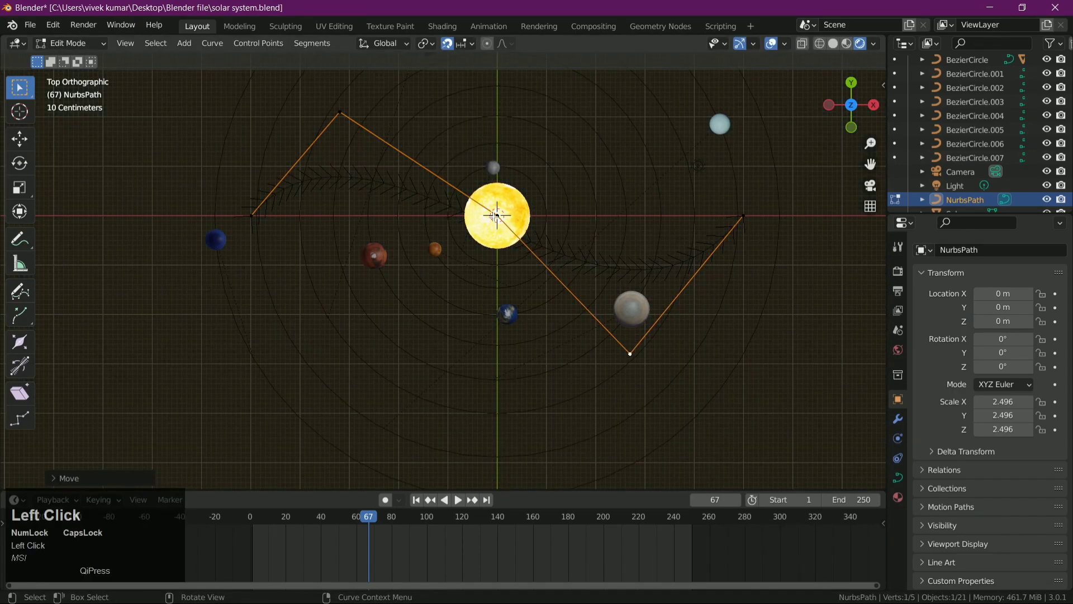
pyautogui.press('g')
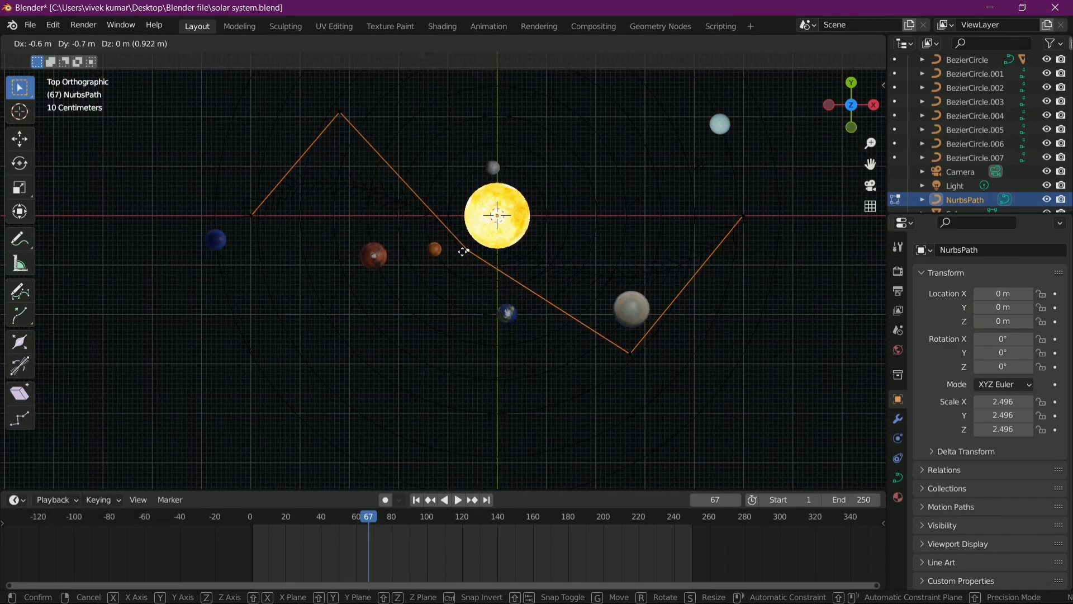
pyautogui.press('g')
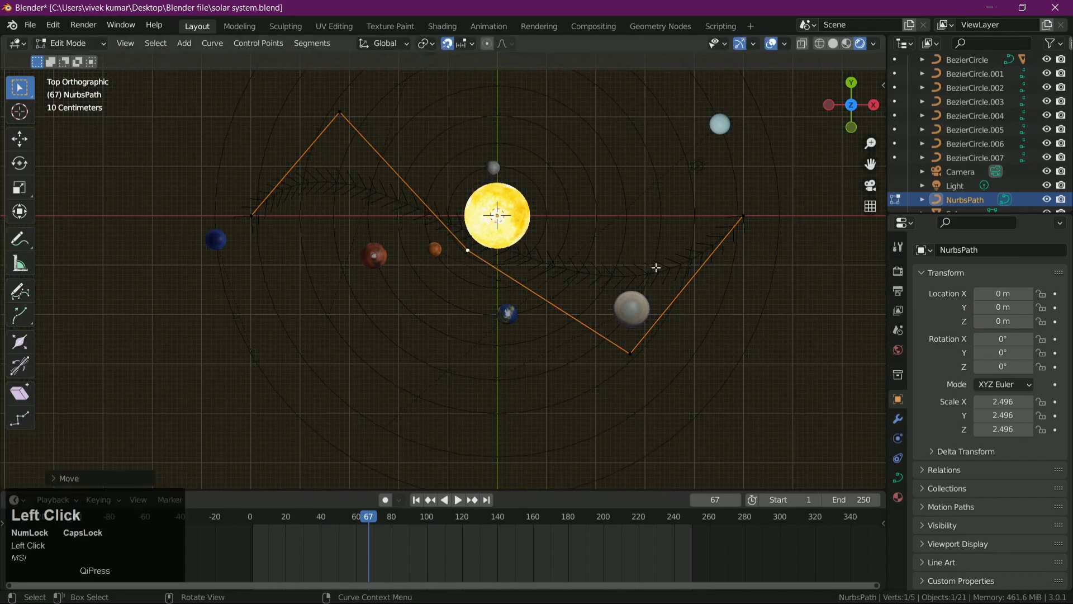
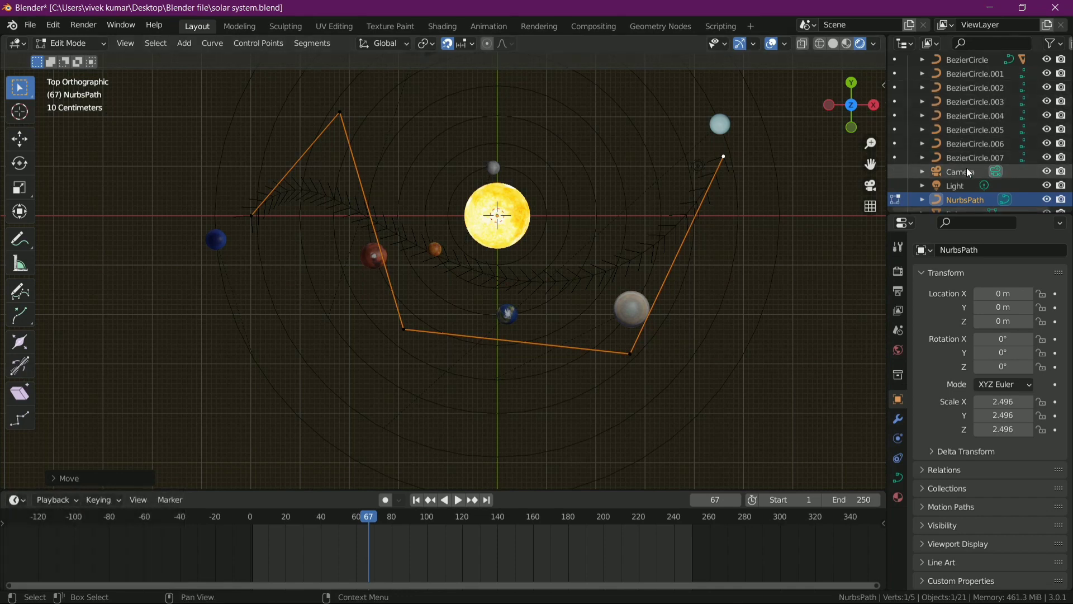
pyautogui.click(971, 171)
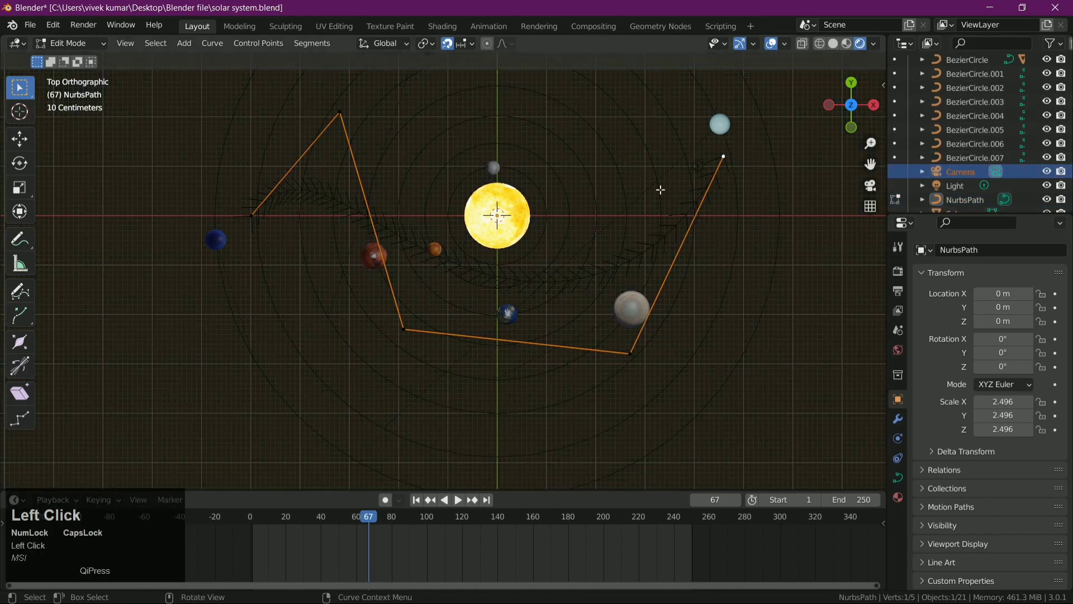
pyautogui.click(961, 171)
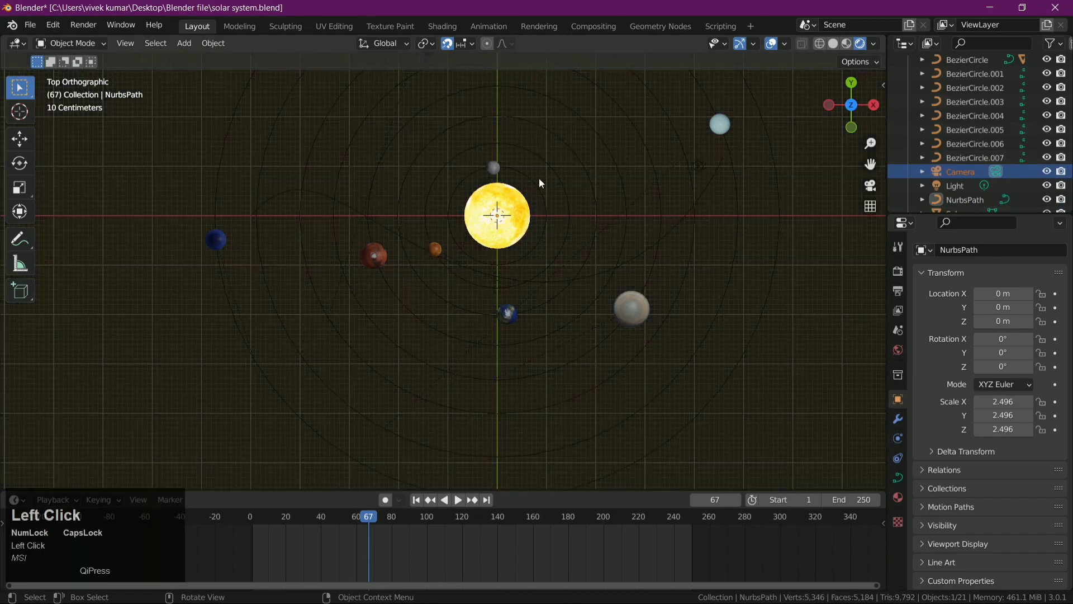
# Select the camera and recentre the view on the planets
pyautogui.click(971, 175)
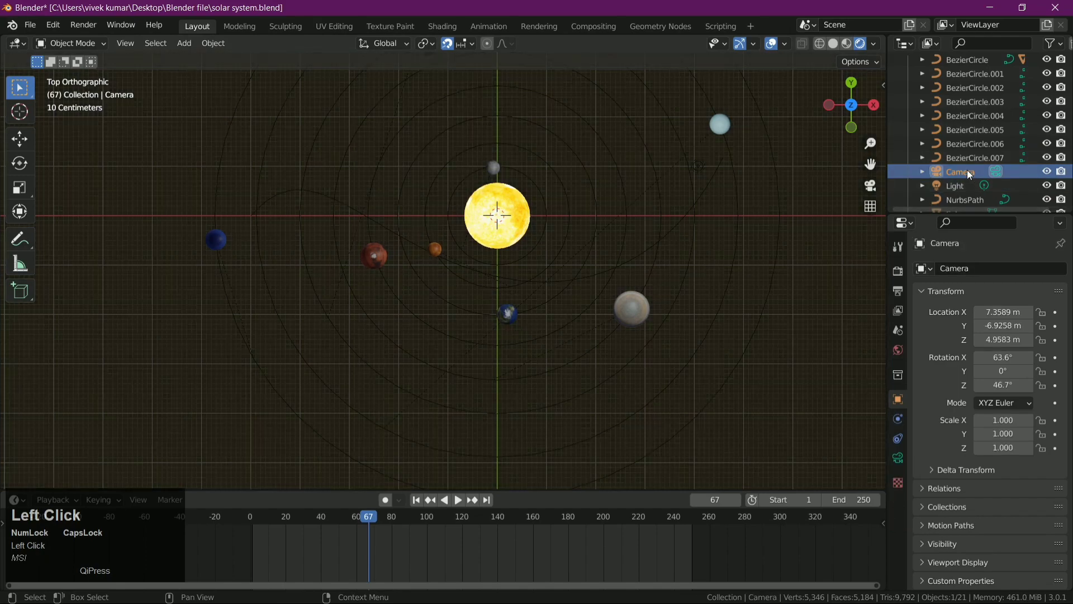
pyautogui.click(720, 253)
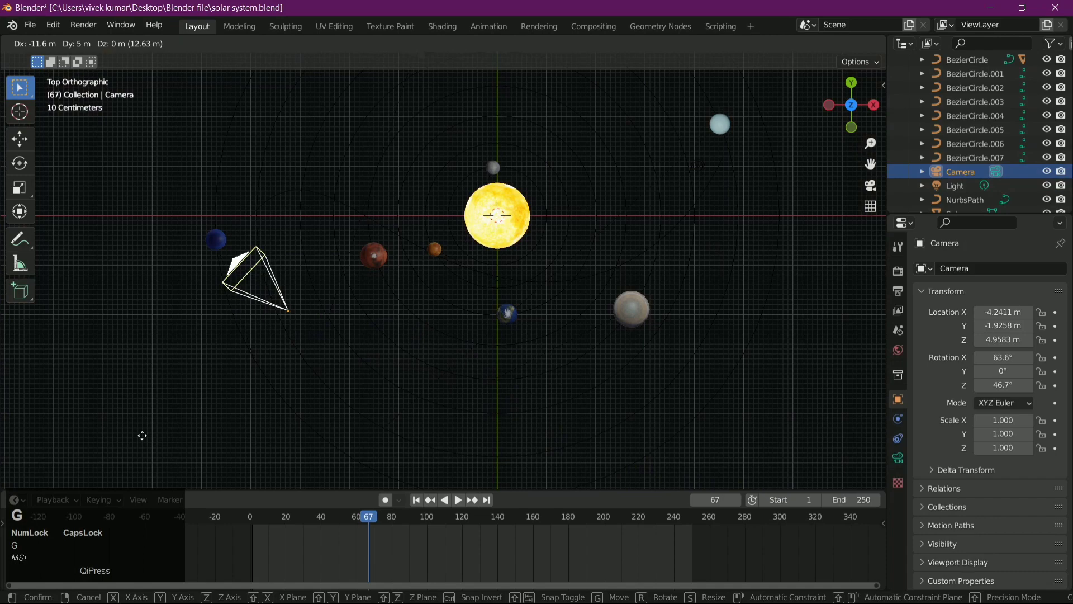
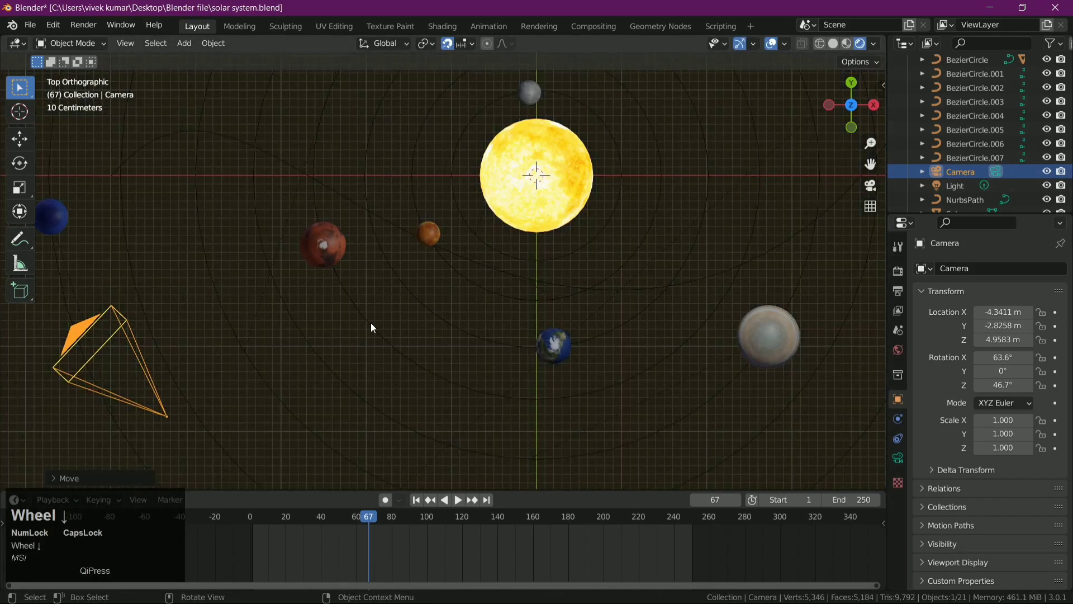
pyautogui.scroll(-3)
pyautogui.click(520, 327)
pyautogui.moveTo(520, 326); pyautogui.dragTo(250, 192)
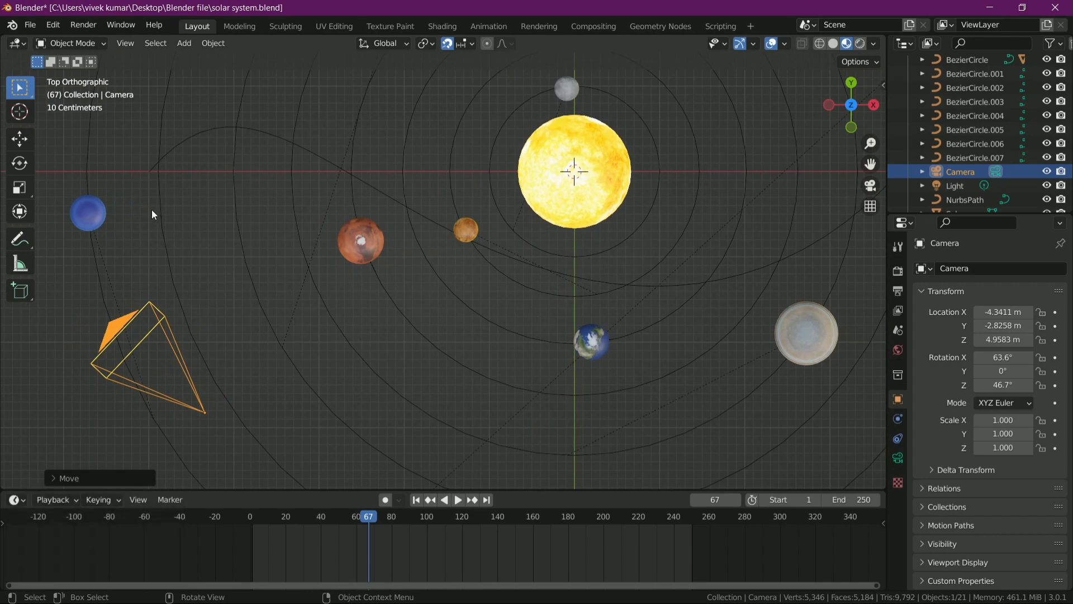
# Move the camera to X −4.64 m, Y −0.23 m beside the blue outer planet
pyautogui.press('g')
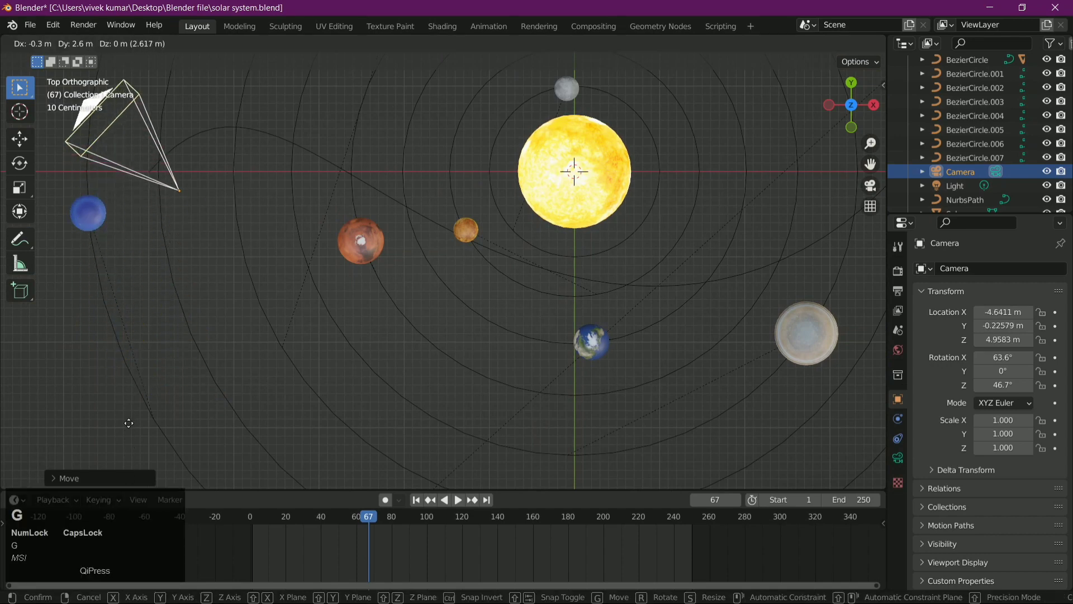
pyautogui.click(133, 428)
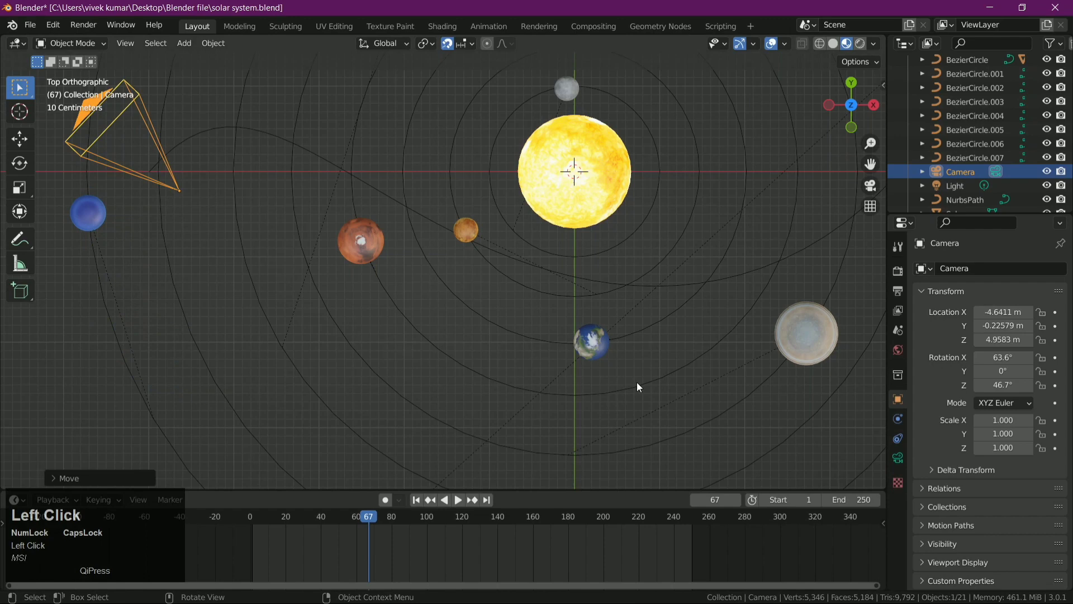
pyautogui.click(743, 434)
# Orbit into perspective to look across the orbit plane
pyautogui.middleClick(744, 430)
pyautogui.scroll(-3)
pyautogui.moveTo(721, 302); pyautogui.dragTo(525, 313)
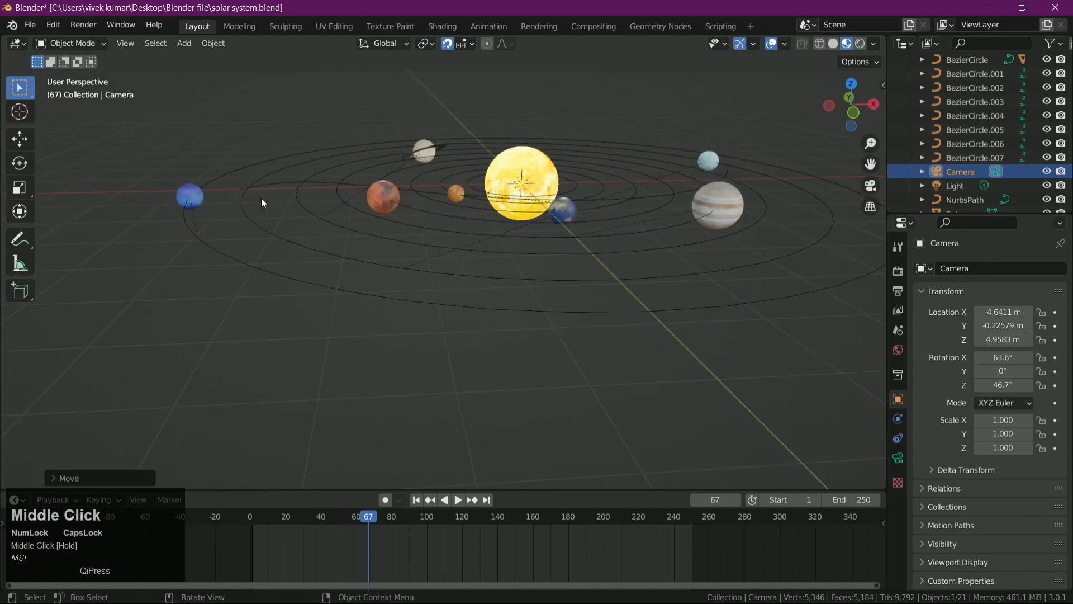
pyautogui.scroll(-3)
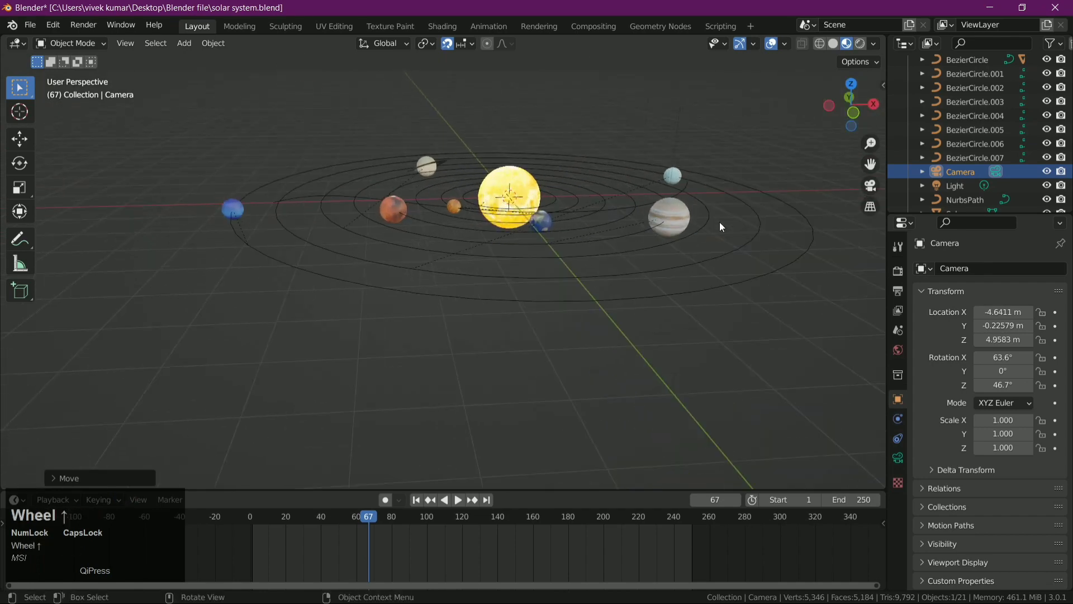
# Lower the camera 5 m along Z to about Z −0.04 m, level with the orbits
pyautogui.press('g')
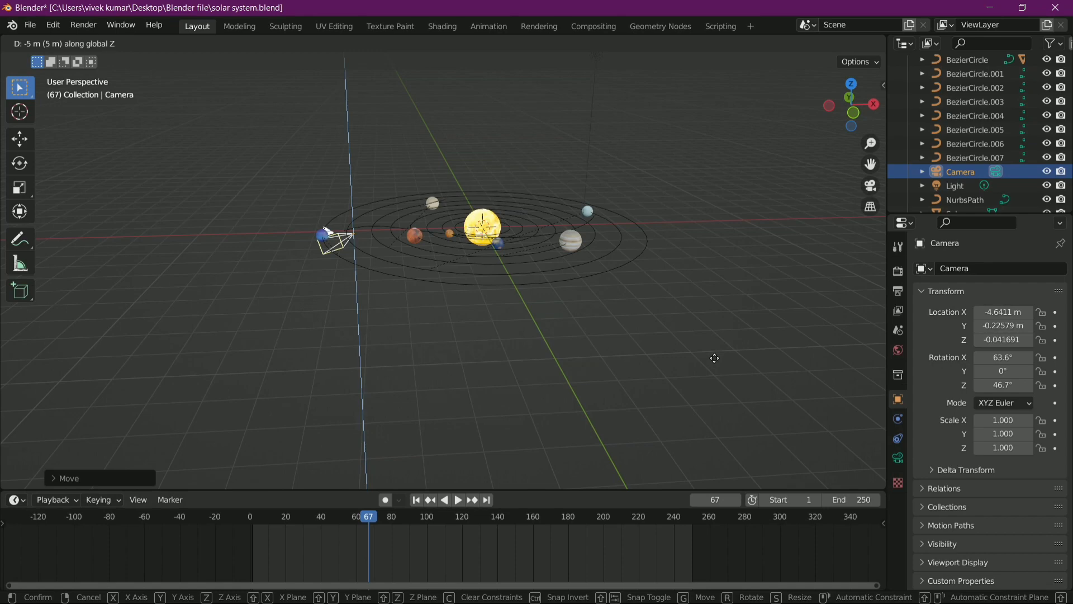
pyautogui.press('z')
pyautogui.click(719, 364)
pyautogui.scroll(3)
pyautogui.moveTo(643, 373); pyautogui.dragTo(284, 251)
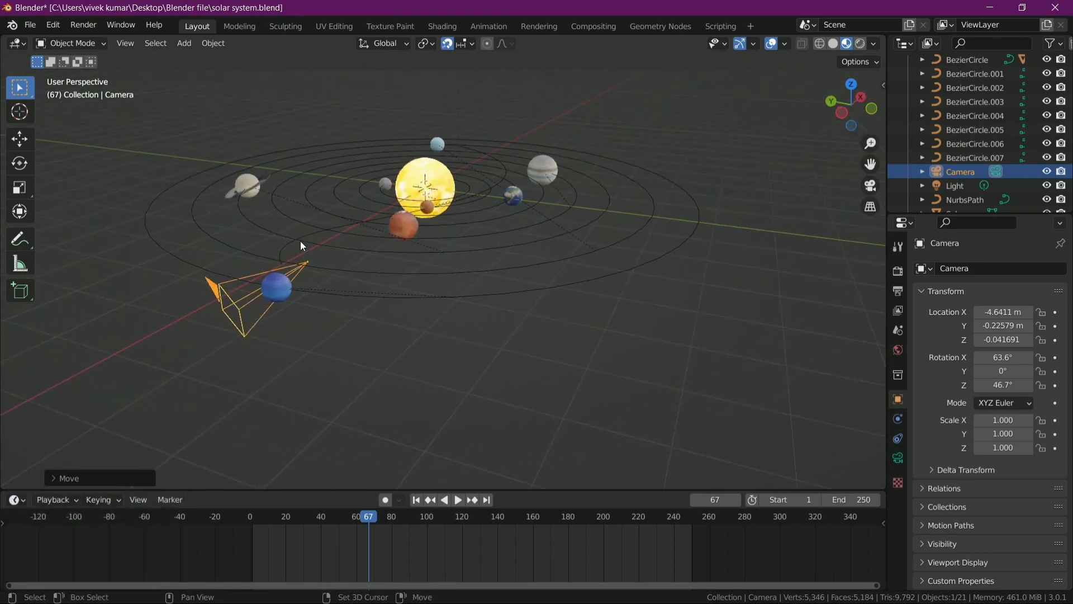
# Parent the camera to the NURBS path with Follow Path and preview the fly-around
pyautogui.click(284, 251)
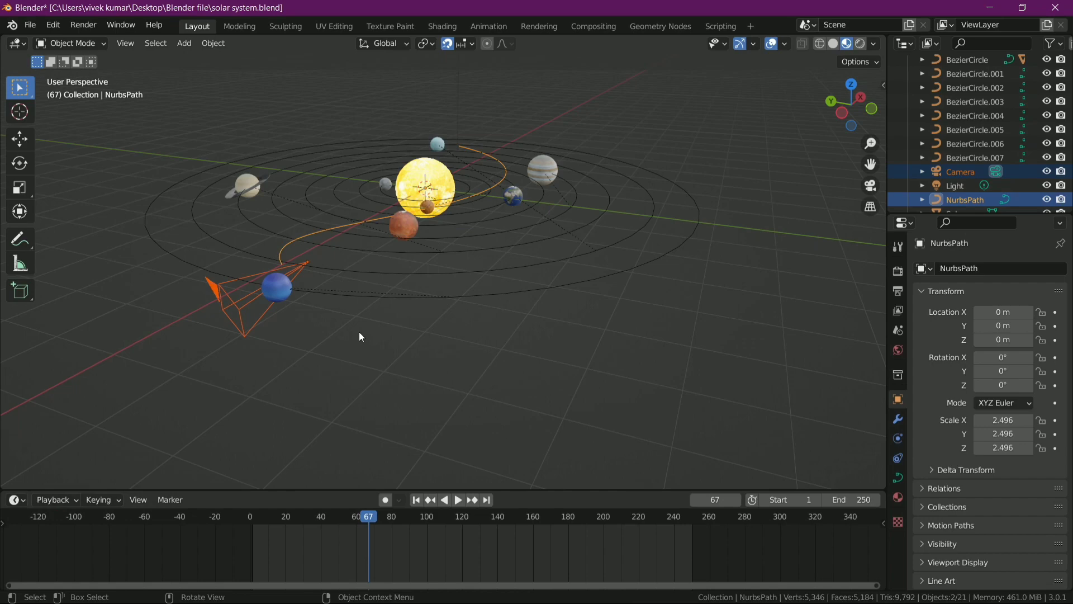
pyautogui.click(363, 334)
pyautogui.press('ctrl+p')
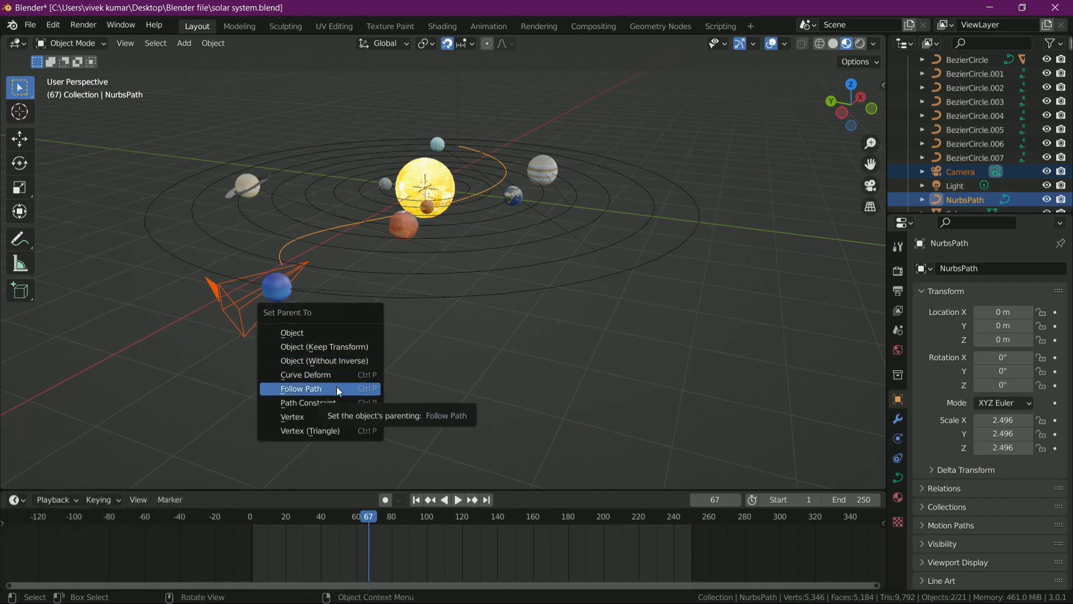
pyautogui.click(342, 389)
pyautogui.press('space')
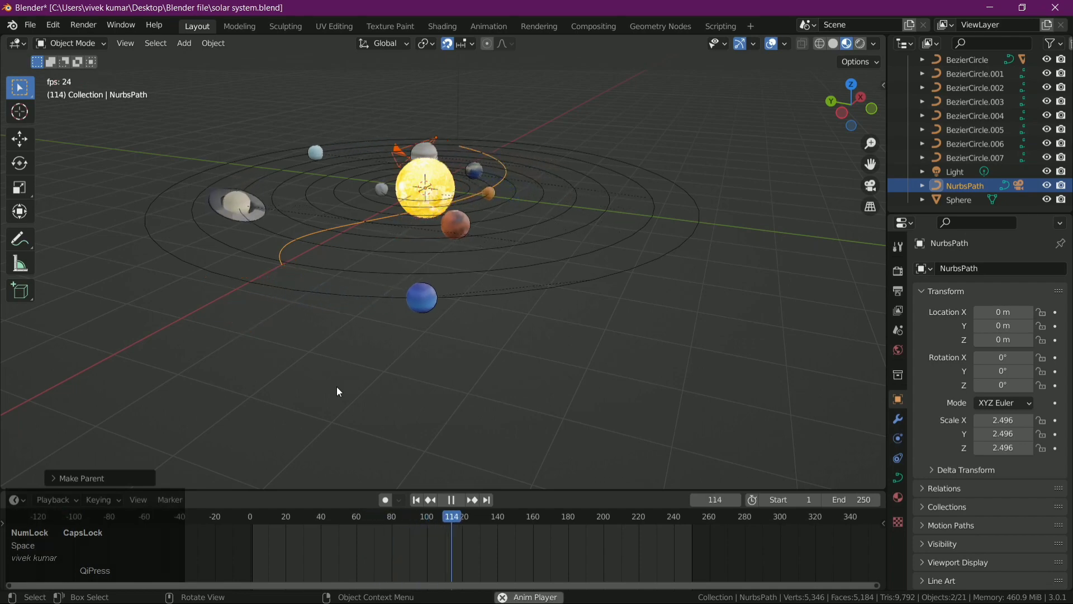
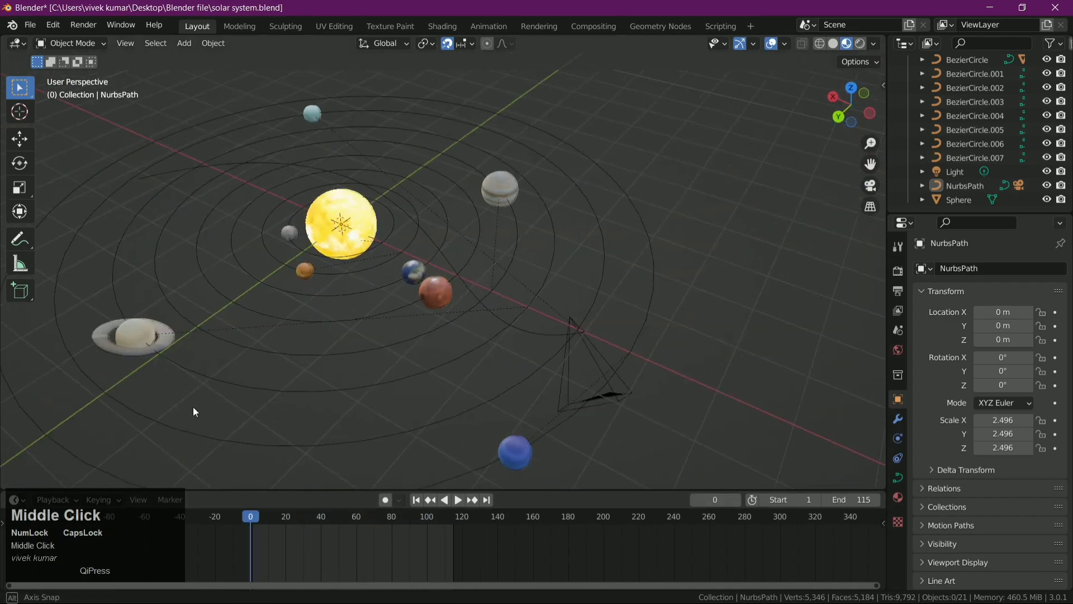
# Add a Track To constraint to the camera and start the target eyedropper
pyautogui.click(347, 382)
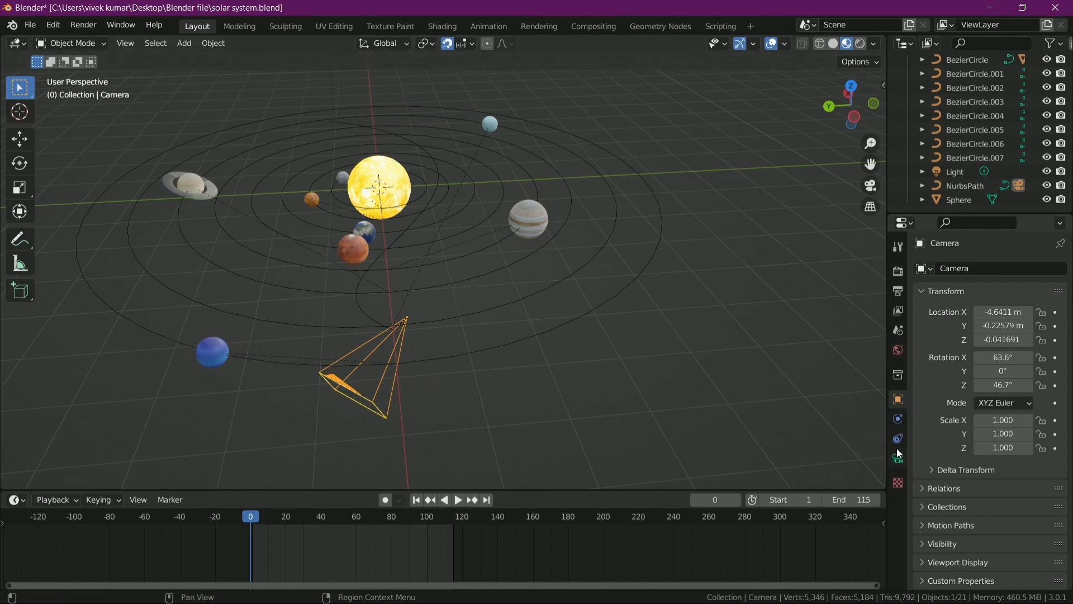
pyautogui.click(899, 441)
pyautogui.click(952, 383)
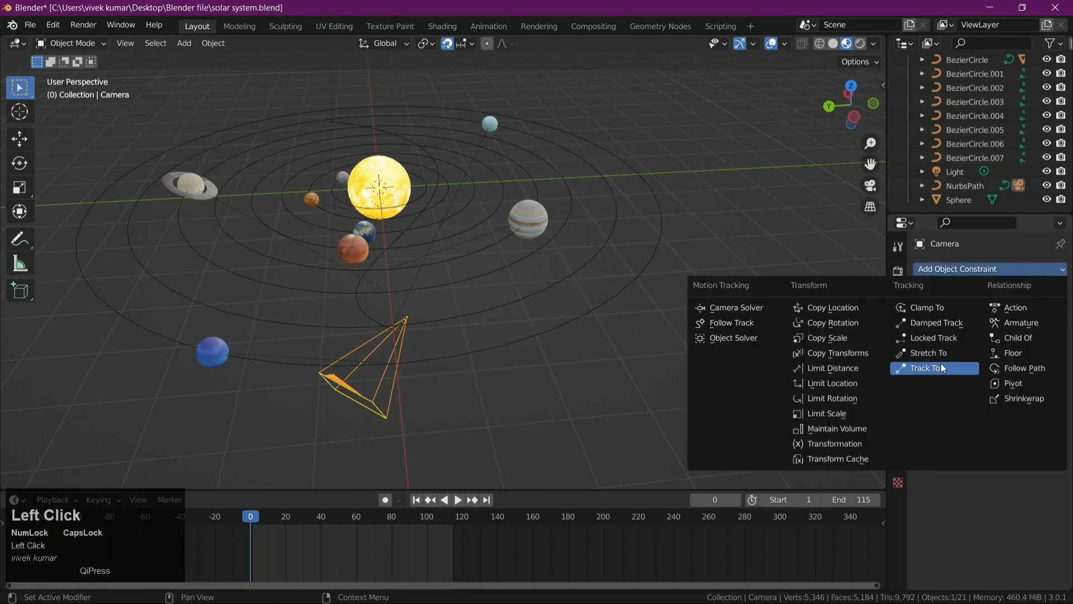
pyautogui.click(944, 370)
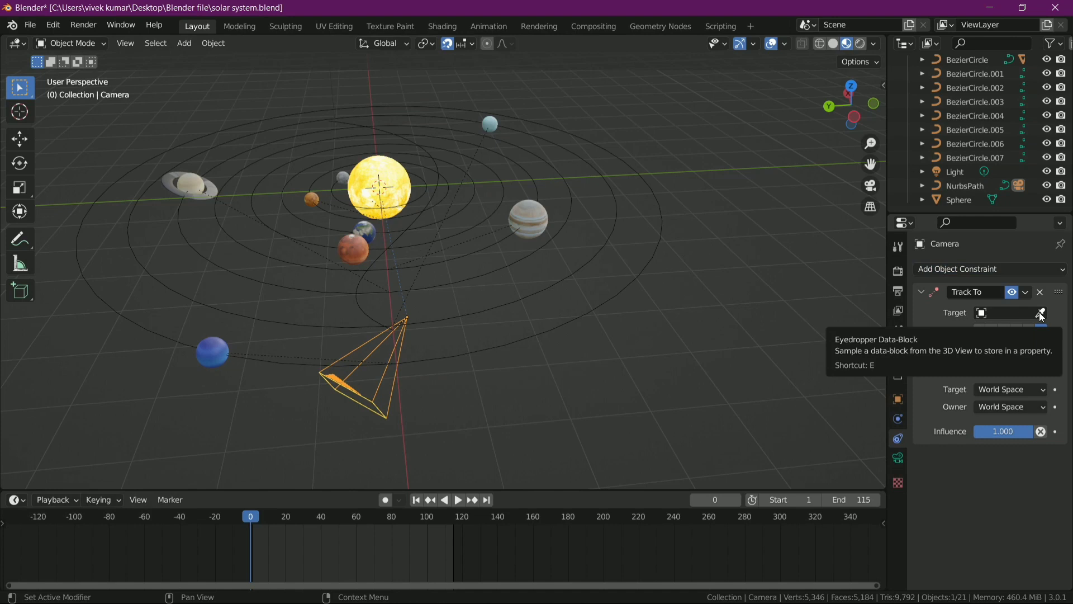
pyautogui.click(1042, 317)
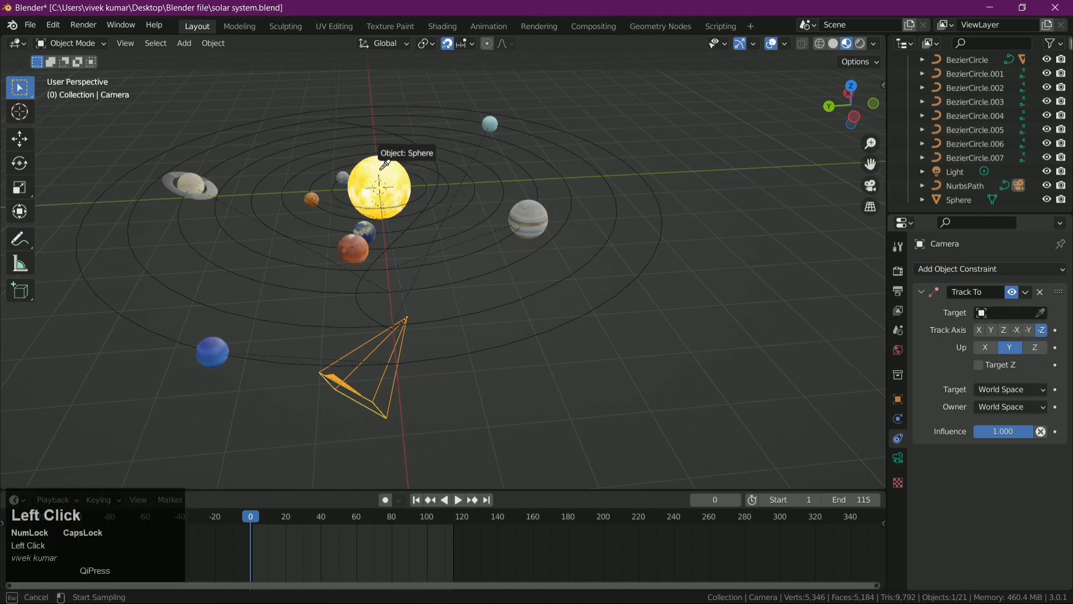
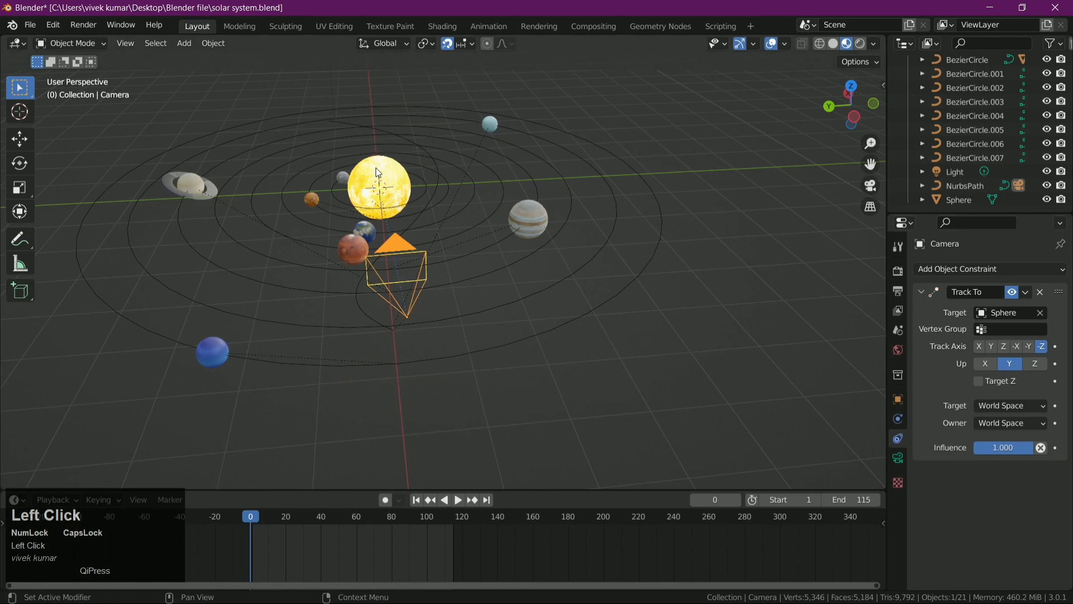
# Target the Track To constraint at the Sun sphere and preview through the camera
pyautogui.press('space')
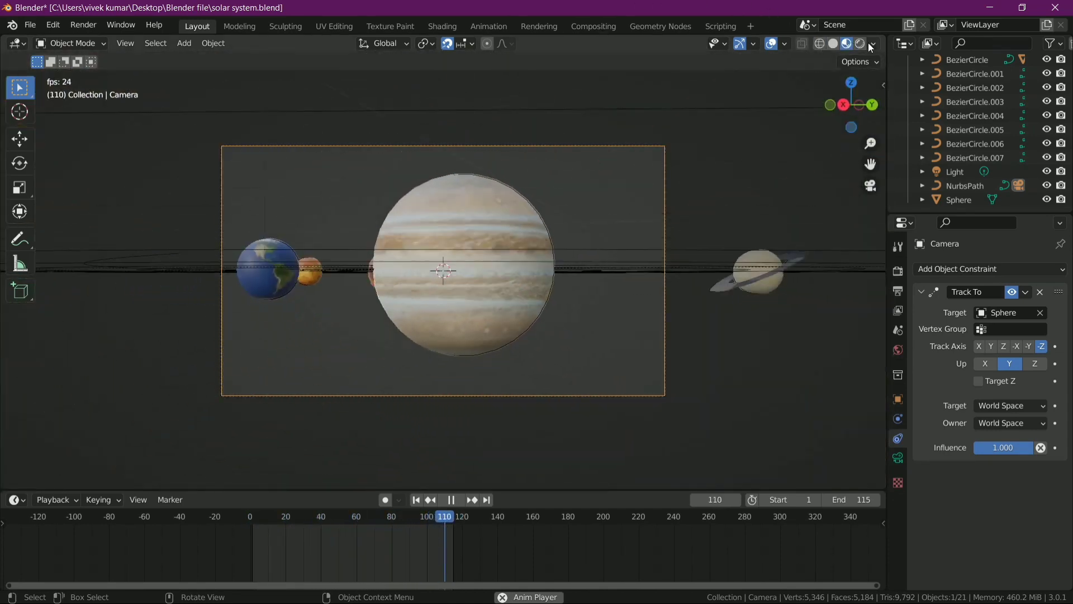
pyautogui.press('space')
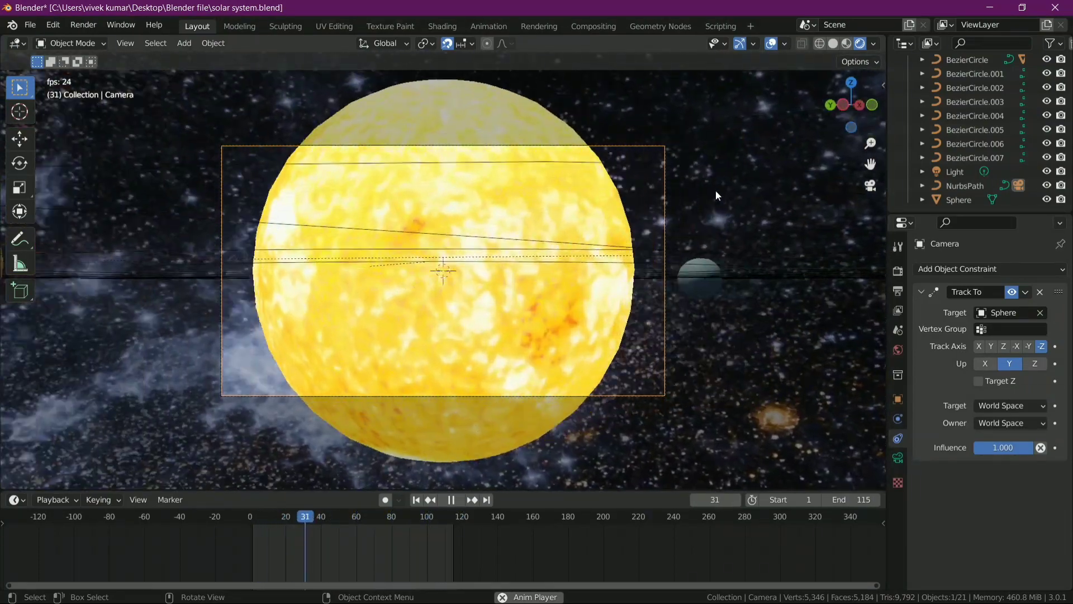
# Replay the fly-around, then leave camera view and start raising the camera along Z
pyautogui.click(721, 195)
pyautogui.press('space')
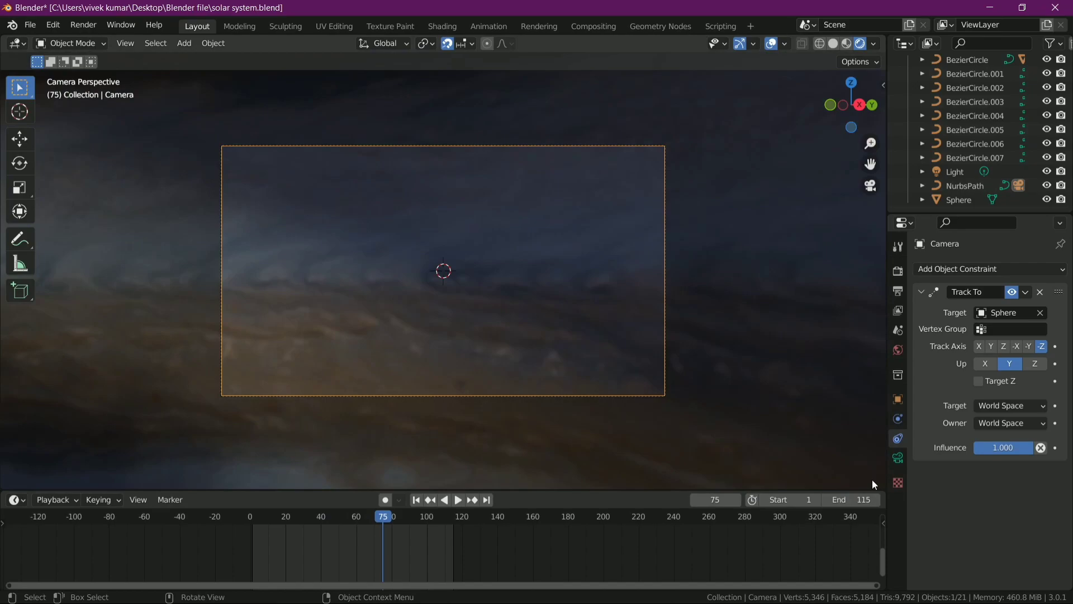
pyautogui.middleClick(686, 238)
pyautogui.scroll(-3)
pyautogui.click(852, 47)
pyautogui.moveTo(677, 439); pyautogui.dragTo(619, 419)
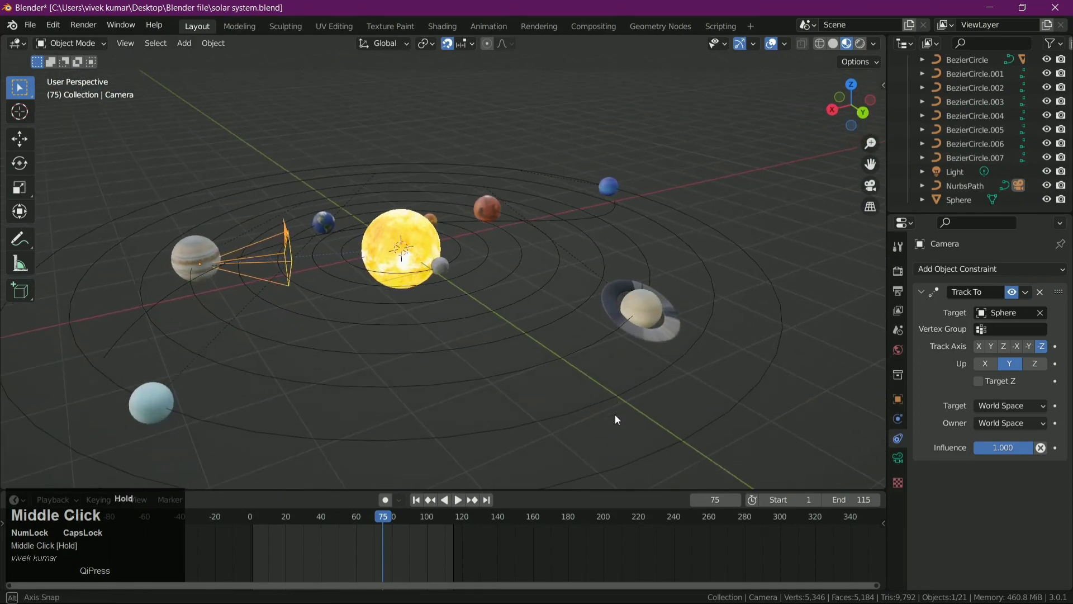
pyautogui.press('g')
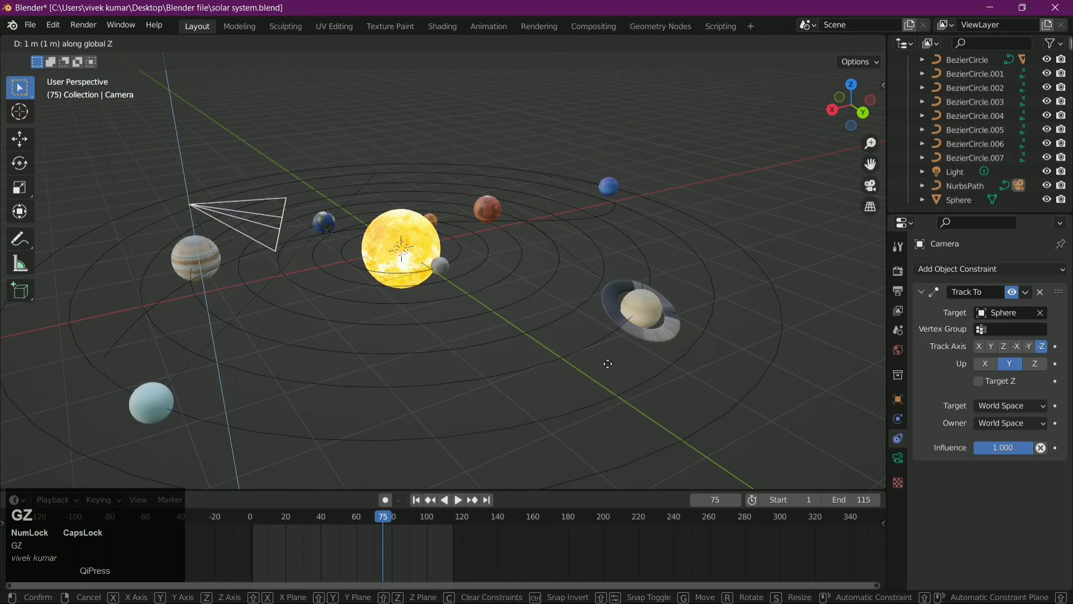
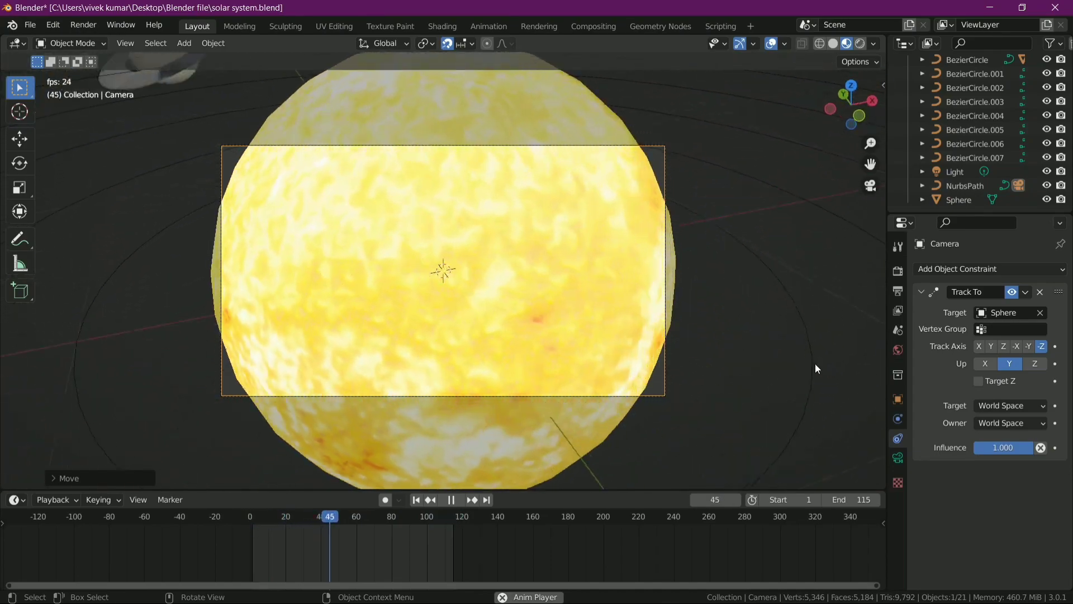
# Extend the animation end frame to 200 and let the fly-around play through
pyautogui.click(867, 45)
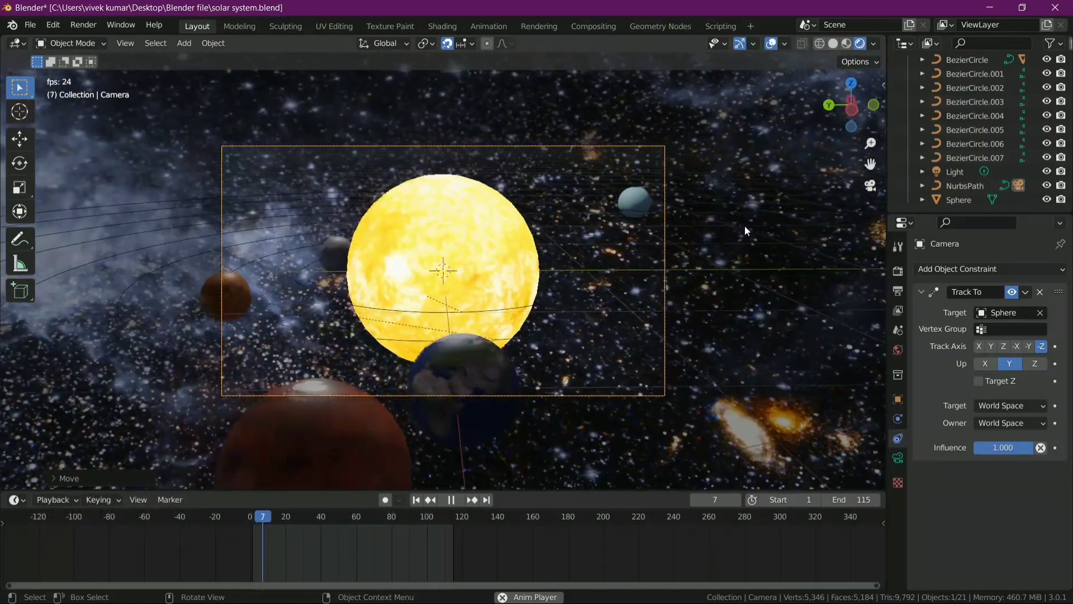
pyautogui.click(750, 229)
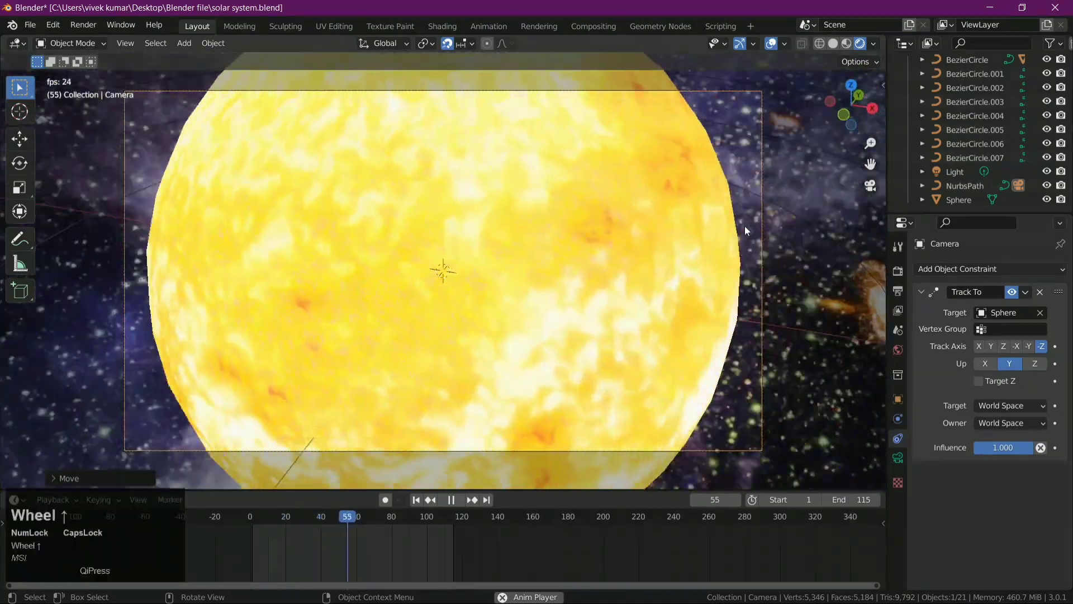
pyautogui.scroll(3)
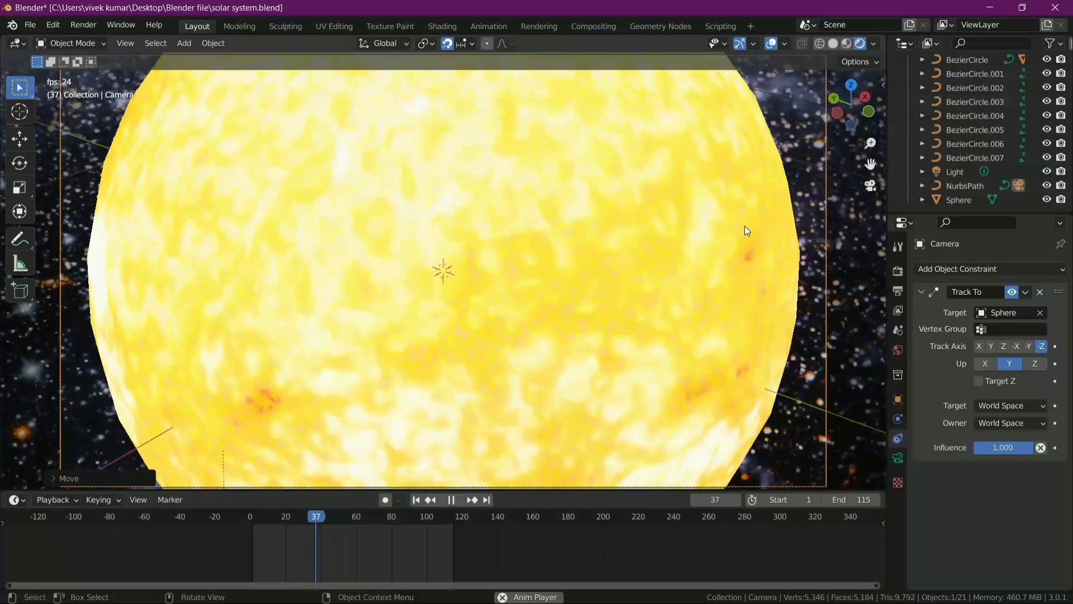
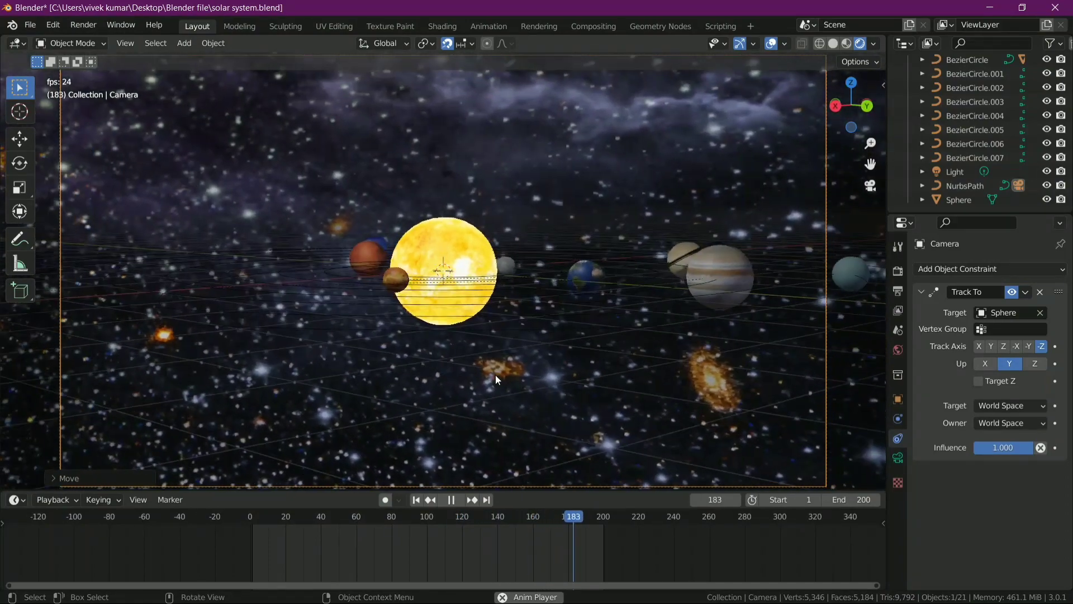
# Stop playback, rewind to frame 0 and switch the bottom editor to the Dope Sheet
pyautogui.click(498, 379)
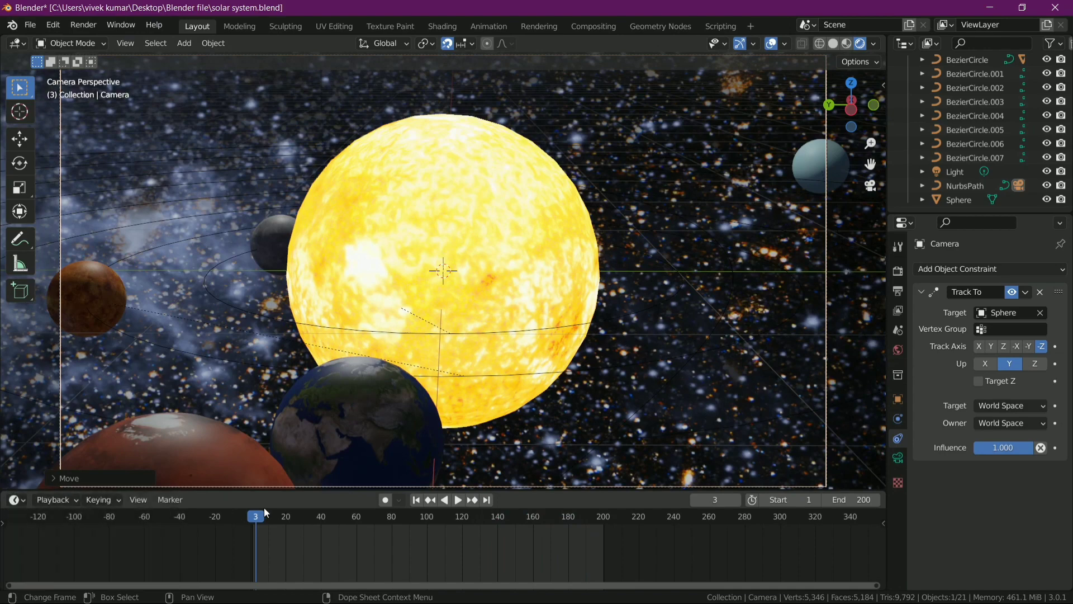
pyautogui.moveTo(265, 518); pyautogui.dragTo(26, 506)
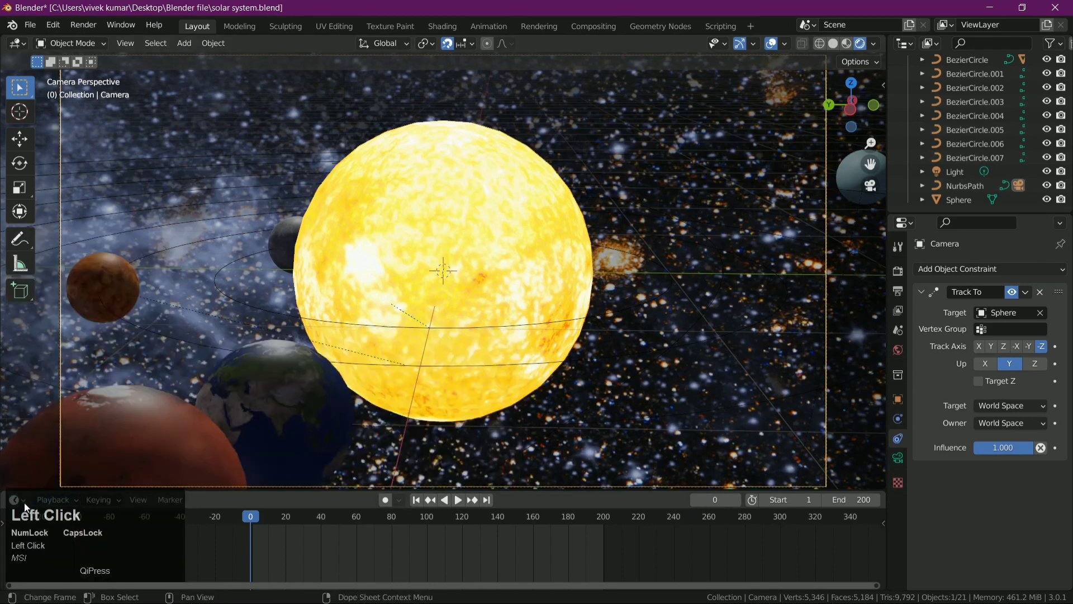
pyautogui.click(26, 505)
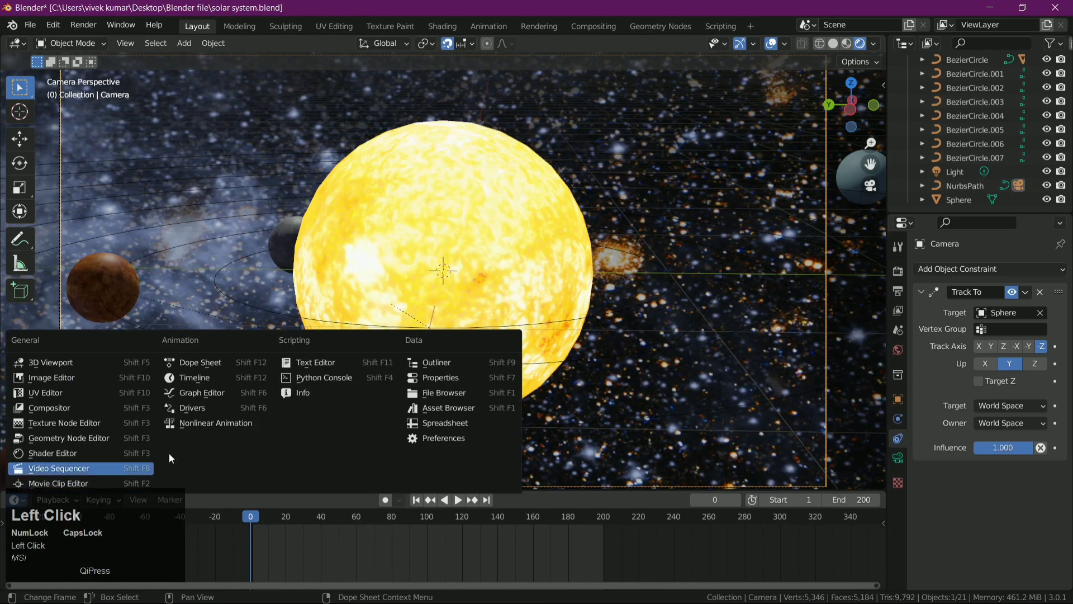
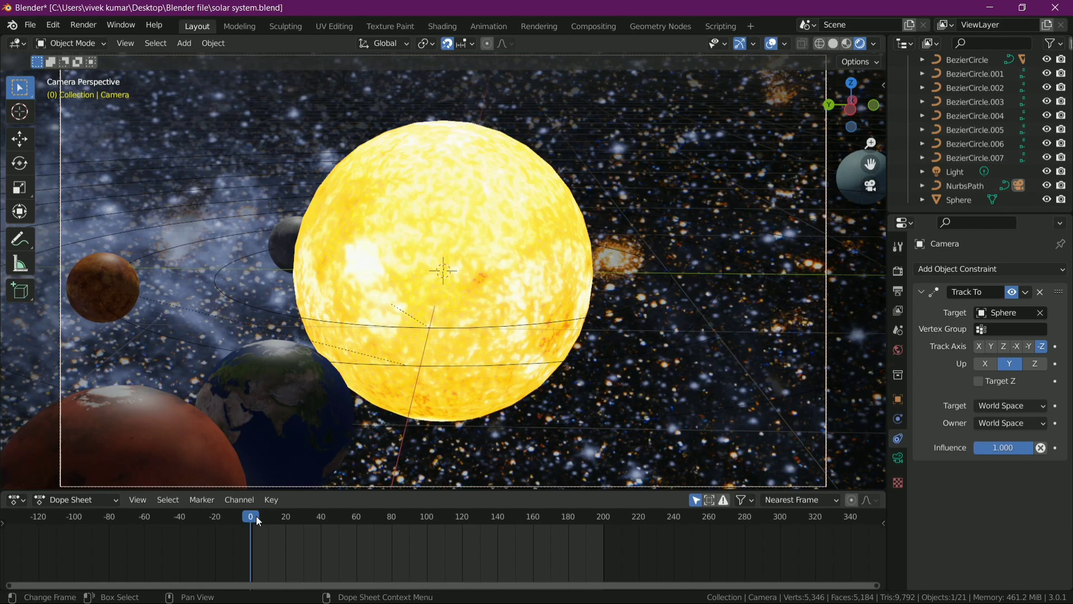
pyautogui.click(600, 328)
pyautogui.scroll(-3)
pyautogui.scroll(-3)
pyautogui.scroll(-3)
pyautogui.scroll(-3)
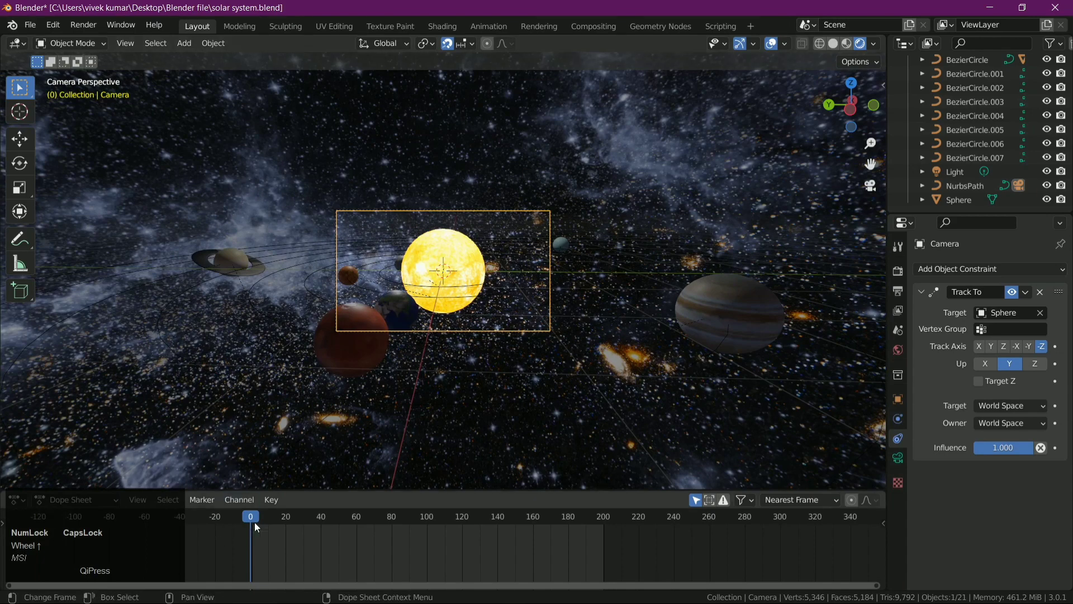
# View the whole solar system, jump to the last frame 200 and show the Render Properties
pyautogui.moveTo(257, 518); pyautogui.dragTo(555, 332)
pyautogui.press('i')
pyautogui.click(507, 330)
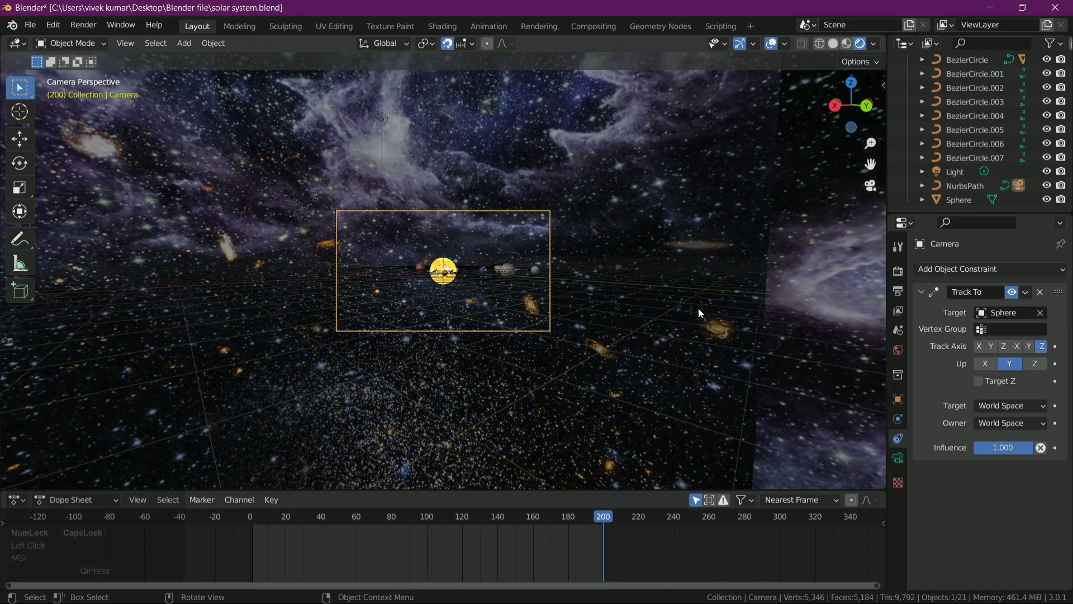
pyautogui.click(622, 313)
pyautogui.rightClick(641, 242)
pyautogui.click(637, 243)
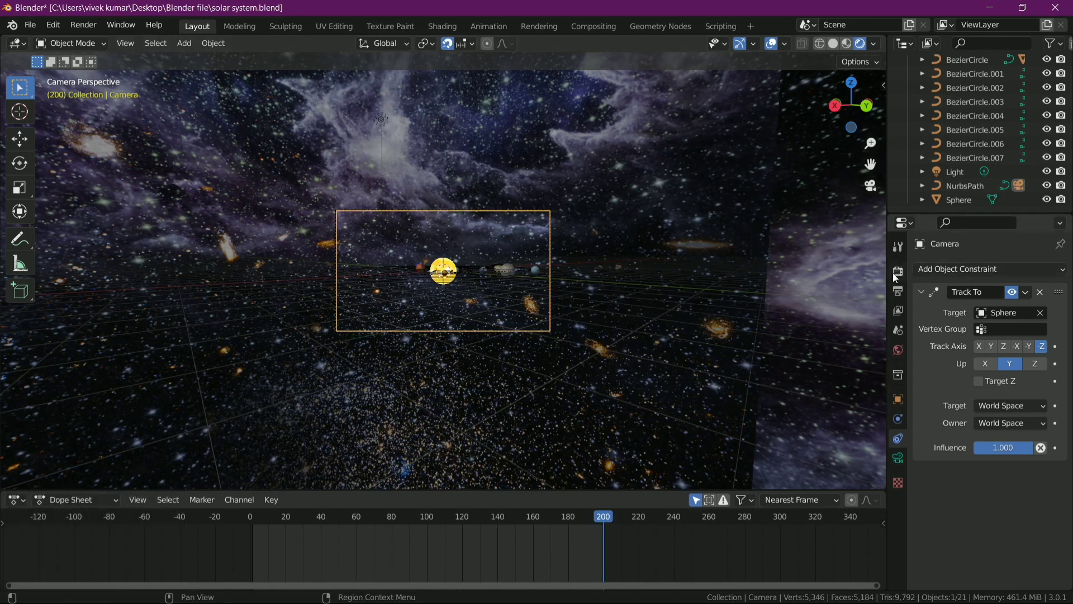
# Show the Output Properties: 1920×1080 at 24 fps, frames 1 to 200, saving to /tmp\
pyautogui.click(898, 278)
pyautogui.click(919, 283)
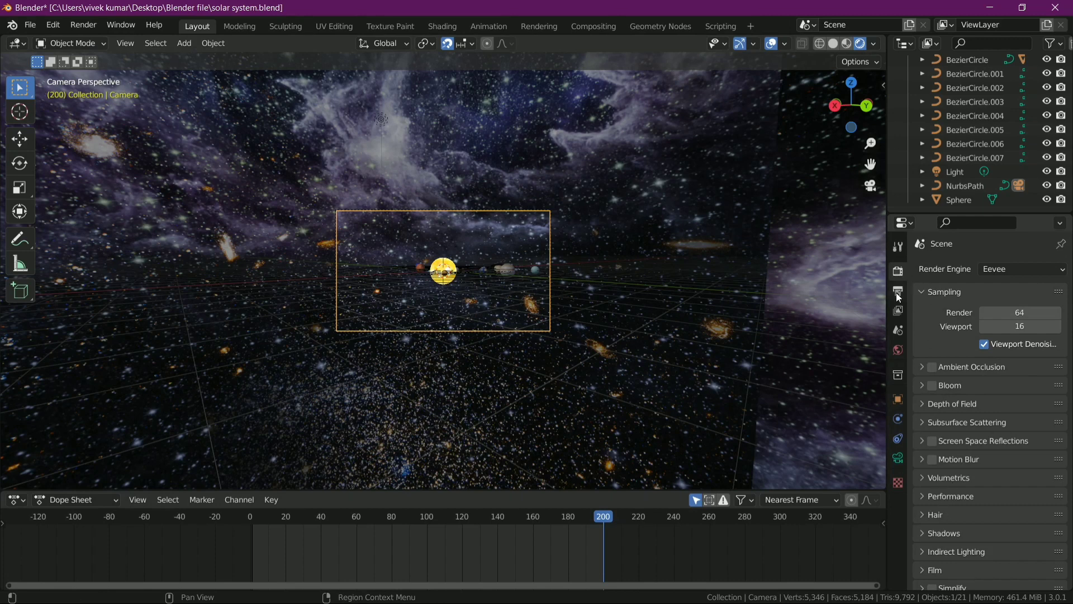
pyautogui.click(902, 296)
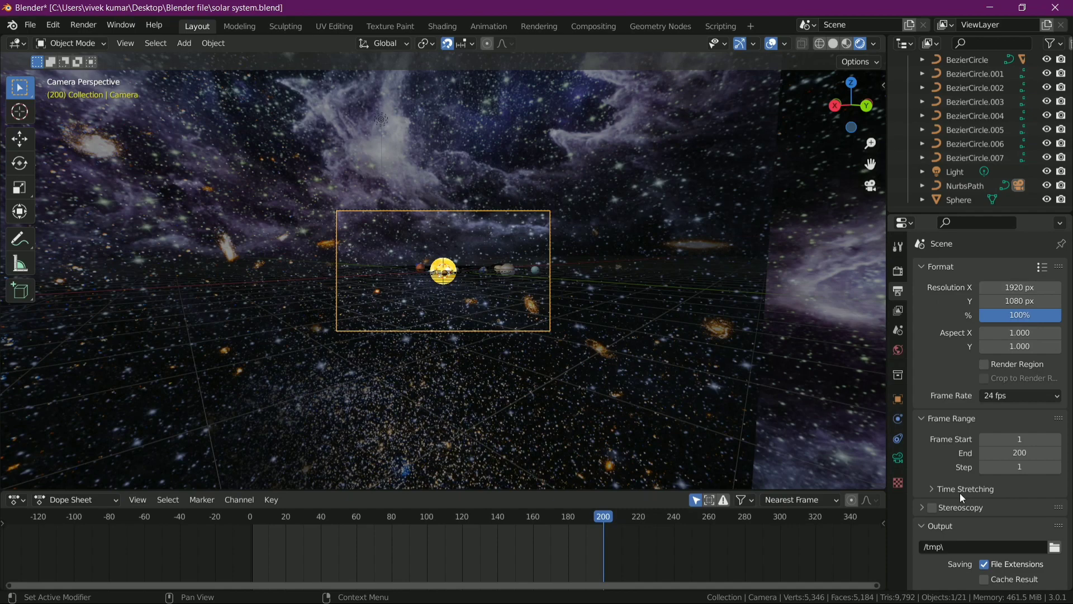
pyautogui.scroll(-3)
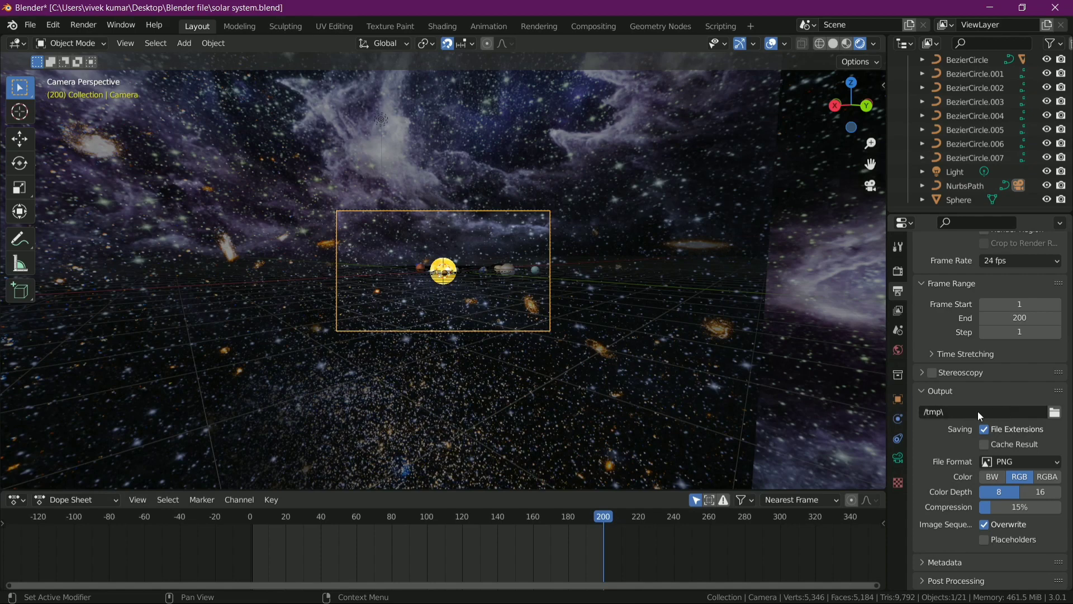
pyautogui.scroll(-3)
# Change the render output folder from /tmp\ to C:\Users\vivek kumar\Desktop\
pyautogui.click(1062, 419)
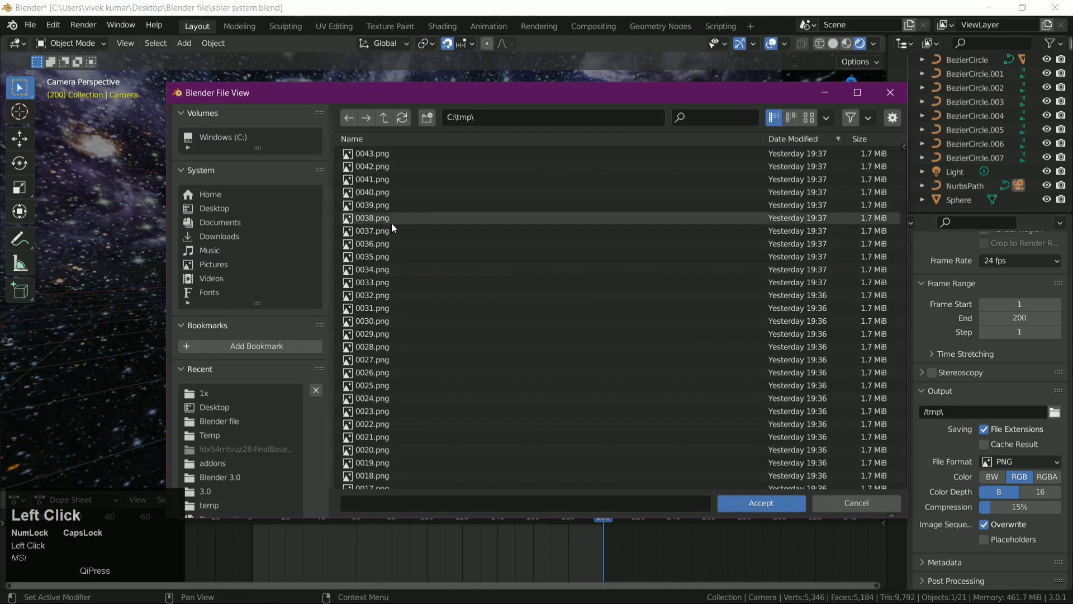
pyautogui.click(240, 212)
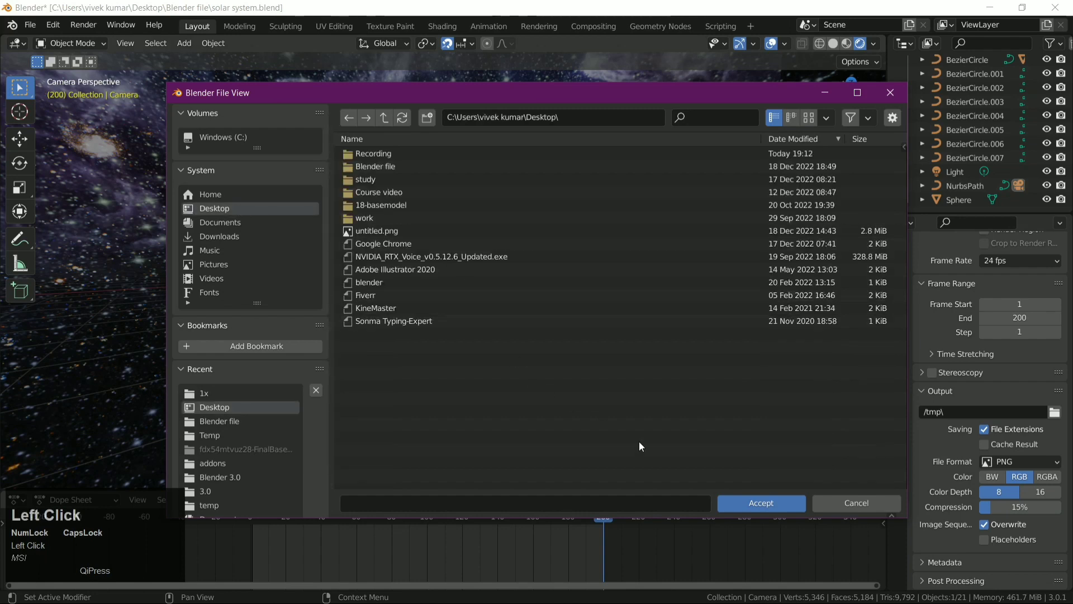
pyautogui.doubleClick(761, 506)
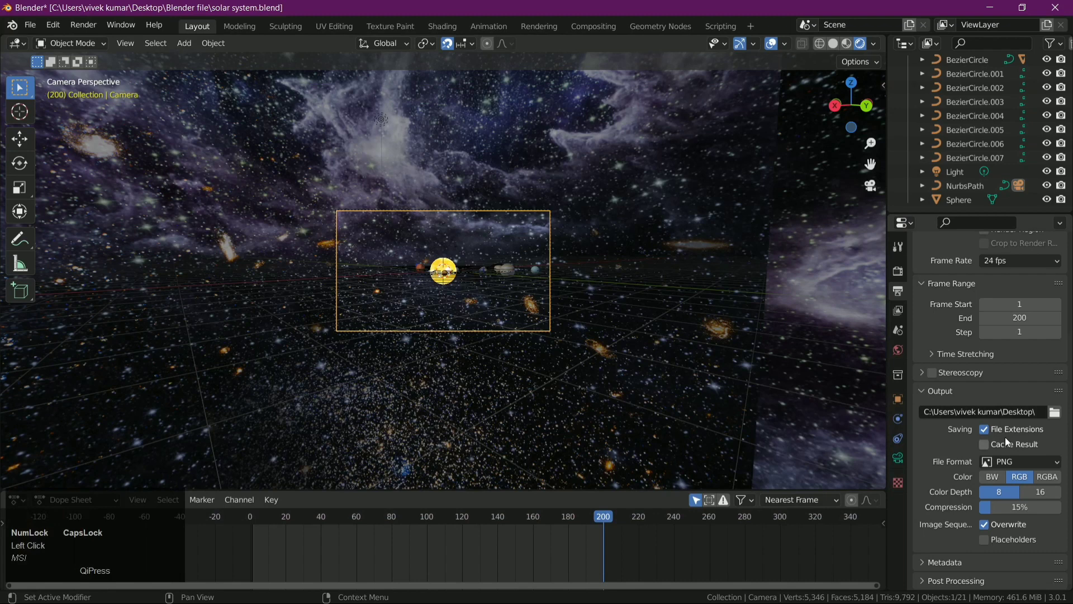
pyautogui.scroll(-3)
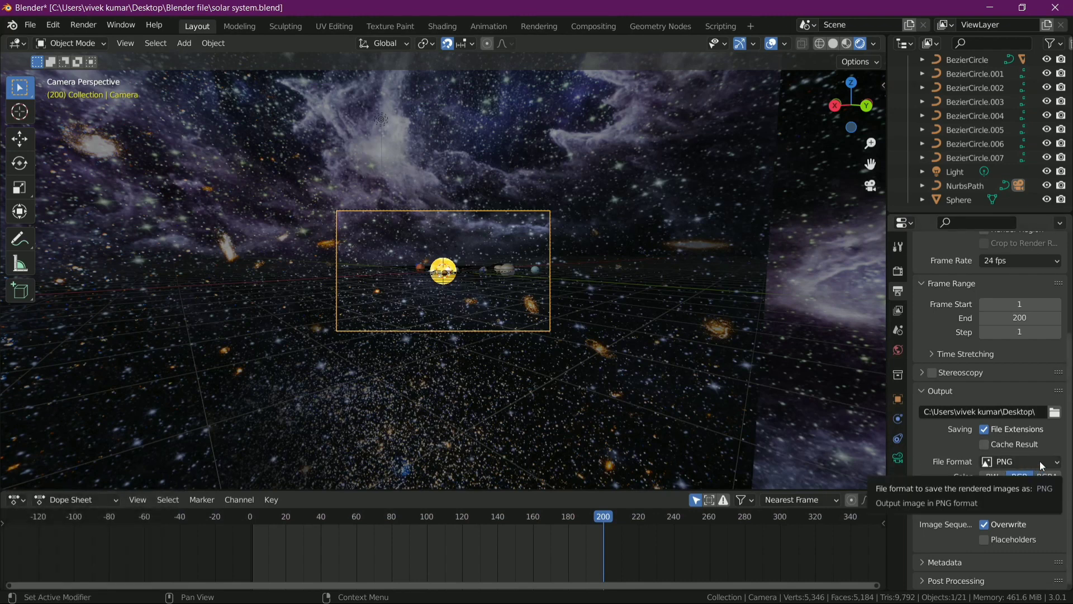
# Set the output file format to FFmpeg Video instead of PNG
pyautogui.click(1044, 465)
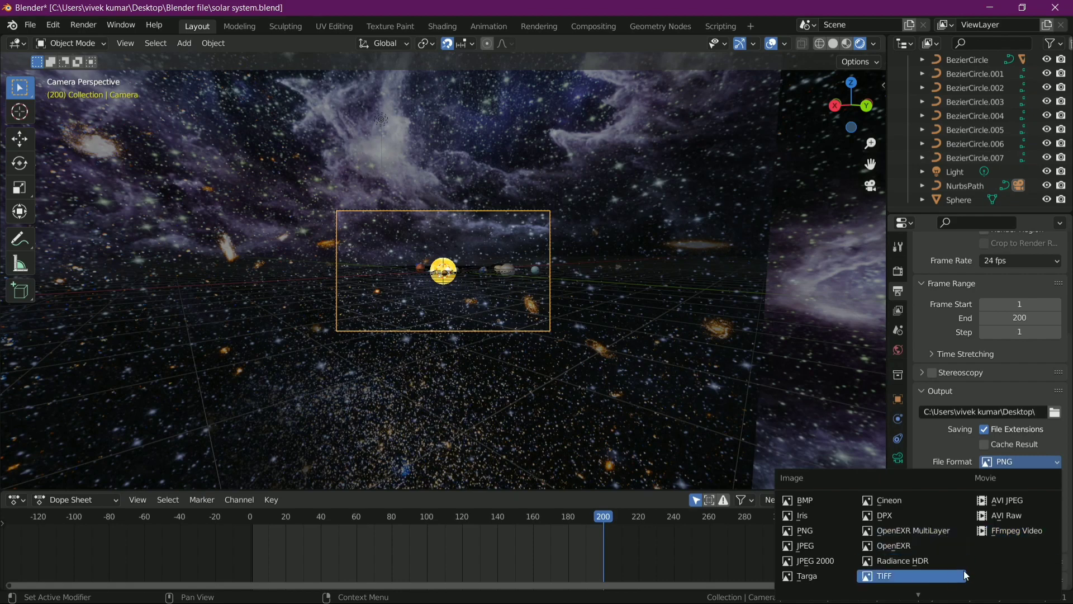
pyautogui.click(1022, 534)
pyautogui.click(1022, 532)
pyautogui.scroll(-3)
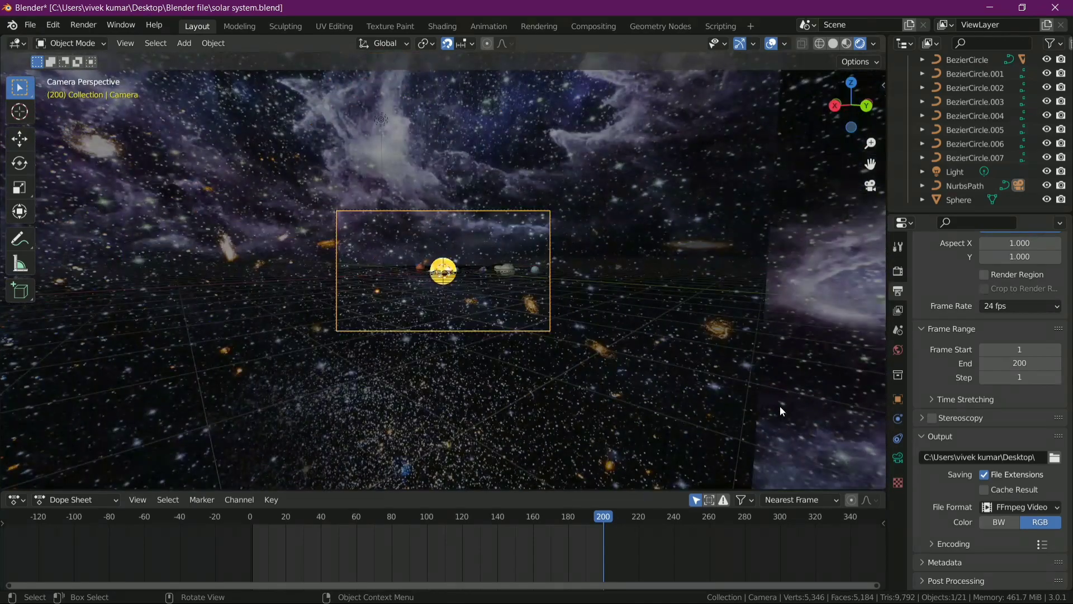
pyautogui.scroll(-3)
# Render the whole animation to video with Ctrl+F12 through frame 200
pyautogui.press('ctrl+F12')
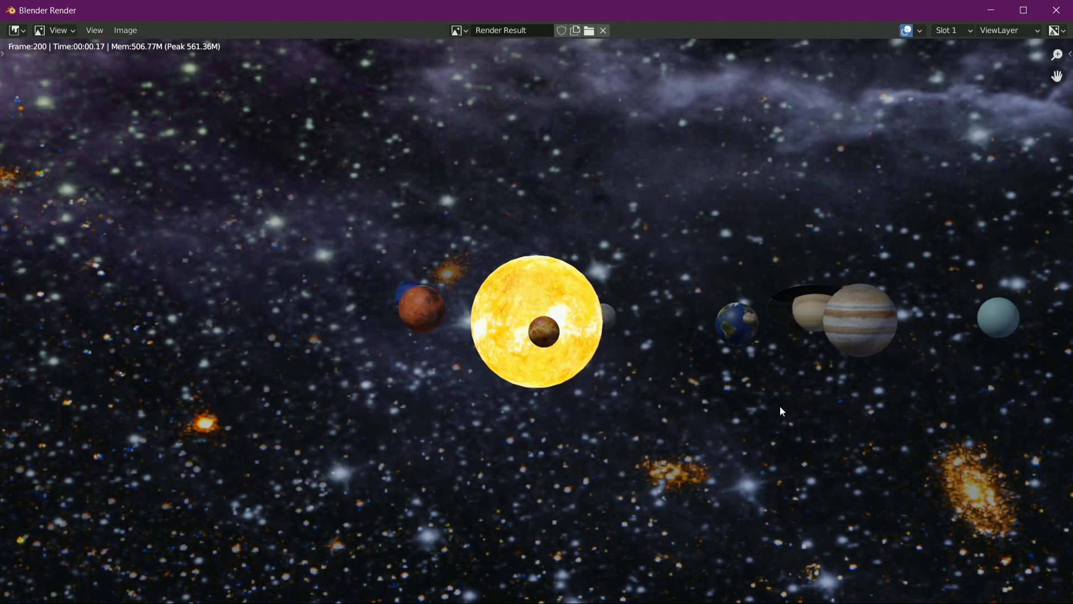
# Look at Image > Save for the render result and cancel without saving
pyautogui.click(130, 32)
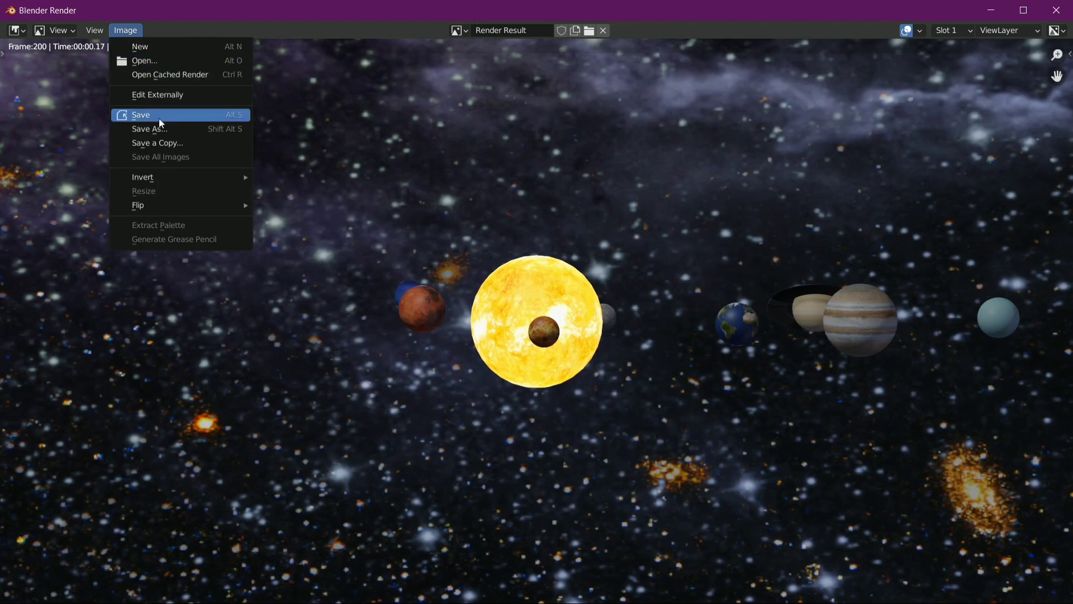
pyautogui.click(164, 119)
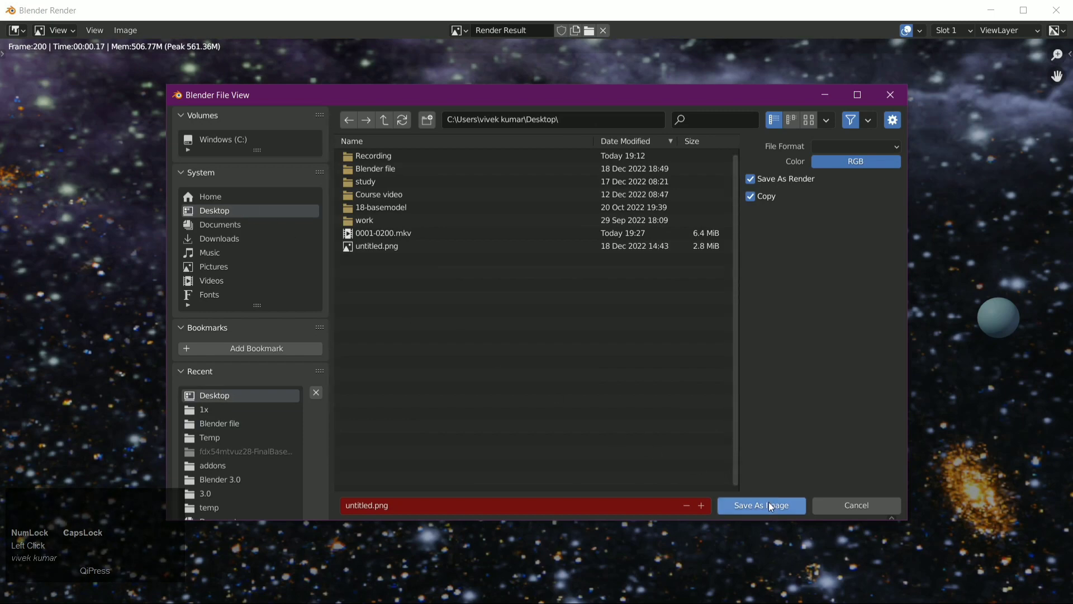
pyautogui.click(773, 505)
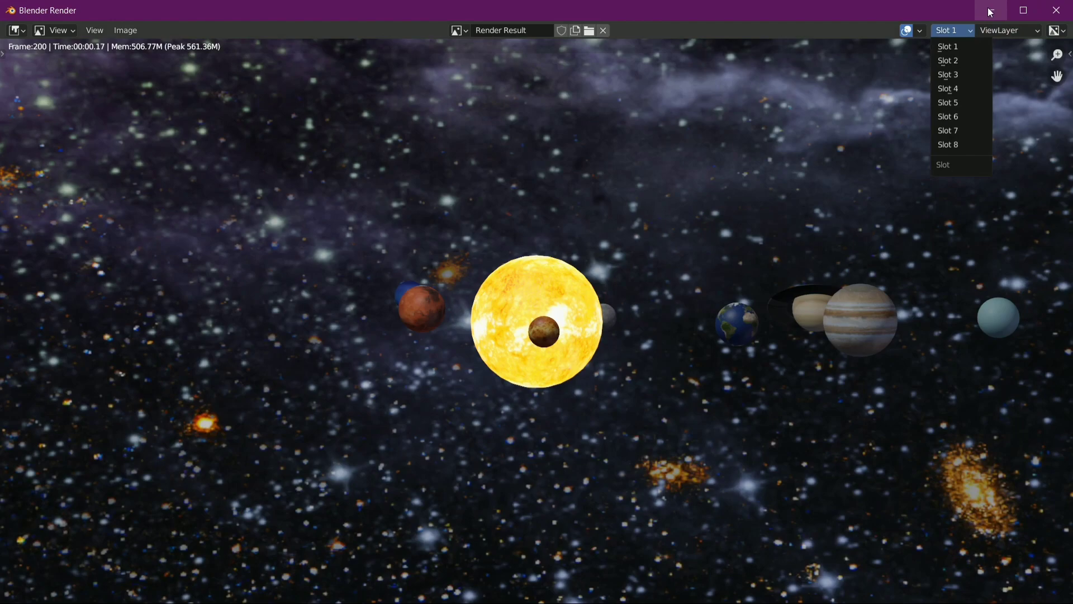
# Minimise the render window and play 0001-0200.mkv from the Desktop in VLC
pyautogui.click(992, 10)
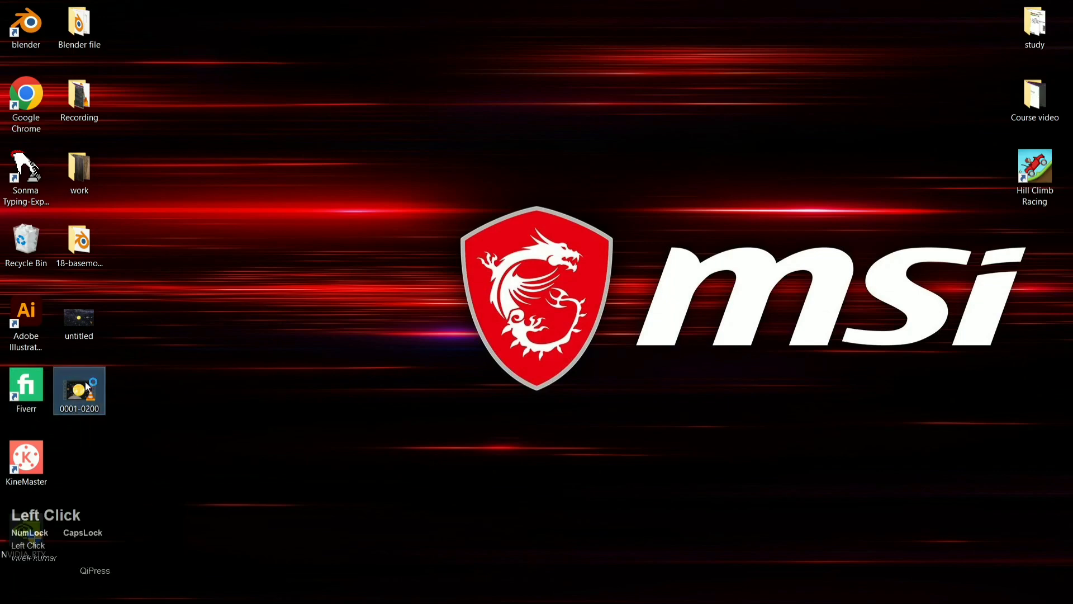
pyautogui.click(517, 305)
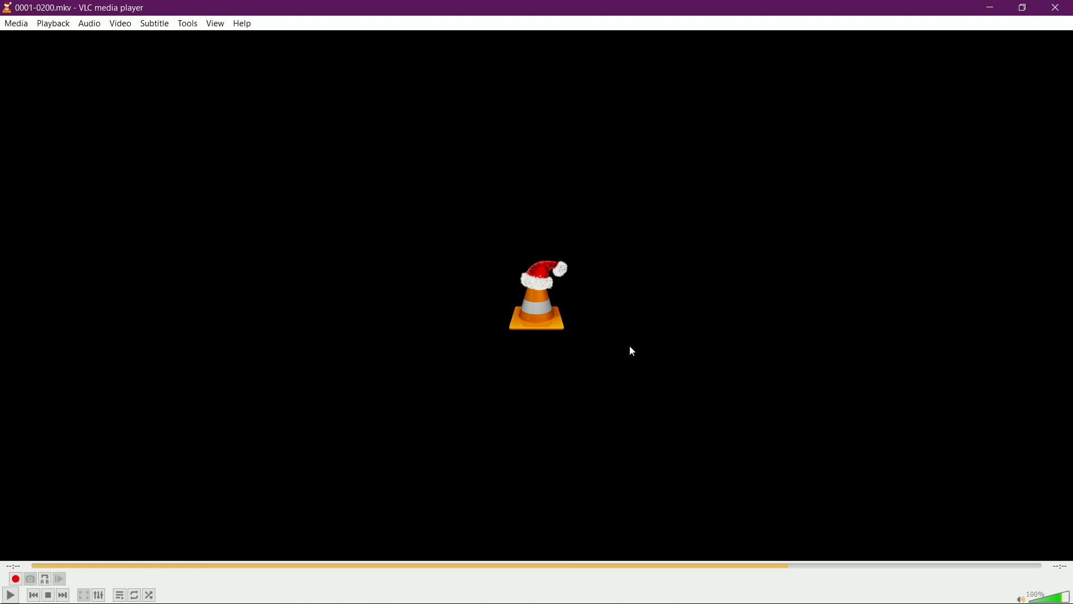